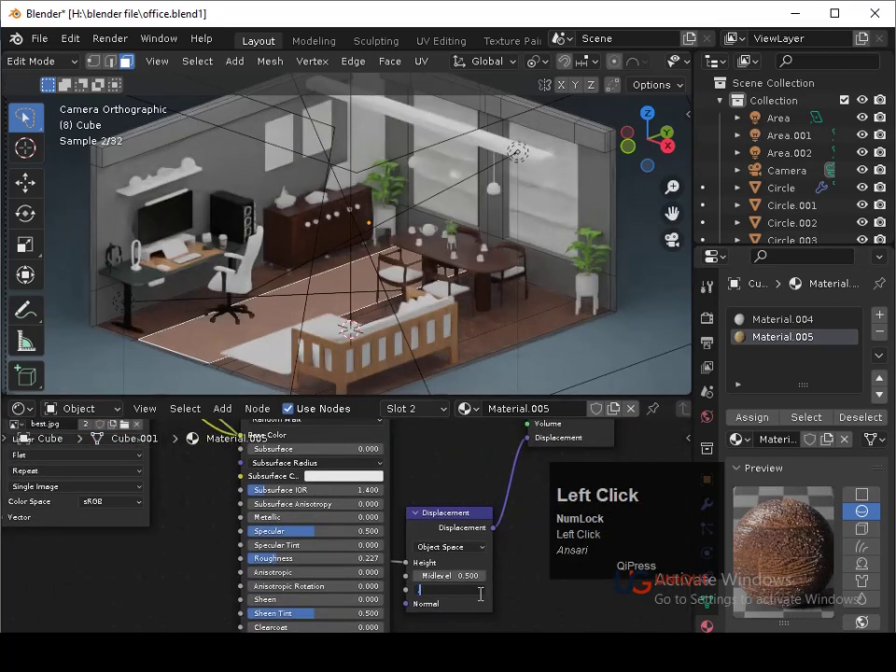
# - Set the floor's Principled BSDF roughness to 0.477 and displacement scale to 0.05, saving the file
pyautogui.press('Return')
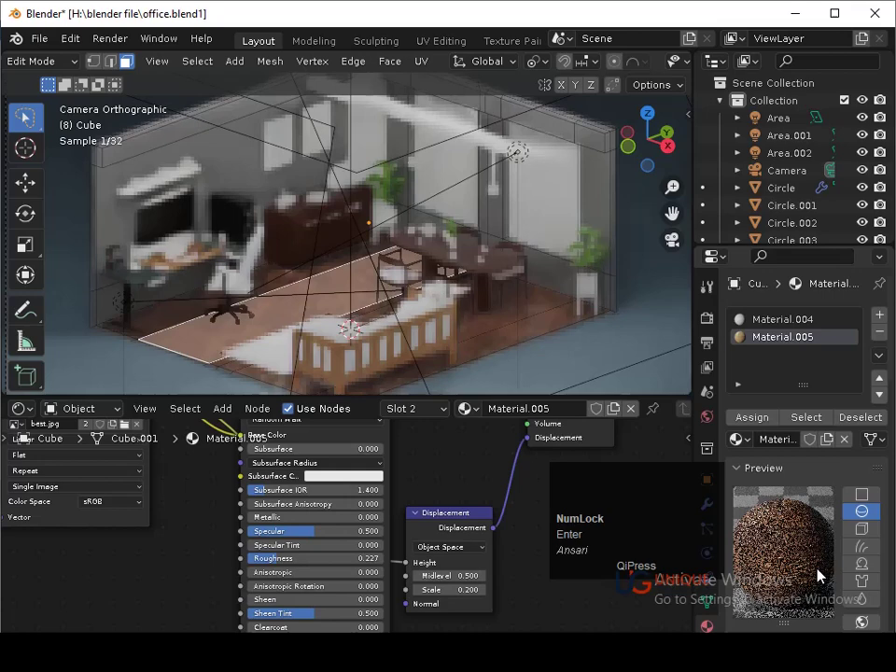
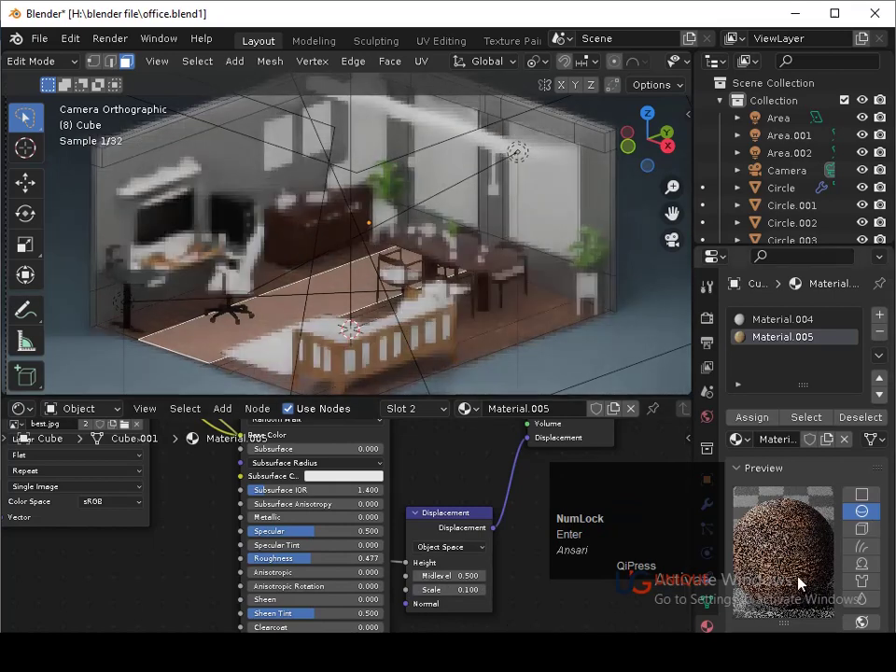
pyautogui.press('Return')
pyautogui.press('ctrl+s')
pyautogui.click(471, 601)
pyautogui.press('Return')
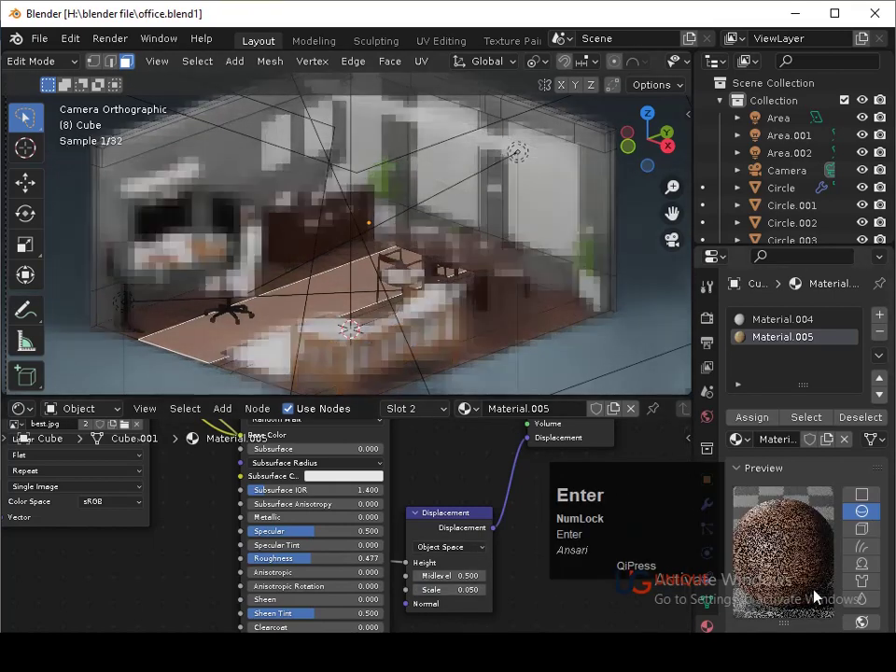
# - Return to Object Mode, save, and orbit down closer to the floor and rug
pyautogui.press('ctrl+Return')
pyautogui.press('ctrl+s')
pyautogui.press('Tab')
pyautogui.moveTo(504, 339); pyautogui.dragTo(531, 340)
pyautogui.press('ctrl+s')
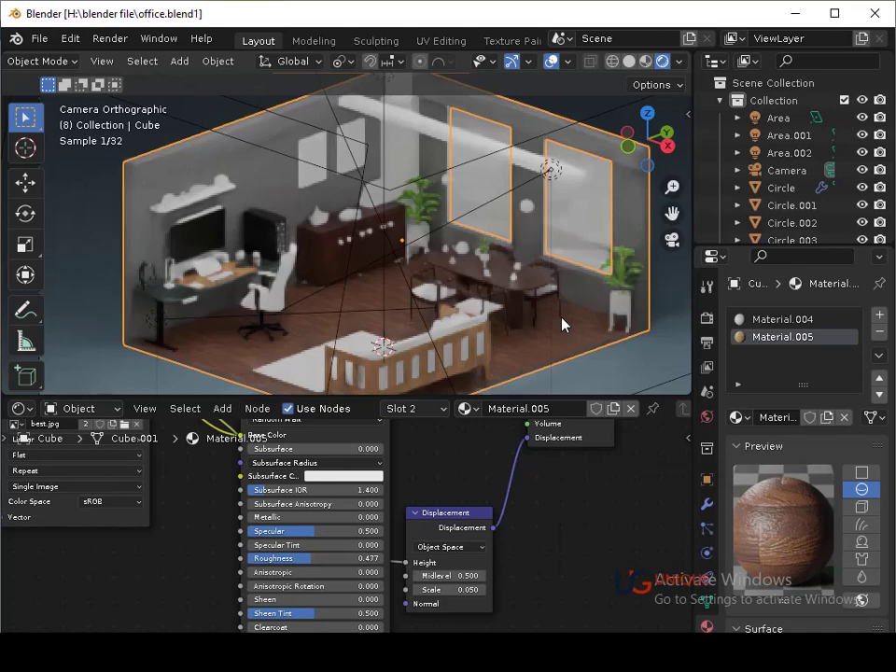
pyautogui.middleClick(546, 346)
pyautogui.moveTo(407, 321); pyautogui.dragTo(470, 257)
pyautogui.moveTo(470, 257); pyautogui.dragTo(557, 327)
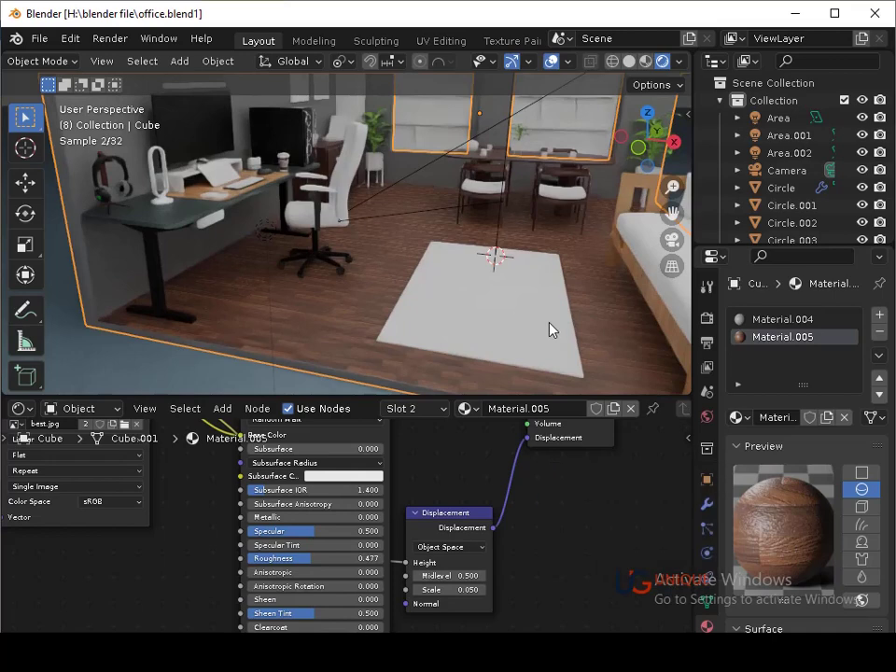
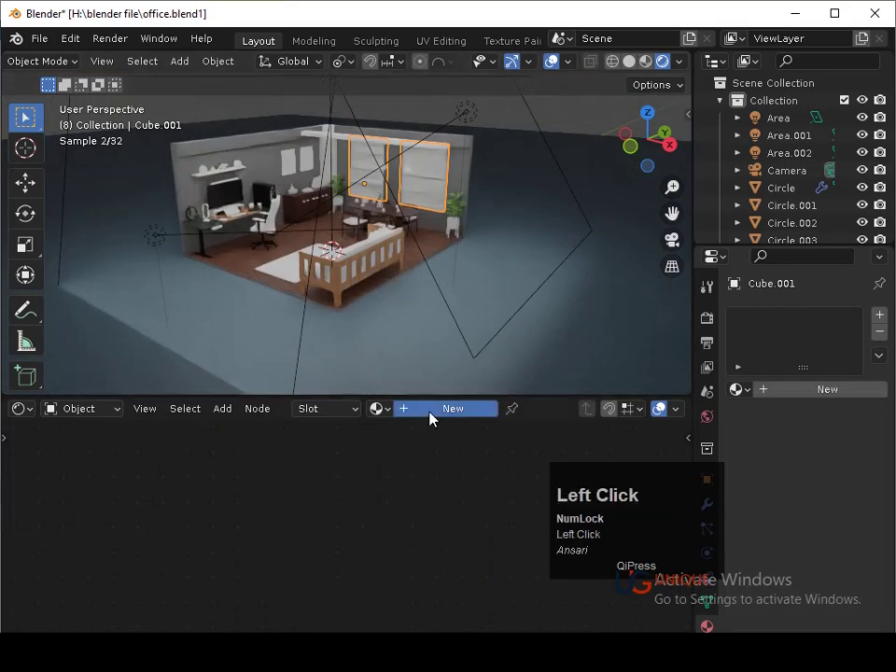
# - Create a new window-pane material with metallic ~0.87, roughness 0.25 and near-black base colour
pyautogui.middleClick(486, 506)
pyautogui.click(434, 450)
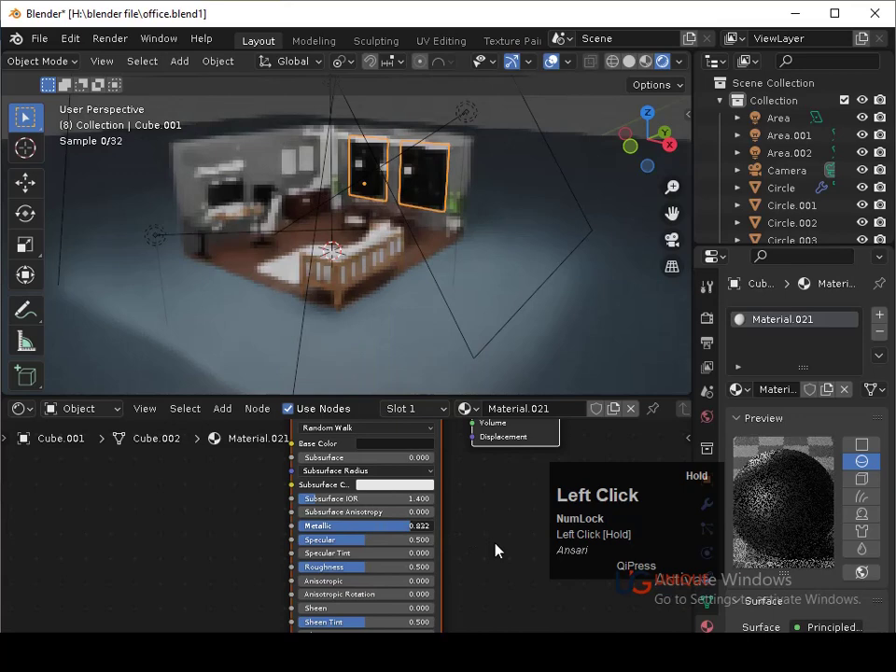
pyautogui.middleClick(437, 571)
pyautogui.click(413, 525)
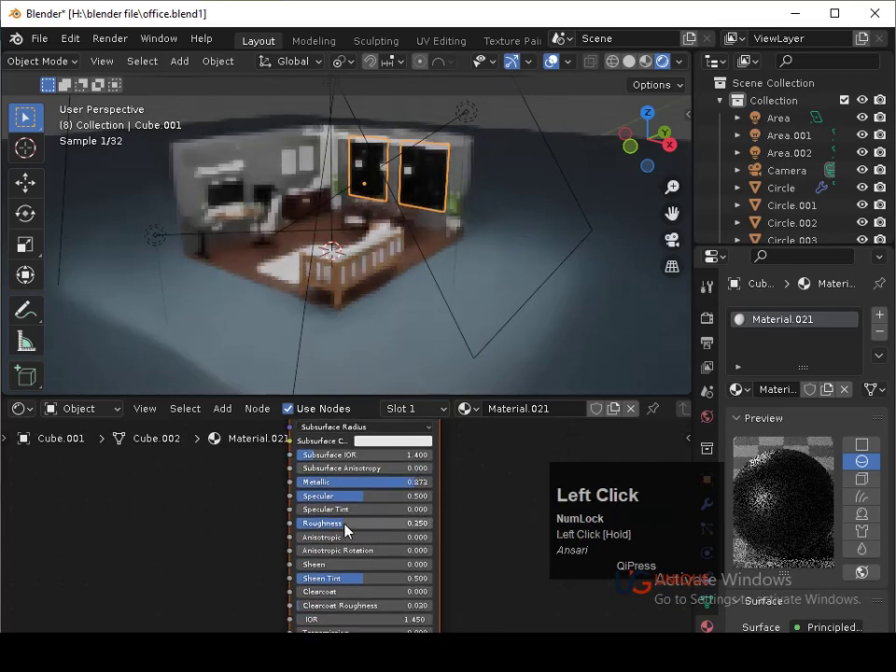
pyautogui.middleClick(478, 469)
pyautogui.click(408, 523)
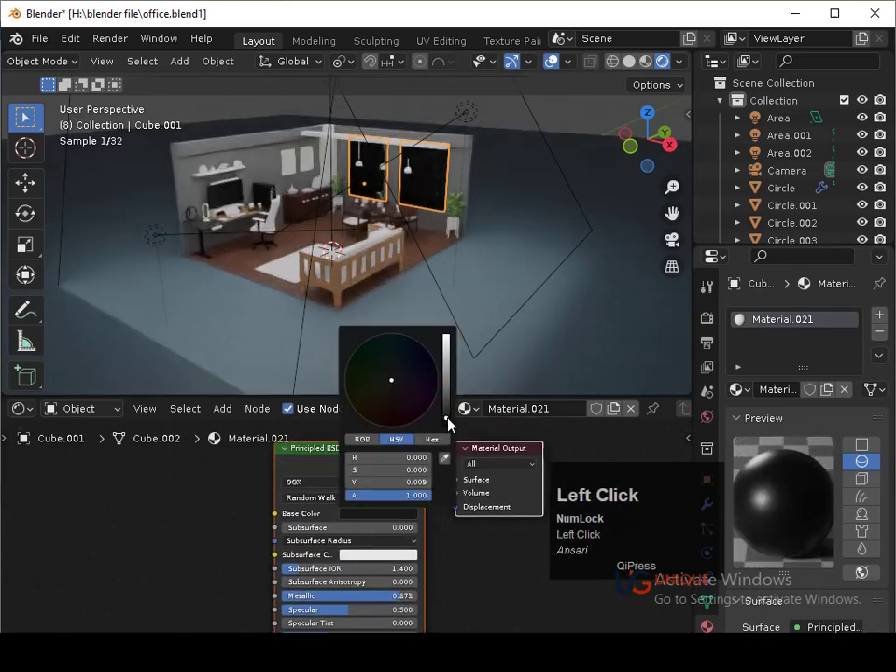
pyautogui.click(452, 426)
pyautogui.click(606, 302)
pyautogui.press('ctrl+s')
# - Orbit around the room and select the dark chair frame piece
pyautogui.middleClick(600, 329)
pyautogui.click(474, 240)
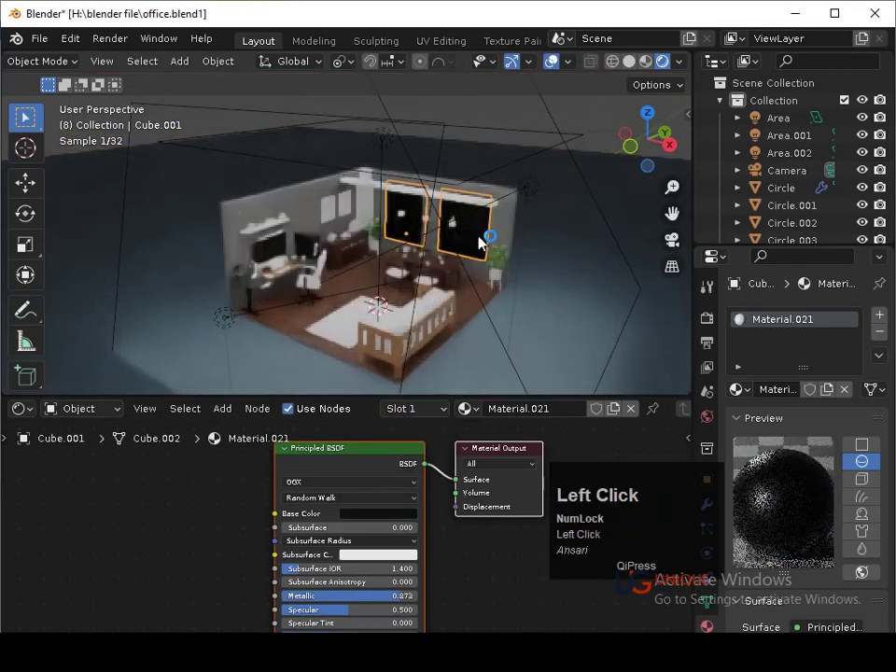
pyautogui.moveTo(577, 309); pyautogui.dragTo(542, 224)
pyautogui.click(480, 245)
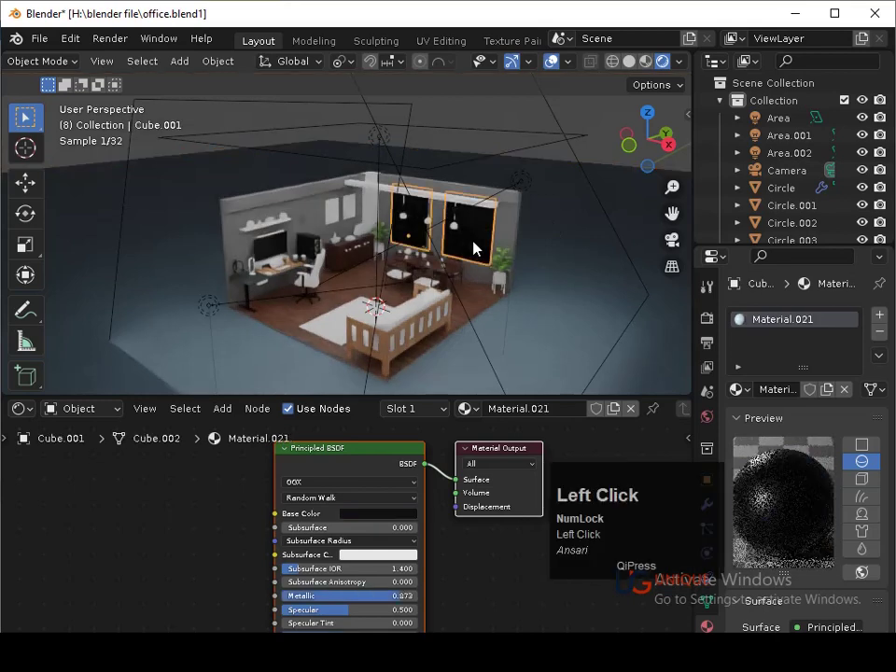
pyautogui.click(254, 298)
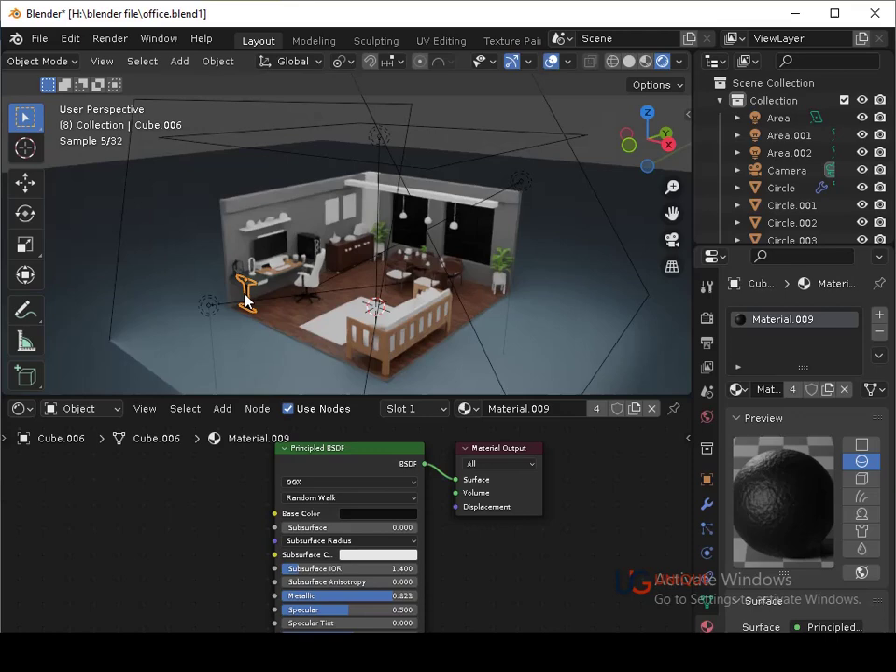
# - Select the chair's armrest supports and check the frame's material, viewing them in solid shading
pyautogui.click(281, 337)
pyautogui.press('ctrl+s')
pyautogui.click(314, 301)
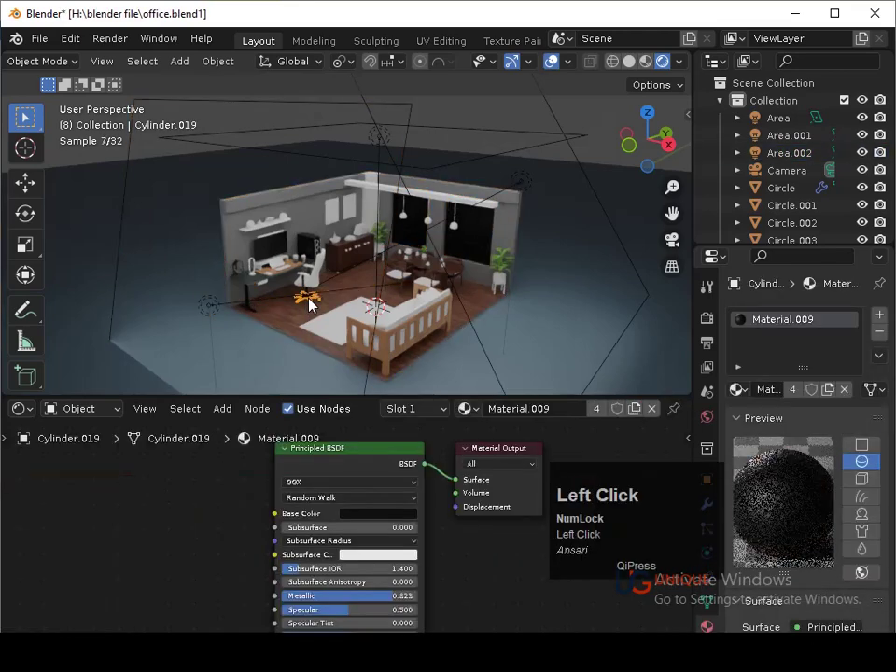
pyautogui.click(313, 293)
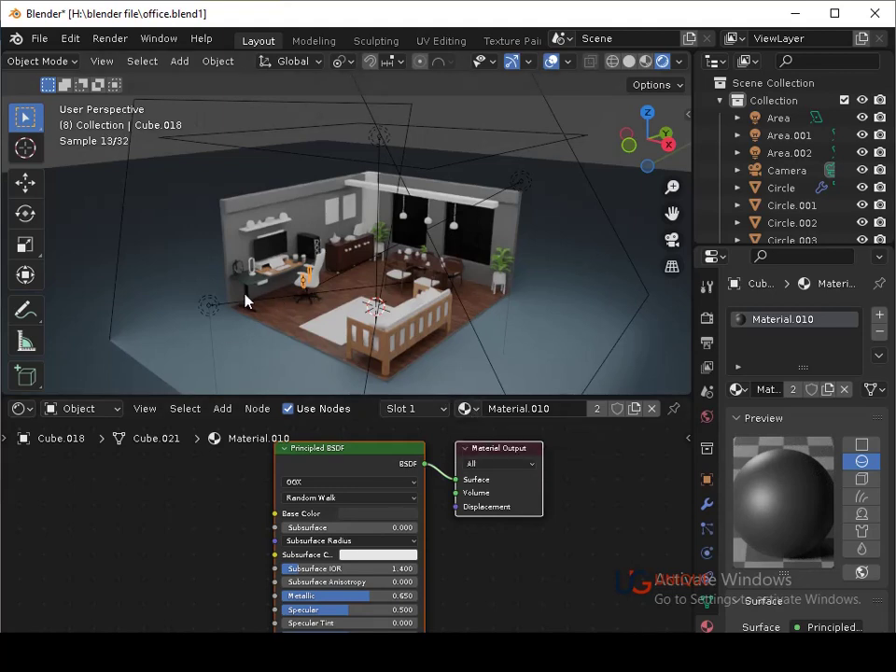
pyautogui.click(254, 302)
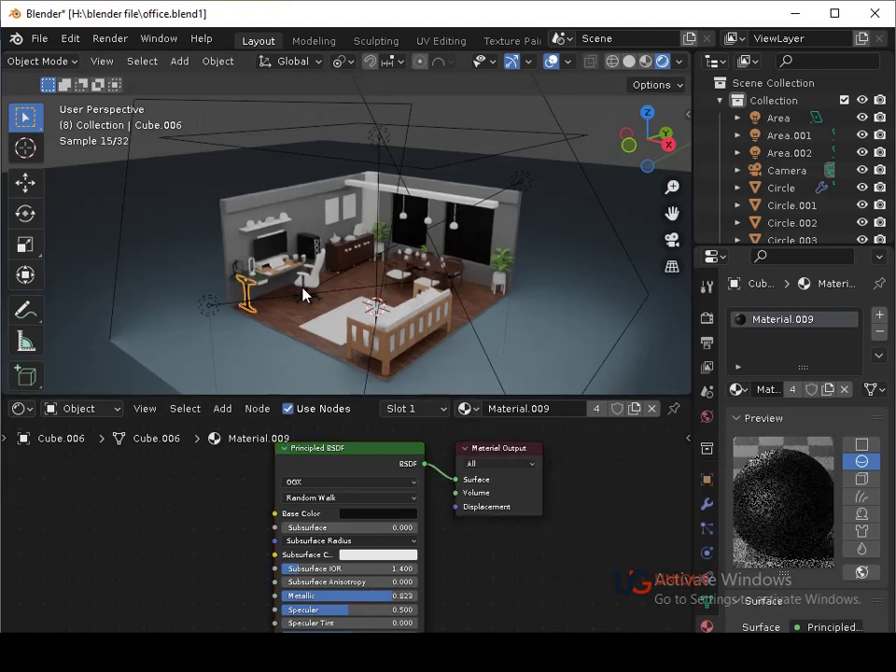
pyautogui.click(305, 286)
pyautogui.press('3')
pyautogui.click(362, 292)
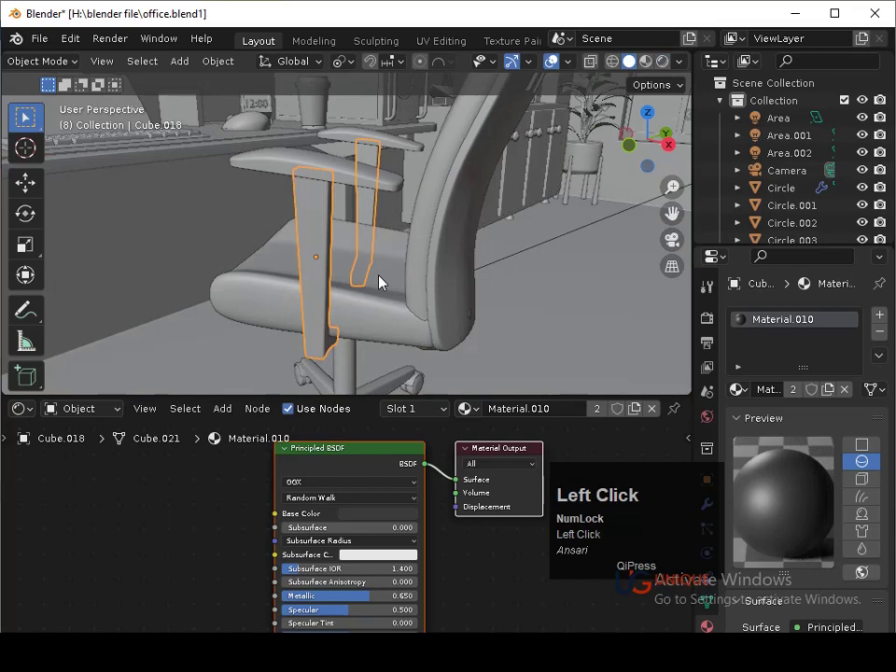
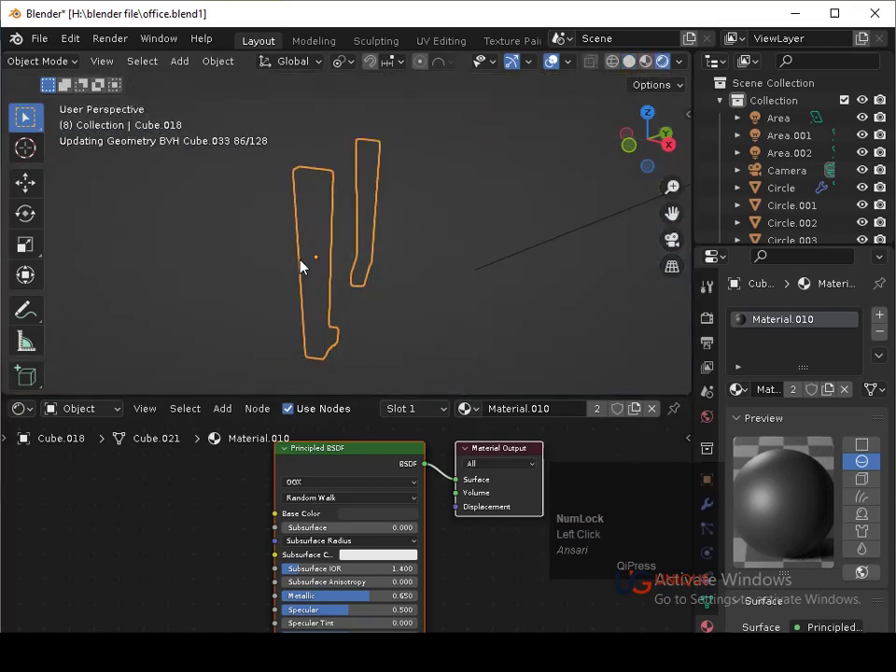
# - Assign the dark metal Material.009 to the armrest supports, then frame the desk and PC case
pyautogui.click(488, 413)
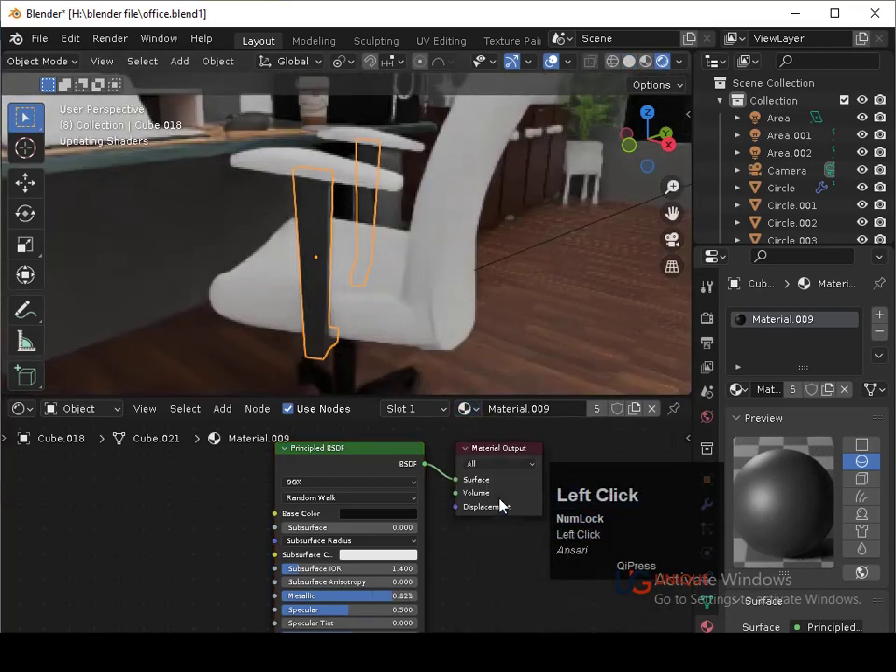
pyautogui.click(581, 336)
pyautogui.press('s')
pyautogui.moveTo(582, 330); pyautogui.dragTo(563, 331)
pyautogui.press('ctrl+s')
pyautogui.moveTo(546, 324); pyautogui.dragTo(610, 288)
pyautogui.moveTo(531, 297); pyautogui.dragTo(494, 300)
pyautogui.press('s')
pyautogui.moveTo(414, 277); pyautogui.dragTo(308, 186)
# - Select the PC case body and isolate its front faces for a second material
pyautogui.click(308, 185)
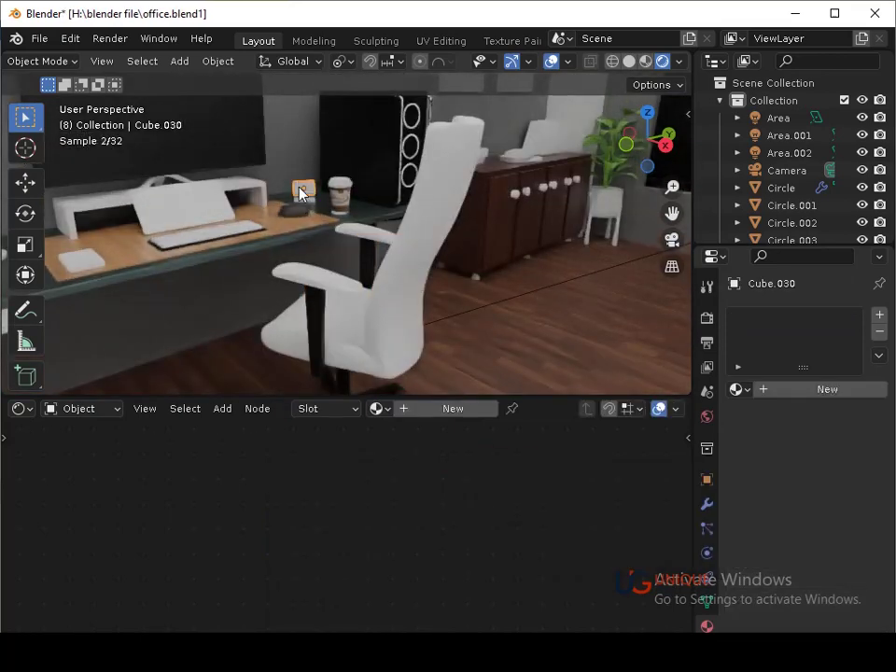
pyautogui.click(312, 207)
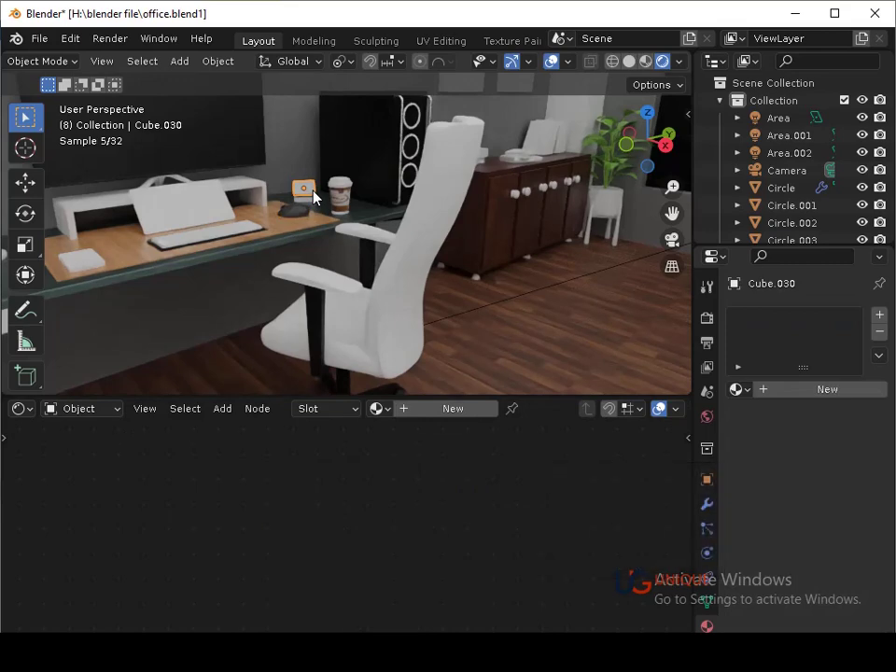
pyautogui.click(351, 216)
pyautogui.press('s')
pyautogui.click(422, 130)
pyautogui.middleClick(471, 296)
pyautogui.write('3')
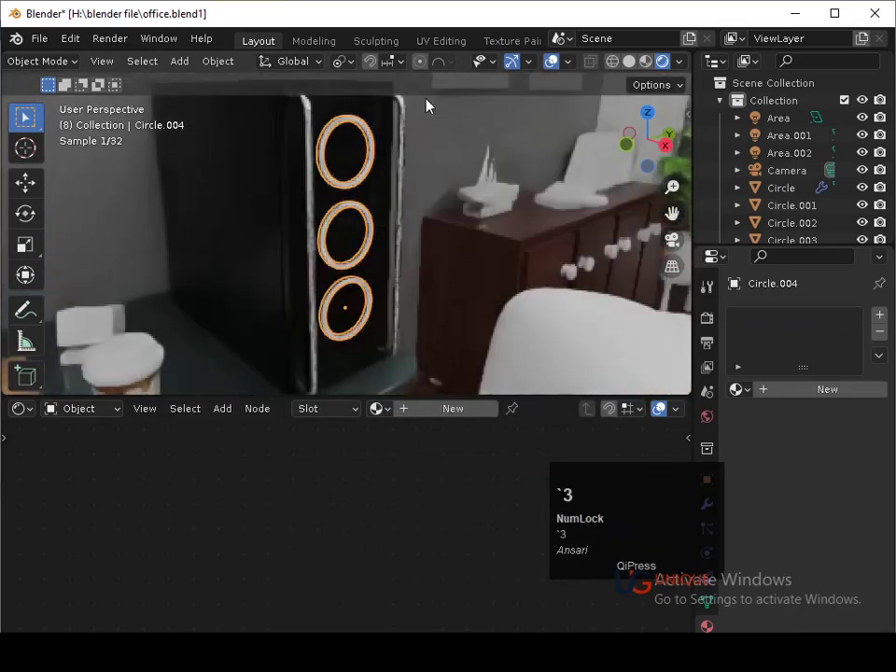
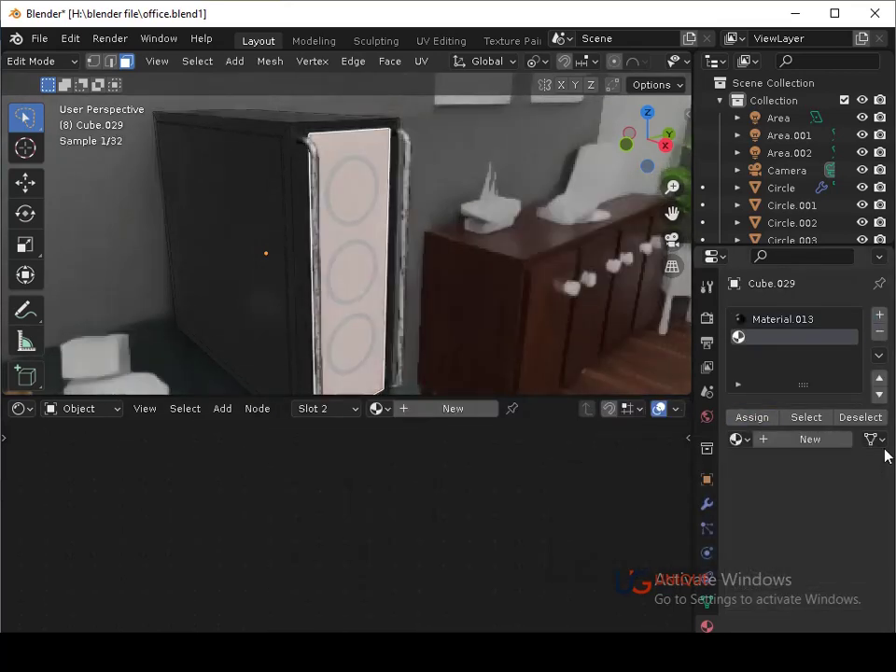
# - Create dark grey Material.022 (value 0.2) for the front panel, then select the case's three rings
pyautogui.click(800, 444)
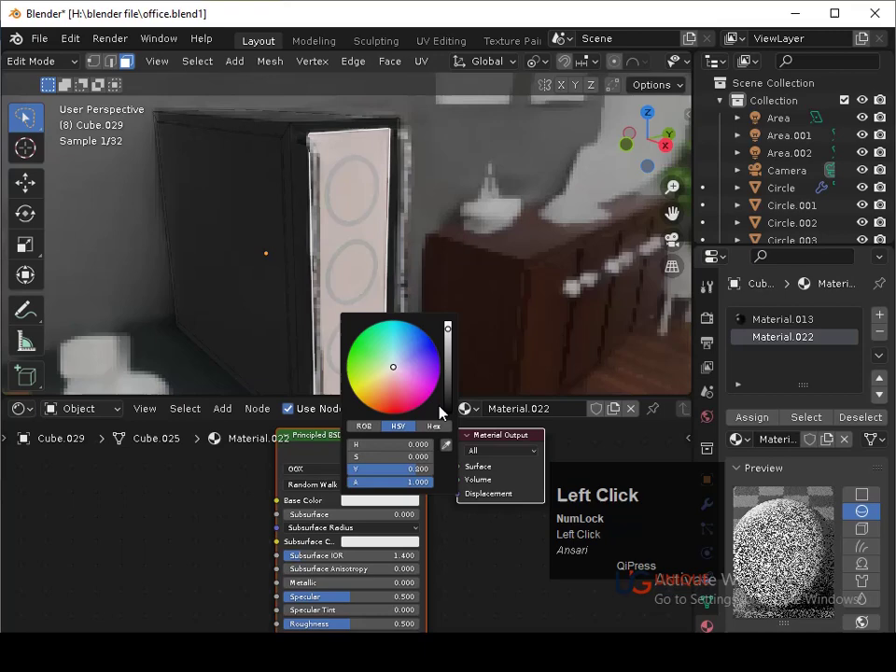
pyautogui.click(454, 415)
pyautogui.middleClick(476, 573)
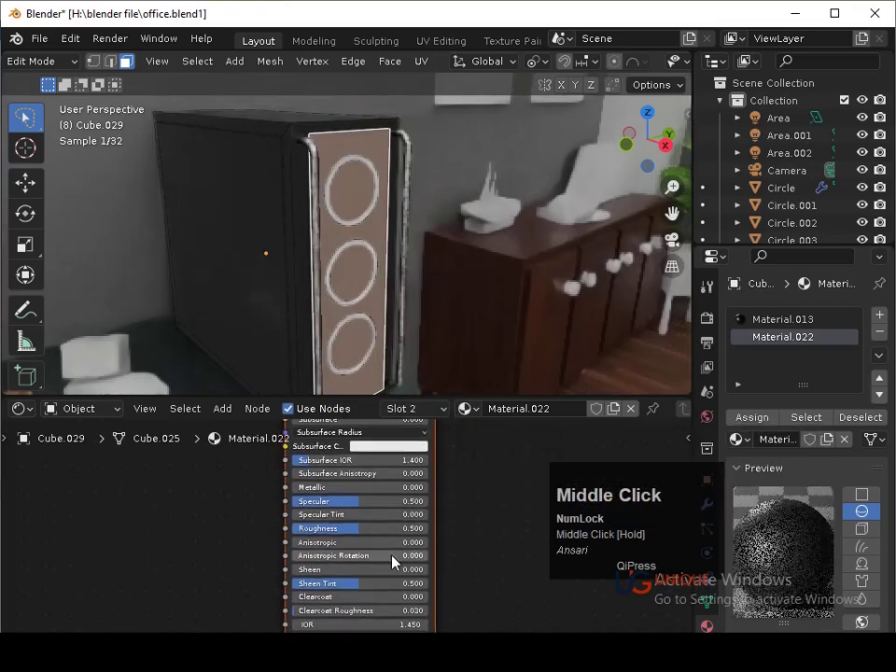
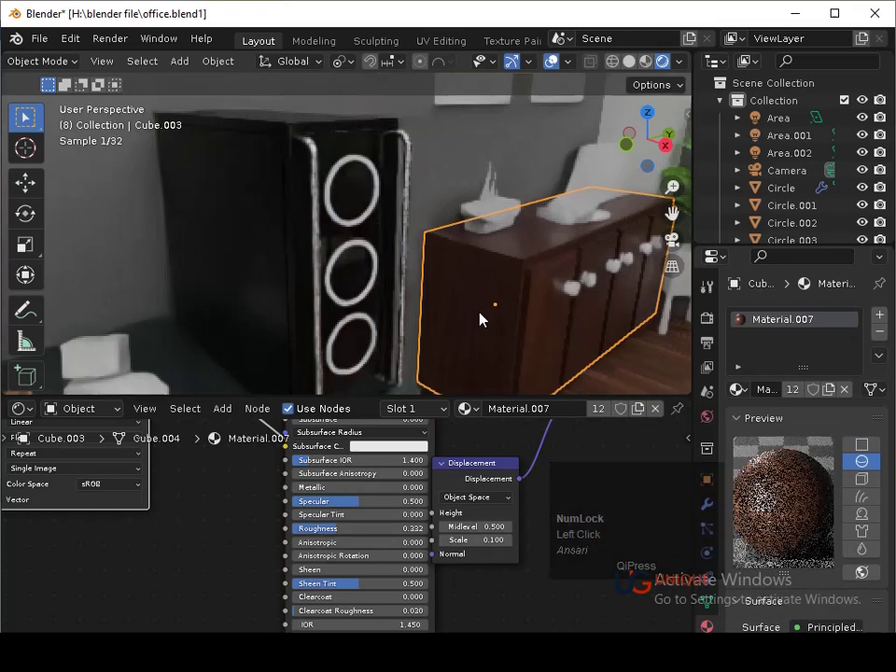
pyautogui.click(371, 145)
pyautogui.moveTo(336, 535); pyautogui.dragTo(458, 351)
pyautogui.press('Tab')
pyautogui.press('ctrl+s')
pyautogui.click(378, 213)
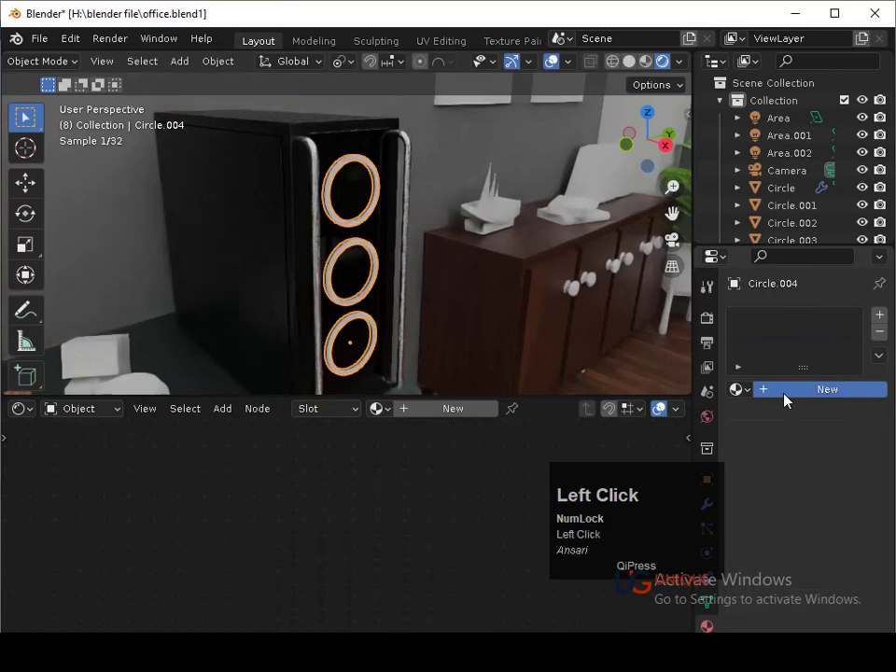
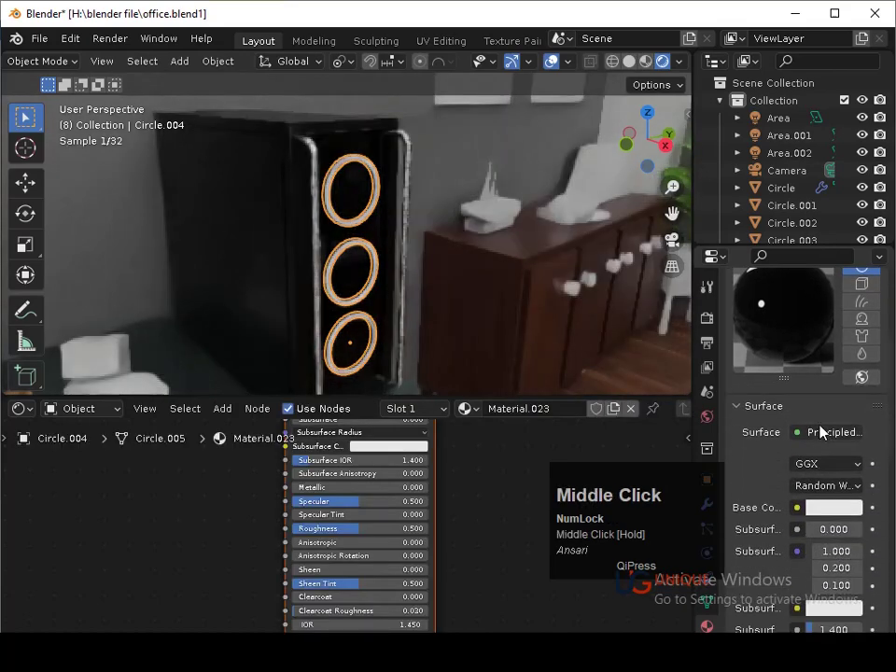
# - Create a new ring material and set its colour to bright green (hue ~0.335, saturation 0.889)
pyautogui.click(826, 436)
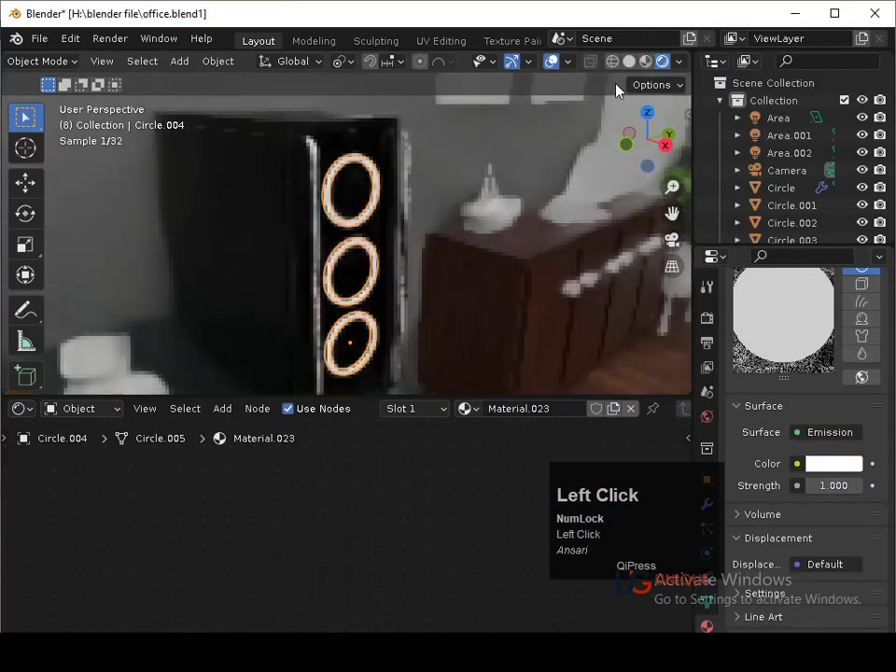
pyautogui.click(858, 465)
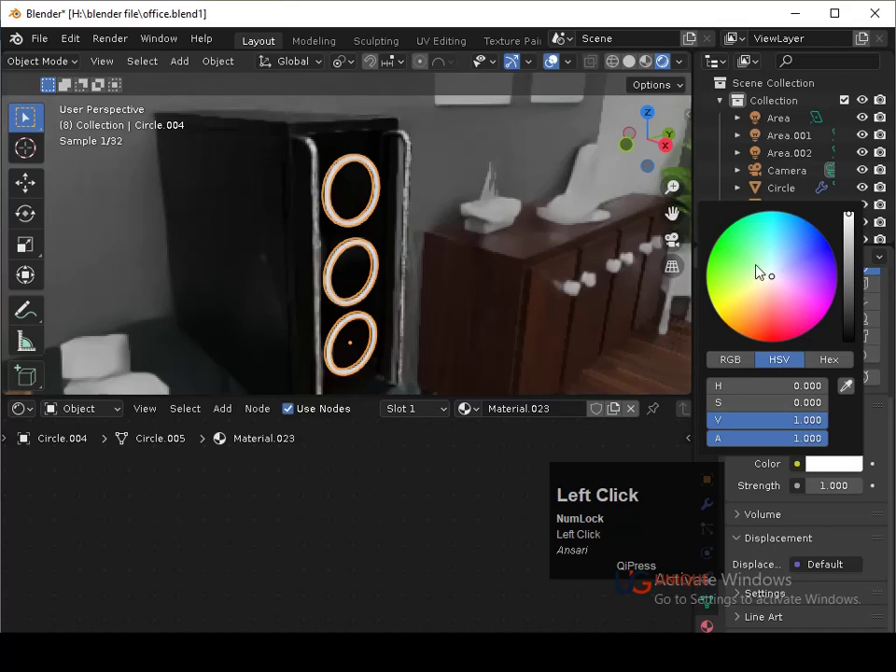
pyautogui.click(782, 320)
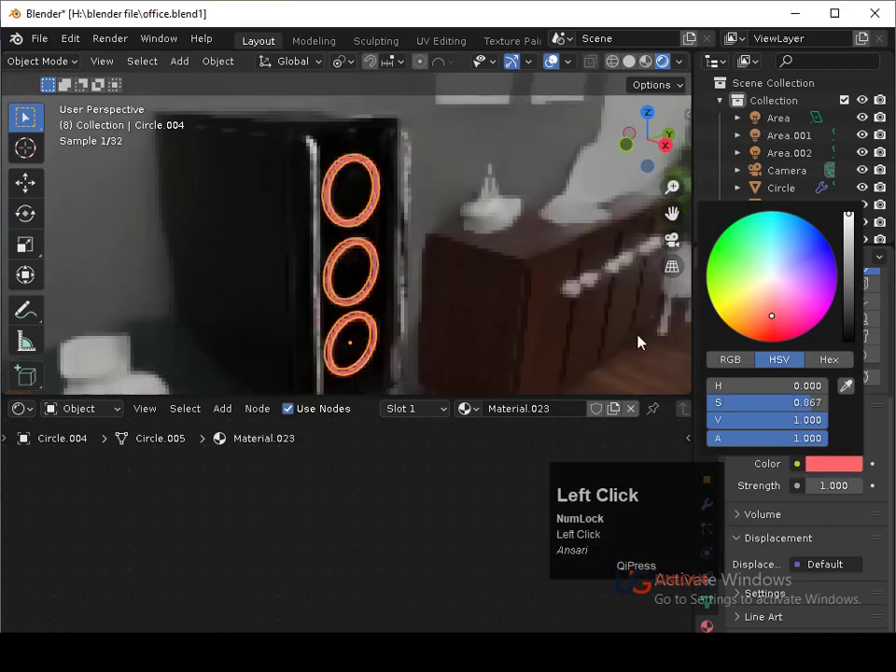
pyautogui.click(366, 202)
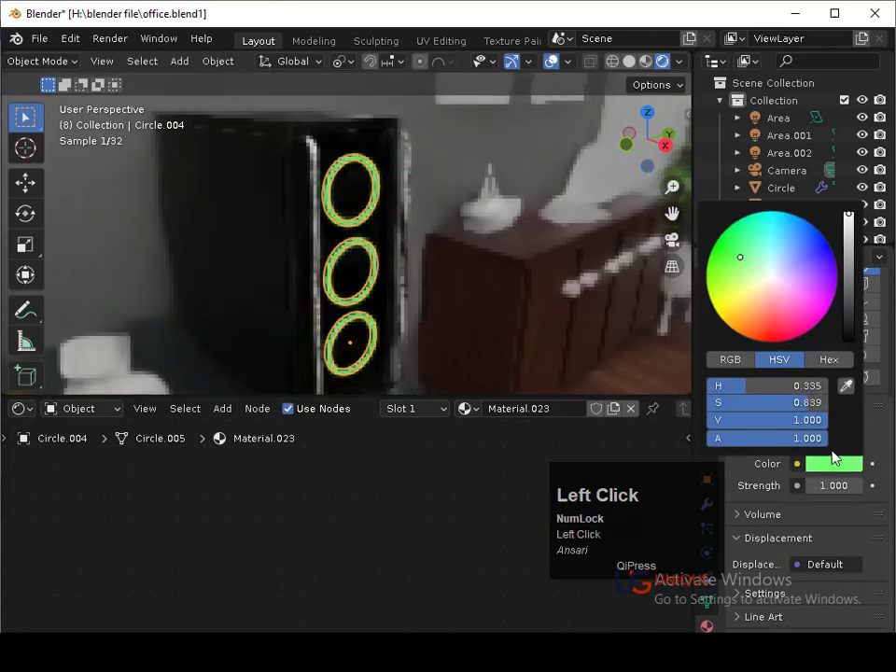
pyautogui.press('ctrl+s')
# - Orbit back out to the full room, select the room shell and save
pyautogui.moveTo(596, 298); pyautogui.dragTo(362, 294)
pyautogui.click(362, 294)
pyautogui.press('ctrl+s')
pyautogui.press('ctrl+s')
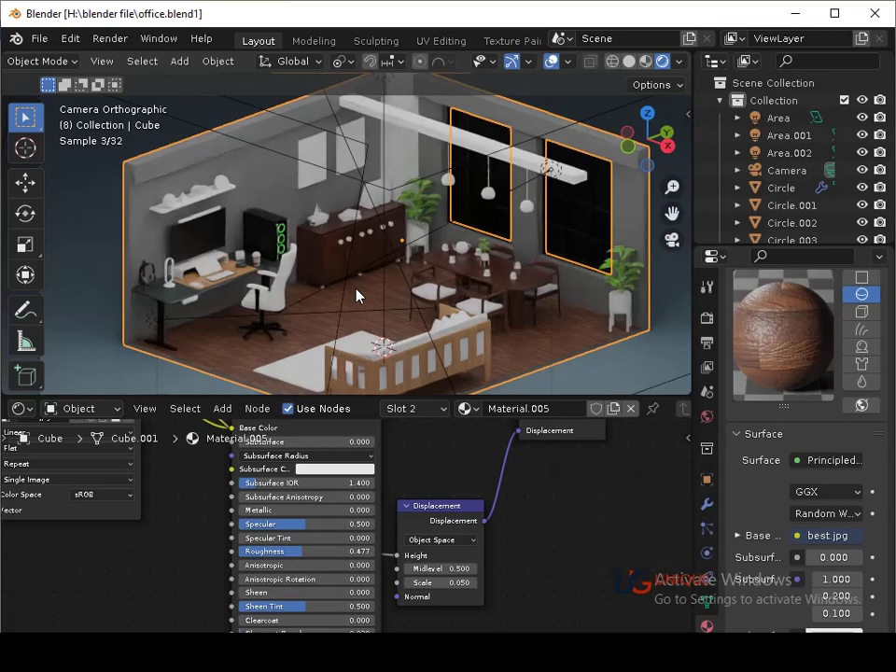
# - Clear the selection and select the window object for pane-face editing
pyautogui.click(359, 254)
pyautogui.press('x')
pyautogui.click(358, 254)
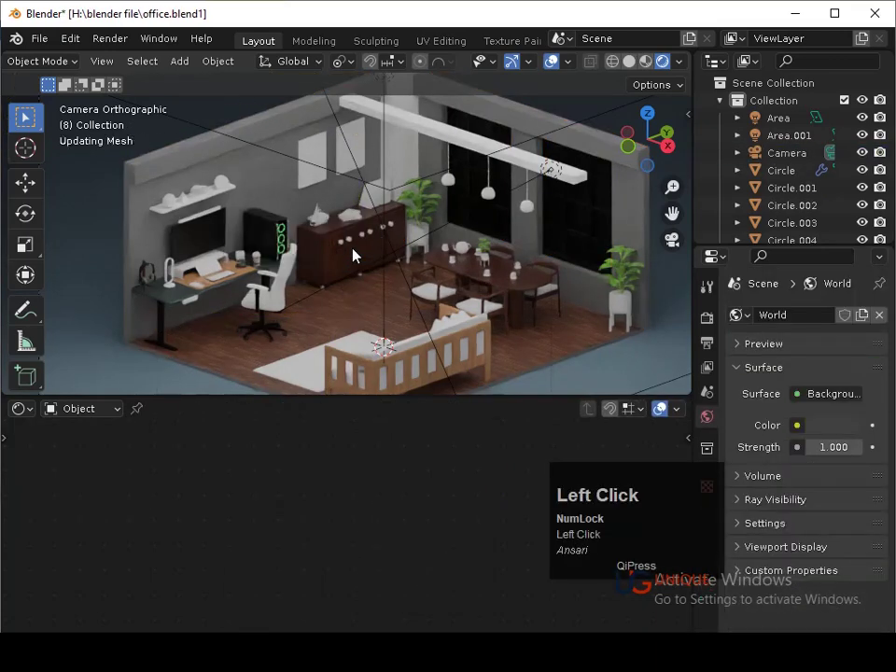
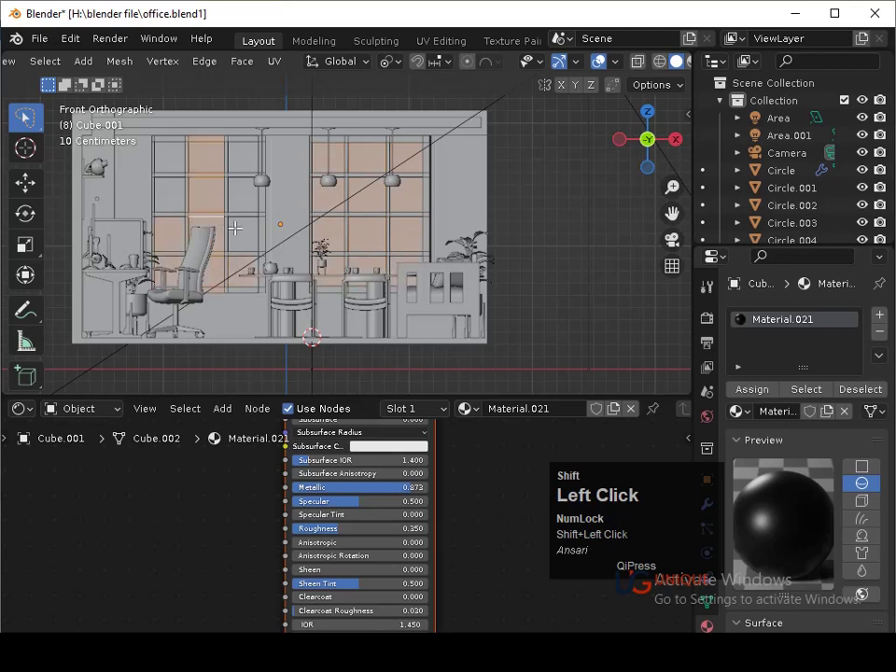
# - Replace the new pane Material.024's Principled BSDF with an Emission shader and view without rendered lighting
pyautogui.press('ctrl+z')
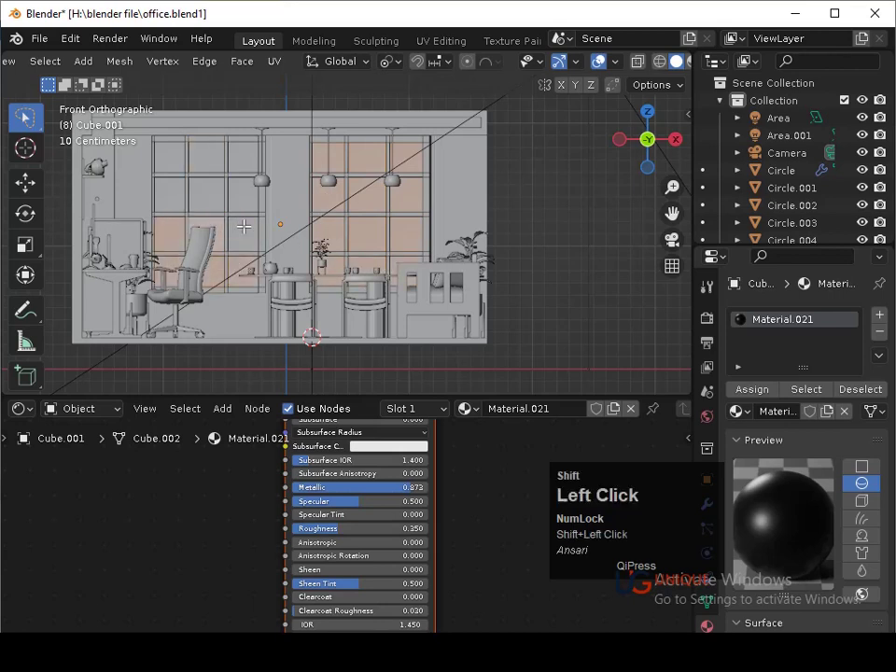
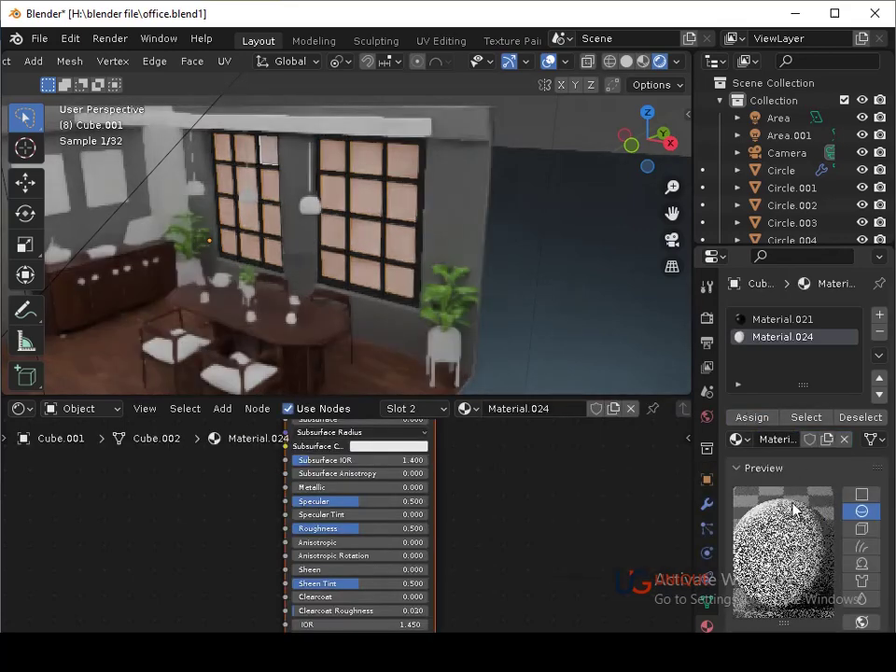
pyautogui.middleClick(811, 560)
pyautogui.click(822, 518)
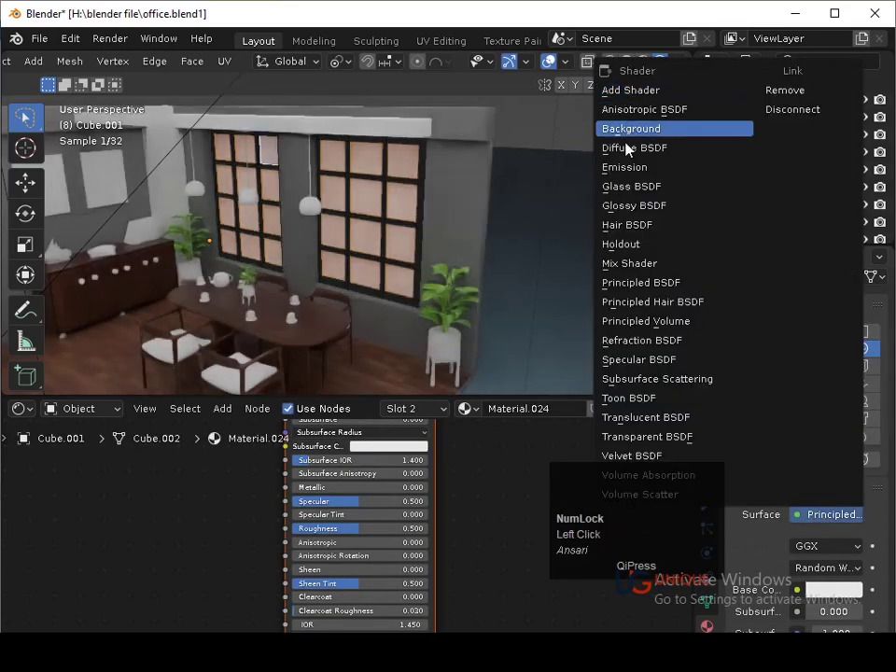
pyautogui.click(634, 166)
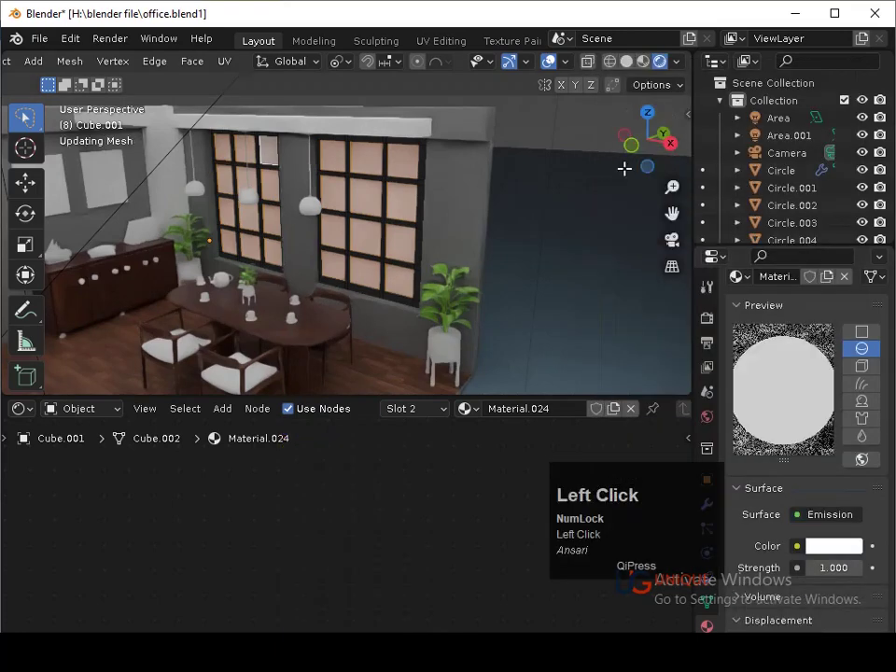
pyautogui.click(633, 66)
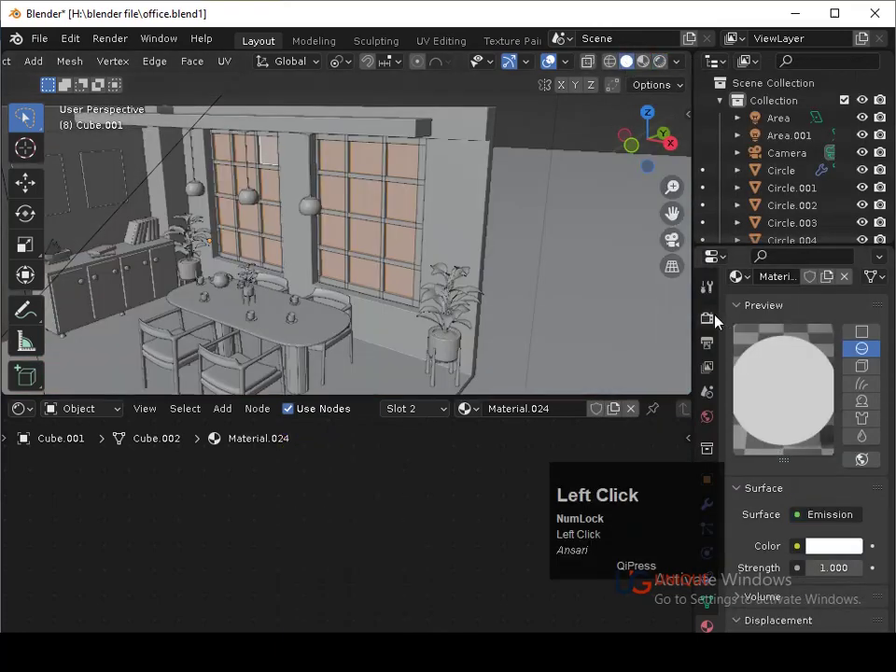
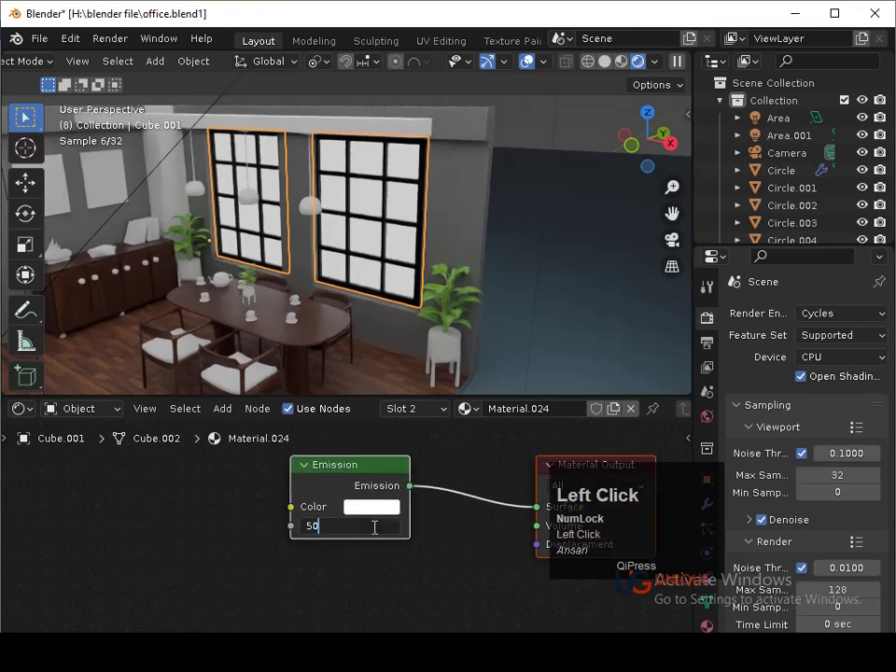
# - Set the pane emission strength to 10 with a white colour and save from the camera view
pyautogui.press('Return')
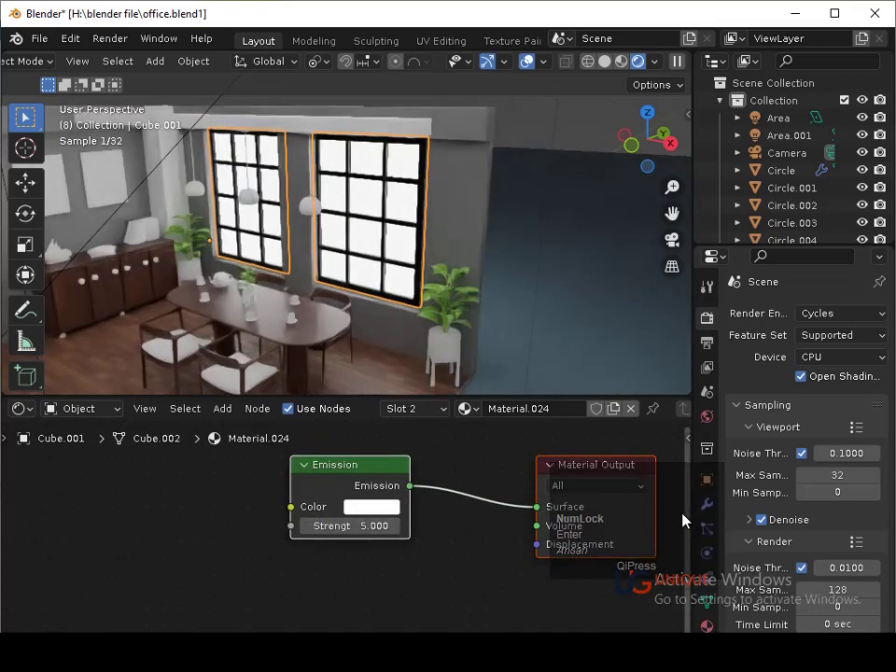
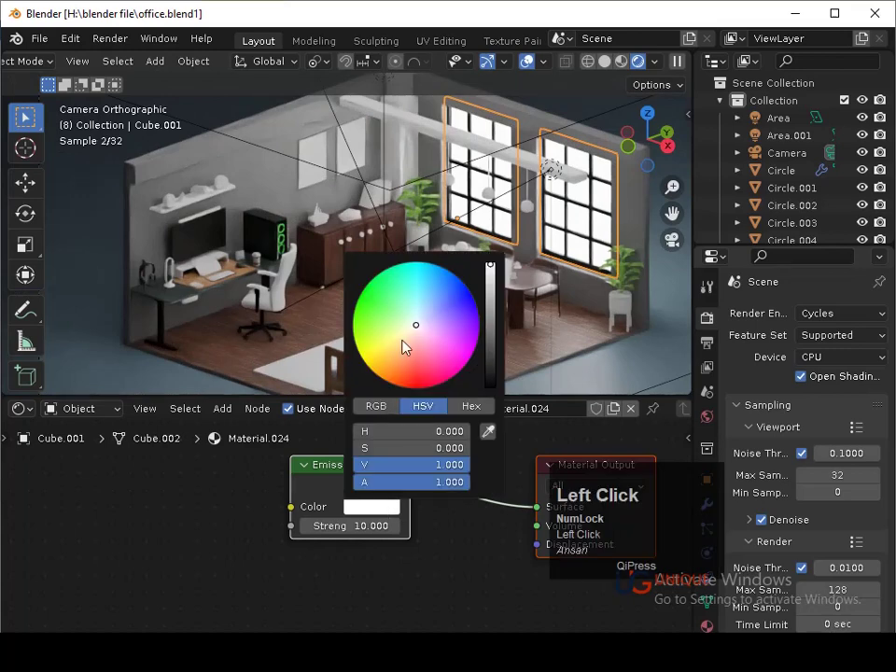
pyautogui.click(408, 344)
pyautogui.press('ctrl+s')
pyautogui.middleClick(601, 367)
pyautogui.press('ctrl+s')
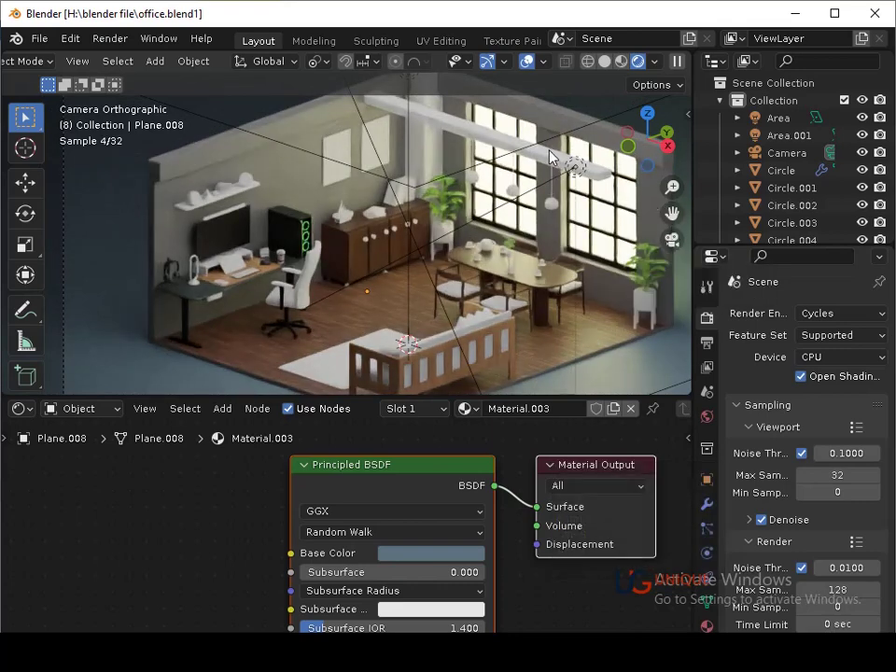
# - Link the dining table's wooden Material.007 to the ceiling beam and inspect it before returning to camera view
pyautogui.click(505, 147)
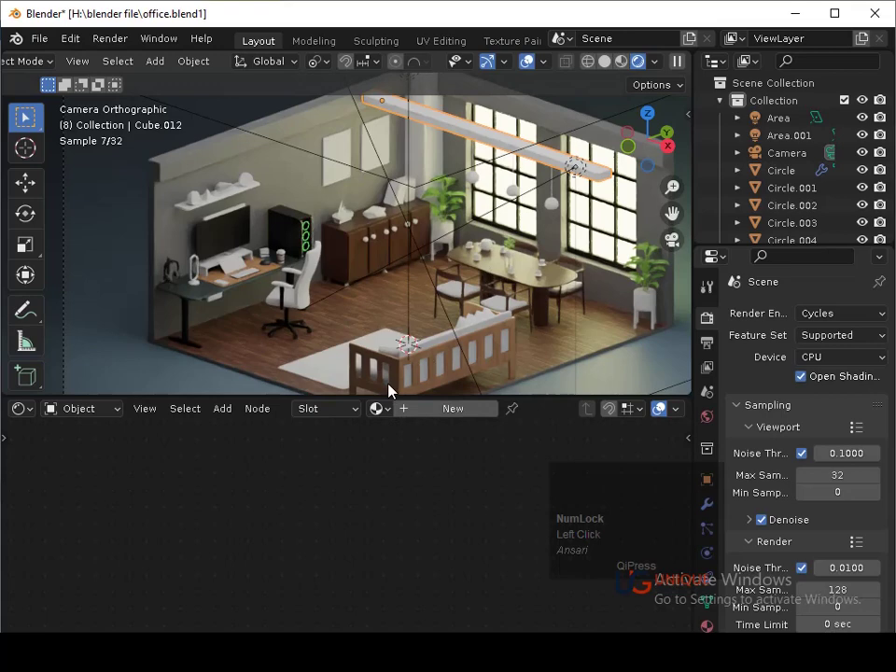
pyautogui.click(518, 283)
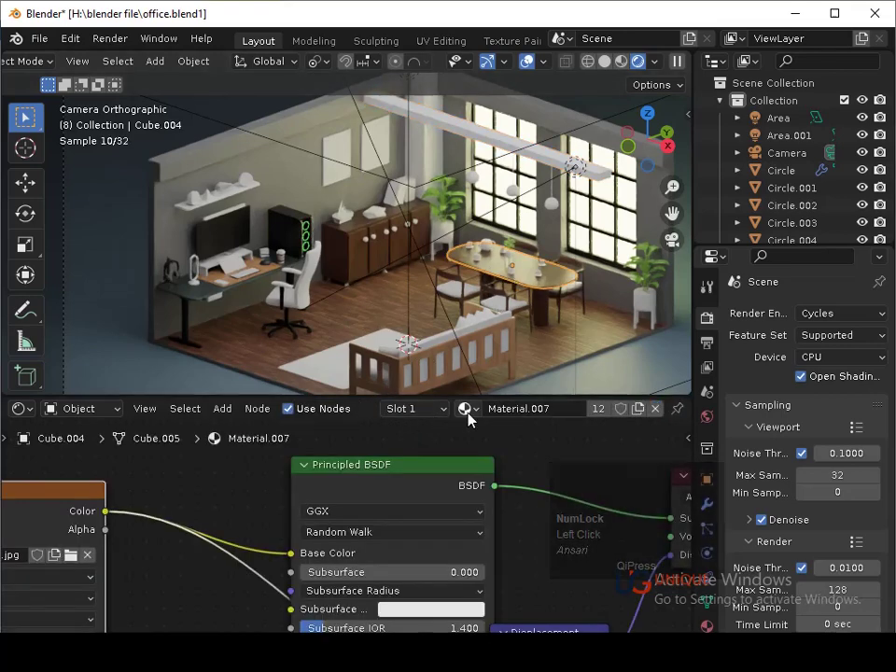
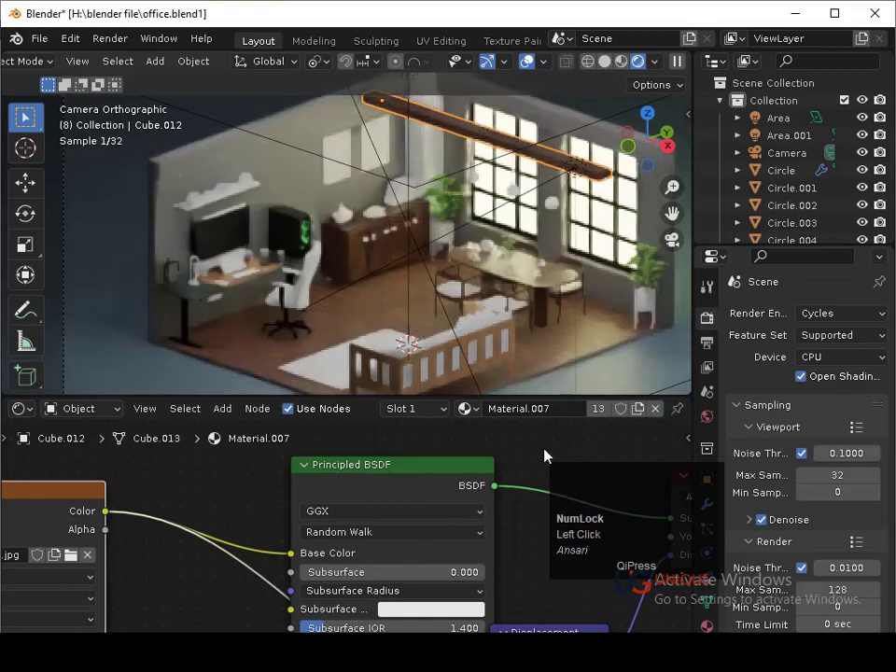
pyautogui.click(642, 367)
pyautogui.press('ctrl+s')
pyautogui.click(550, 162)
pyautogui.moveTo(451, 304); pyautogui.dragTo(544, 338)
pyautogui.press('s')
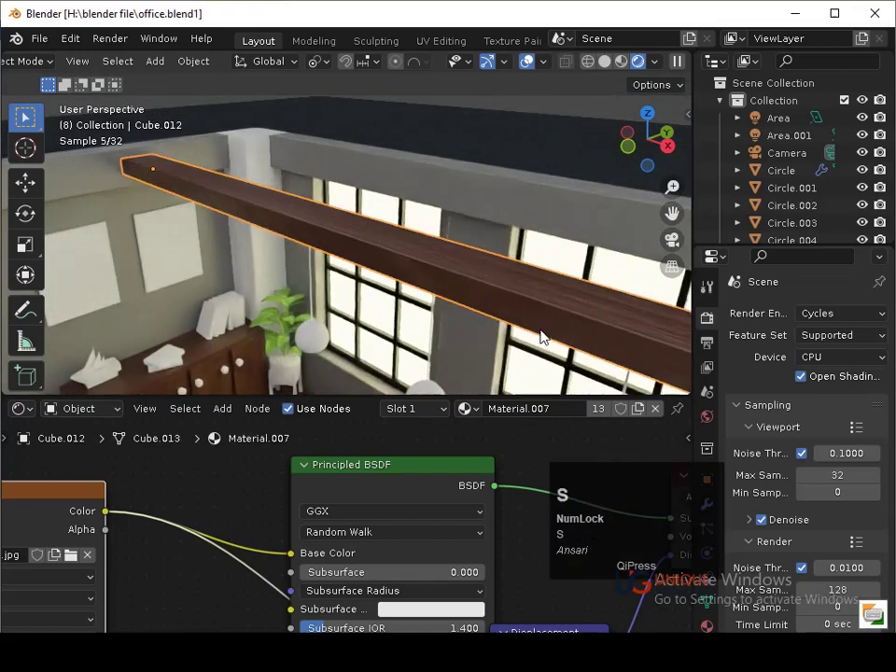
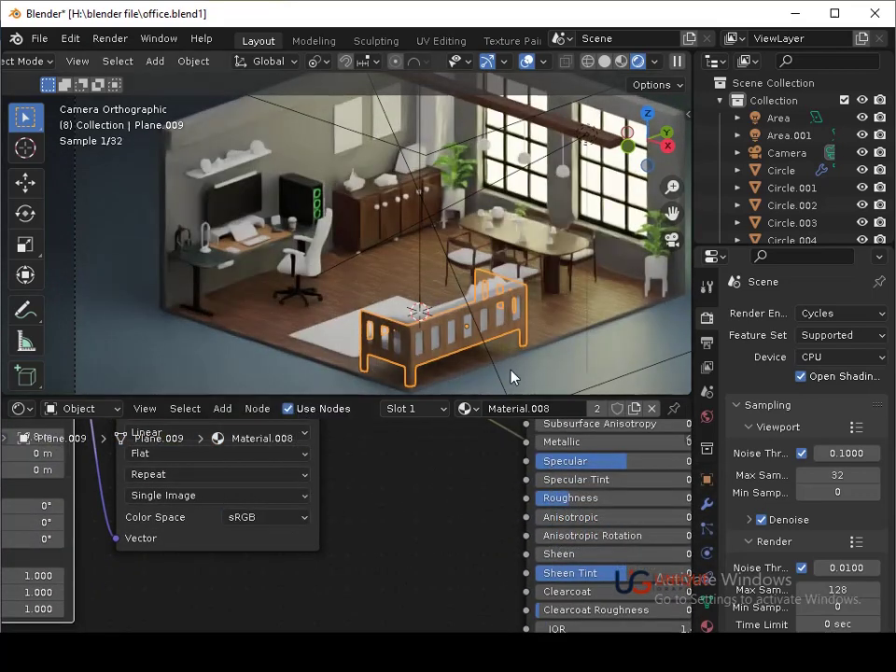
# - Switch the sofa frame's wood texture to sRGB colour space and reach its ColorRamp stop colour
pyautogui.click(547, 365)
pyautogui.press('ctrl+s')
pyautogui.click(546, 384)
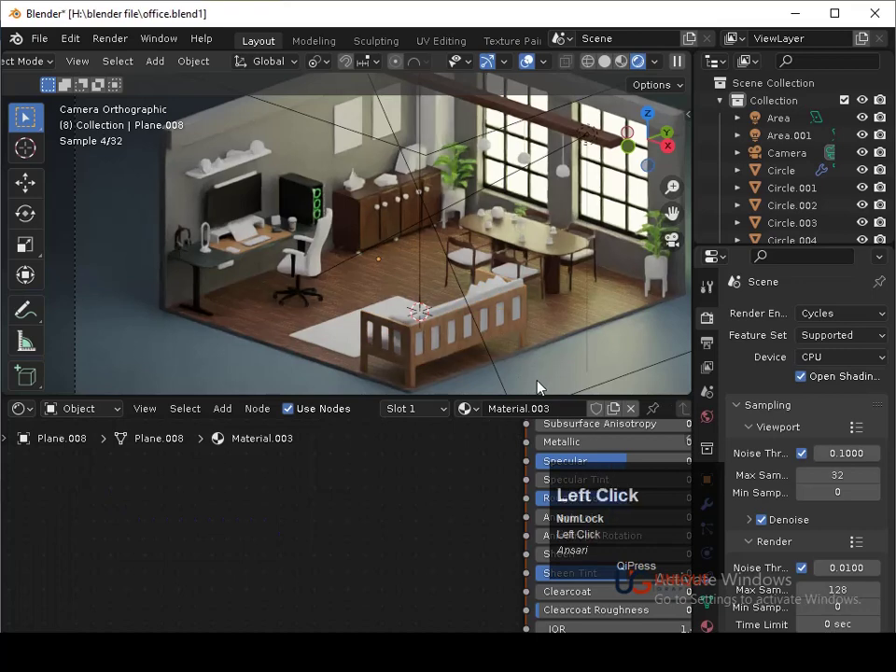
pyautogui.middleClick(431, 464)
pyautogui.middleClick(418, 552)
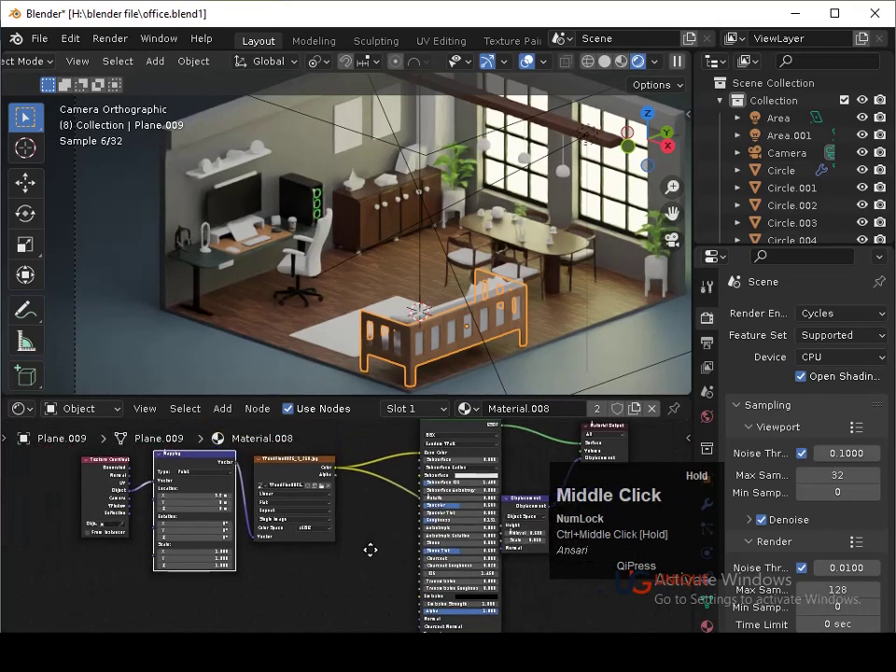
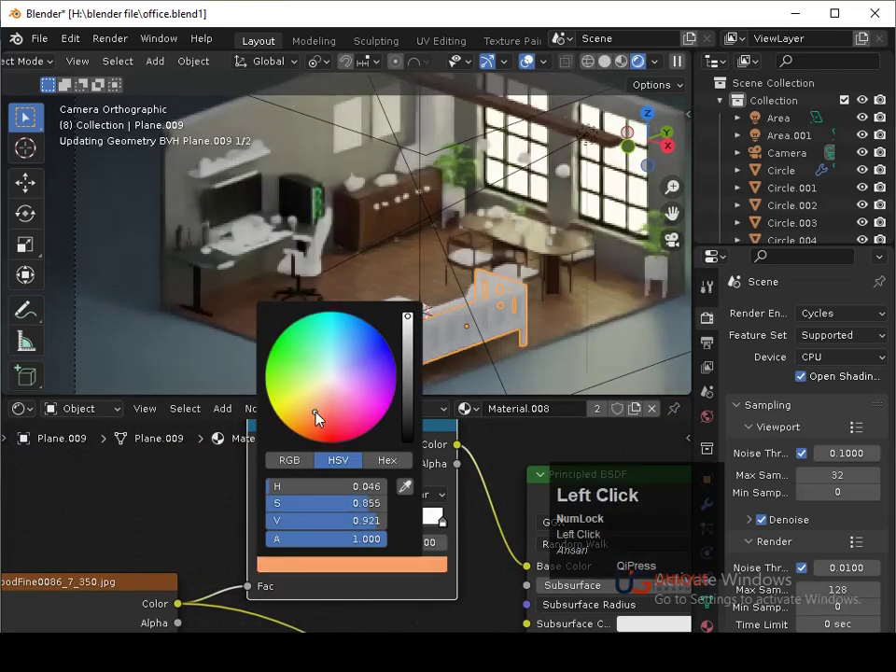
# - Set the colour ramp stops to dark brown and a muted orange and save the file
pyautogui.click(318, 422)
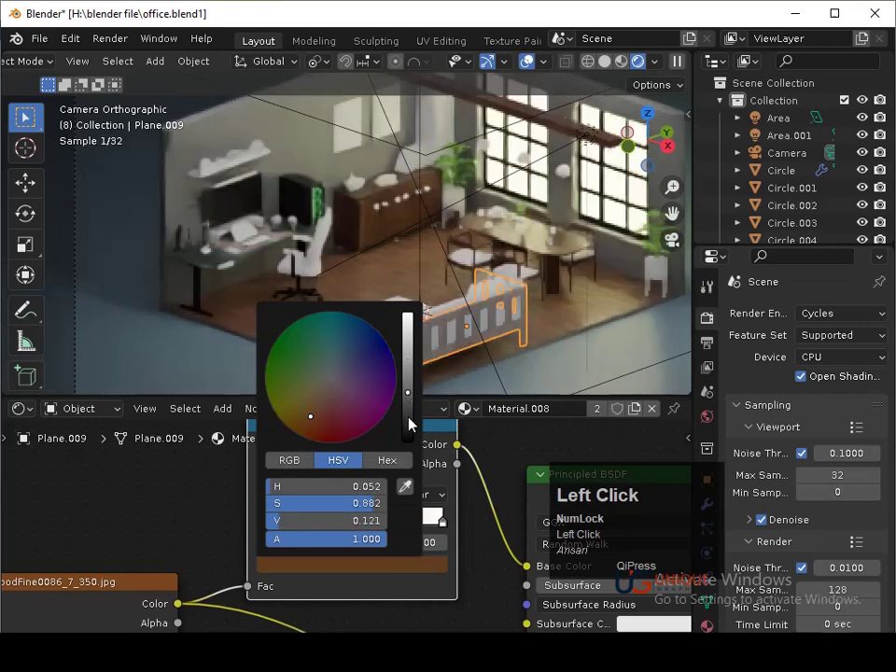
pyautogui.click(452, 532)
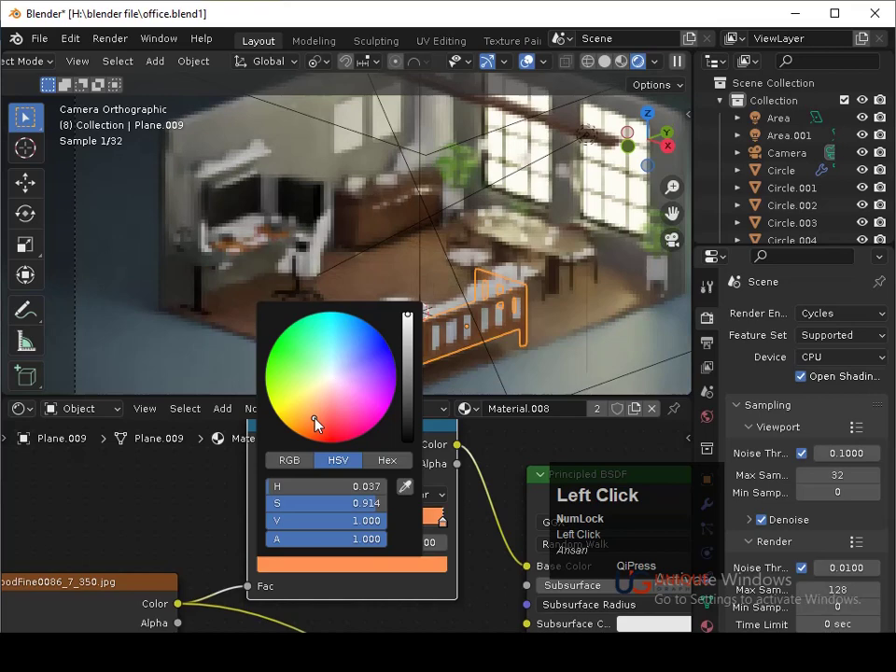
pyautogui.click(413, 351)
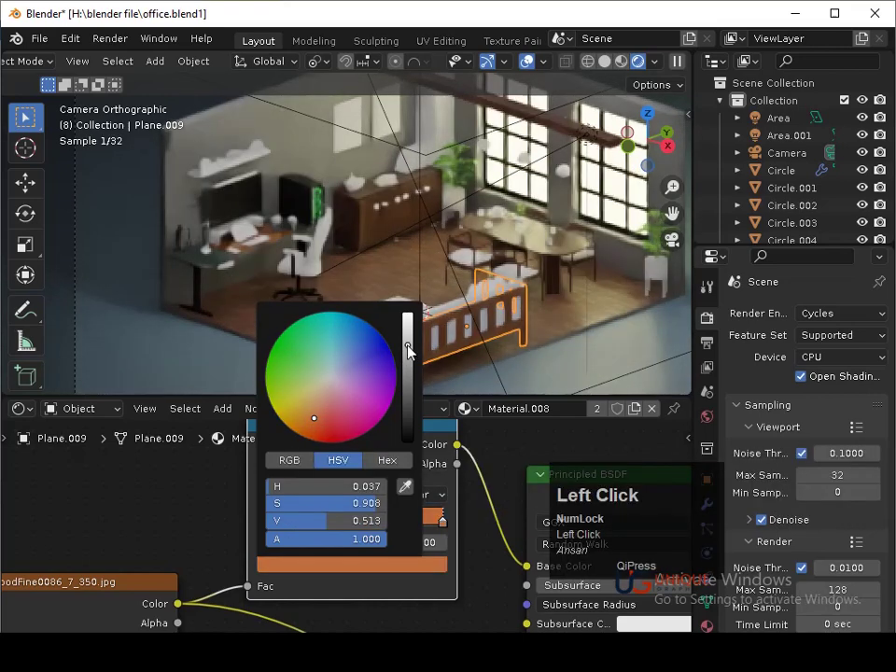
pyautogui.click(582, 358)
pyautogui.press('ctrl+s')
pyautogui.click(520, 336)
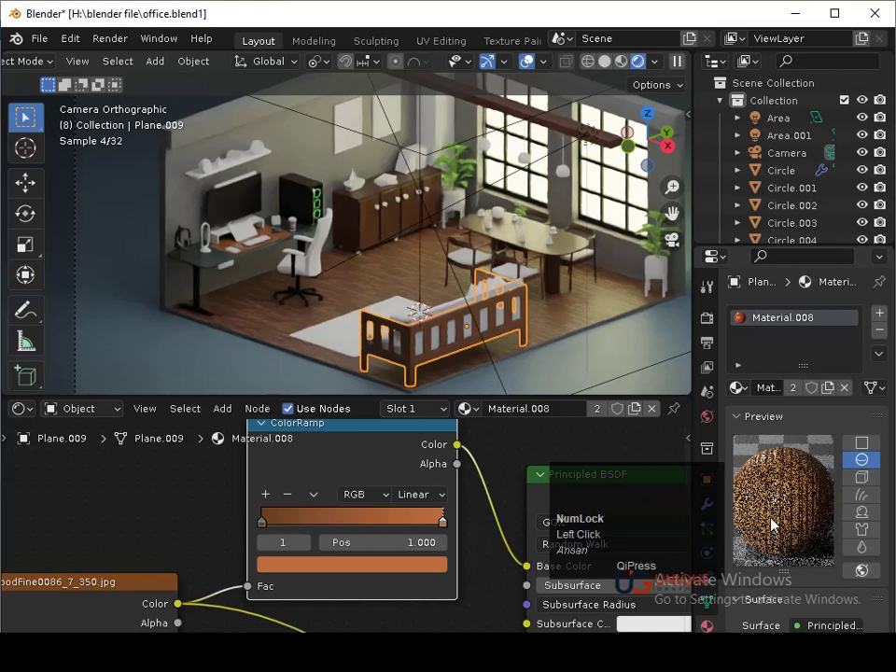
# - Drag the orange ramp stop to about 0.83, deepening the sofa frame's wood tint
pyautogui.moveTo(450, 527); pyautogui.dragTo(592, 361)
pyautogui.press('ctrl+s')
pyautogui.click(558, 358)
pyautogui.moveTo(517, 340); pyautogui.dragTo(323, 525)
pyautogui.moveTo(323, 524); pyautogui.dragTo(511, 499)
pyautogui.click(556, 358)
pyautogui.press('ctrl+s')
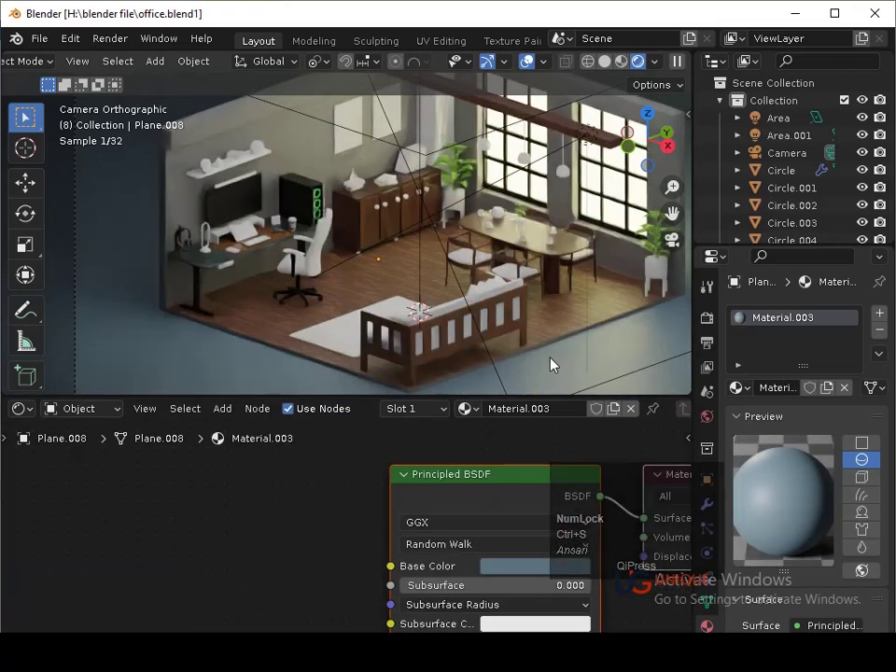
# - Move the dark ramp stop near the start at 0.055 on the sofa frame and save
pyautogui.click(516, 322)
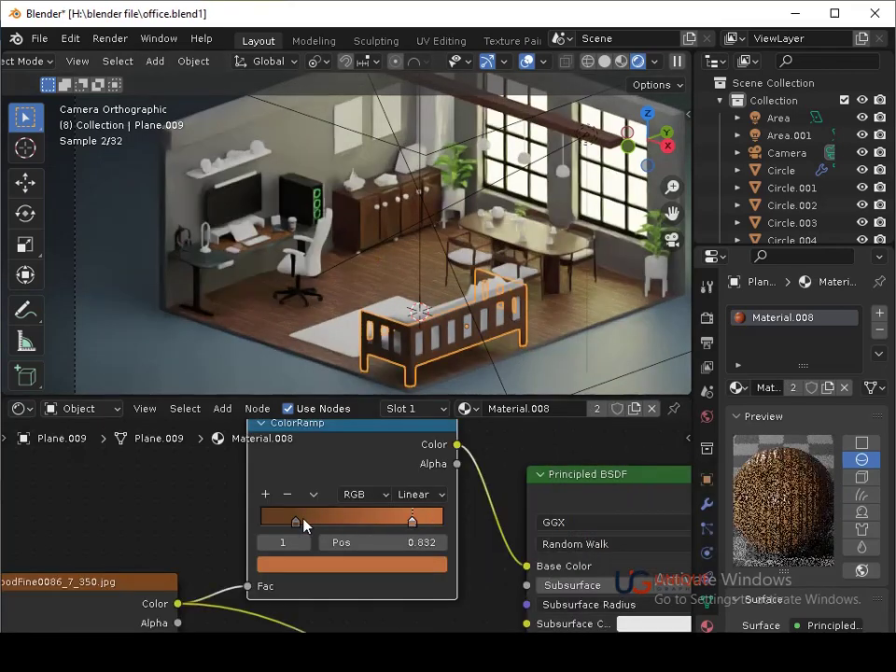
pyautogui.moveTo(305, 523); pyautogui.dragTo(361, 350)
pyautogui.press('ctrl+s')
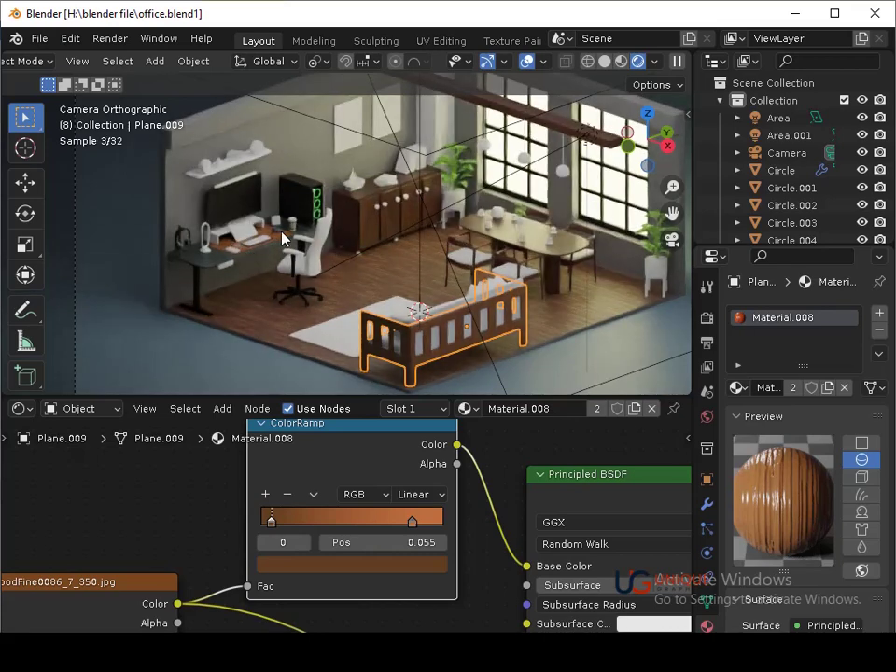
pyautogui.press('ctrl+s')
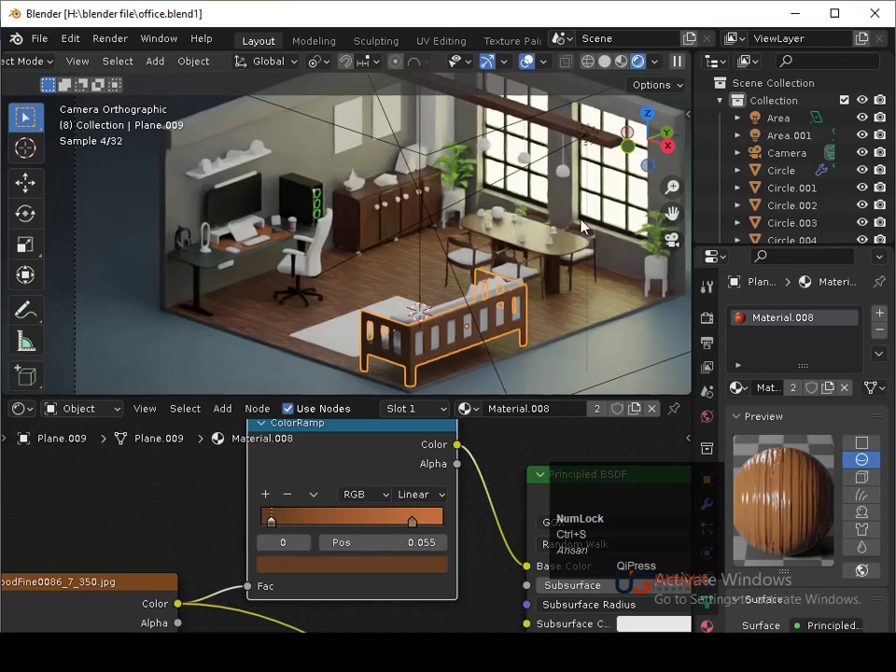
# - Adjust the window object's Emission Strength glow and save the office file
pyautogui.click(616, 201)
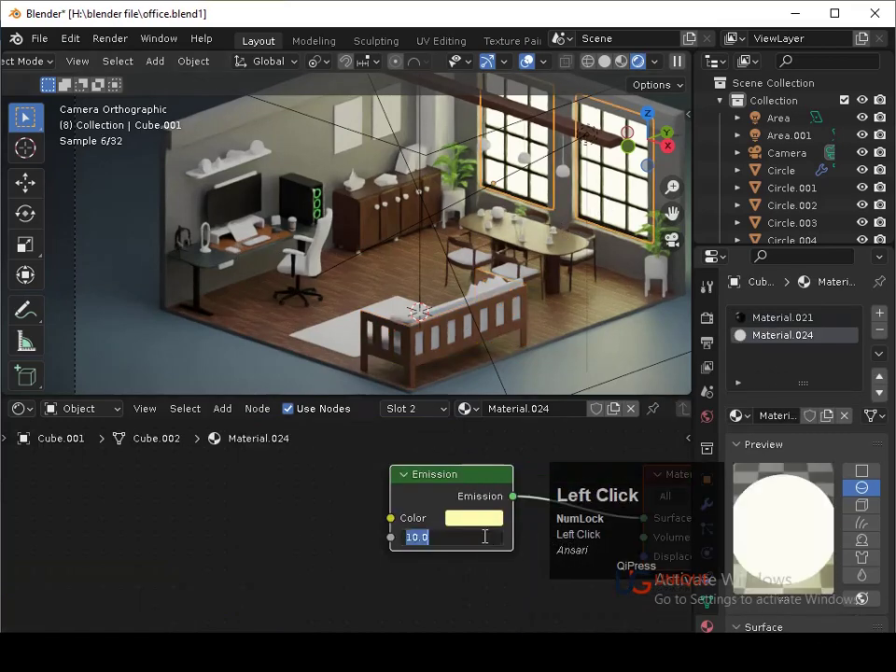
pyautogui.press('Return')
pyautogui.click(615, 371)
pyautogui.press('ctrl+s')
pyautogui.middleClick(587, 327)
pyautogui.moveTo(612, 349); pyautogui.dragTo(581, 360)
pyautogui.click(581, 360)
pyautogui.press('x')
pyautogui.click(582, 361)
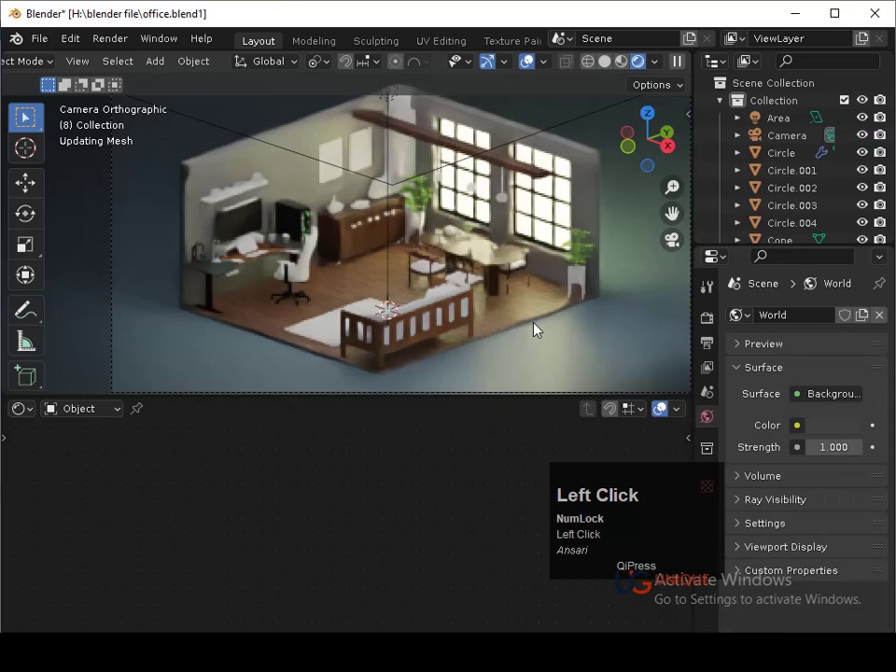
pyautogui.press('ctrl+s')
# - Scale the Area light down slightly with S, undoing a mis-scale along the way, and save
pyautogui.click(432, 175)
pyautogui.press('s')
pyautogui.click(479, 274)
pyautogui.press('ctrl+z')
pyautogui.click(423, 187)
pyautogui.press('s')
pyautogui.click(464, 231)
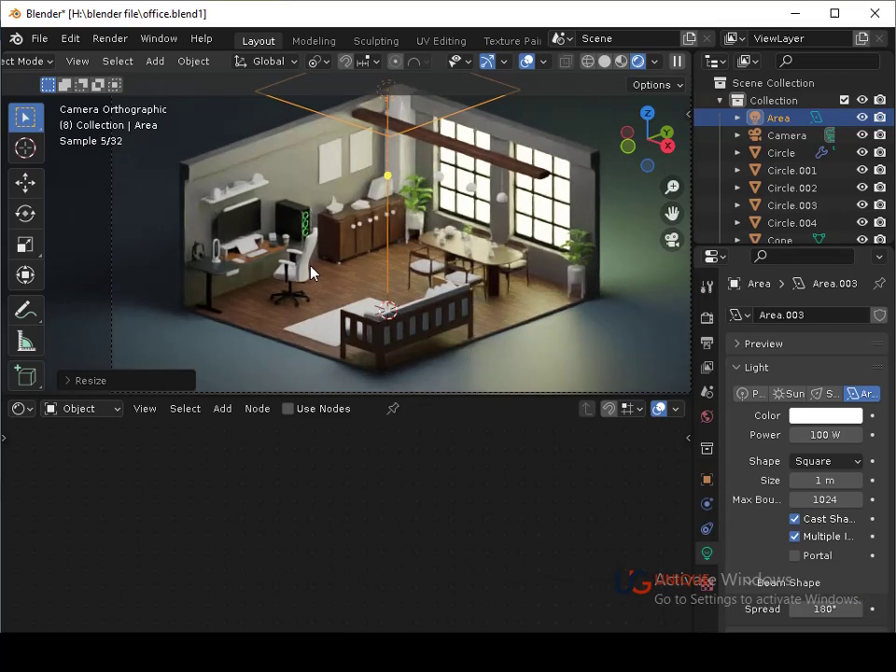
pyautogui.press('s')
pyautogui.click(401, 288)
pyautogui.middleClick(401, 283)
pyautogui.press('s')
pyautogui.click(517, 327)
pyautogui.press('ctrl+s')
# - Select the small desk panel Cube.009 and enter Edit Mode on its mesh
pyautogui.middleClick(524, 290)
pyautogui.click(296, 251)
pyautogui.press('Tab')
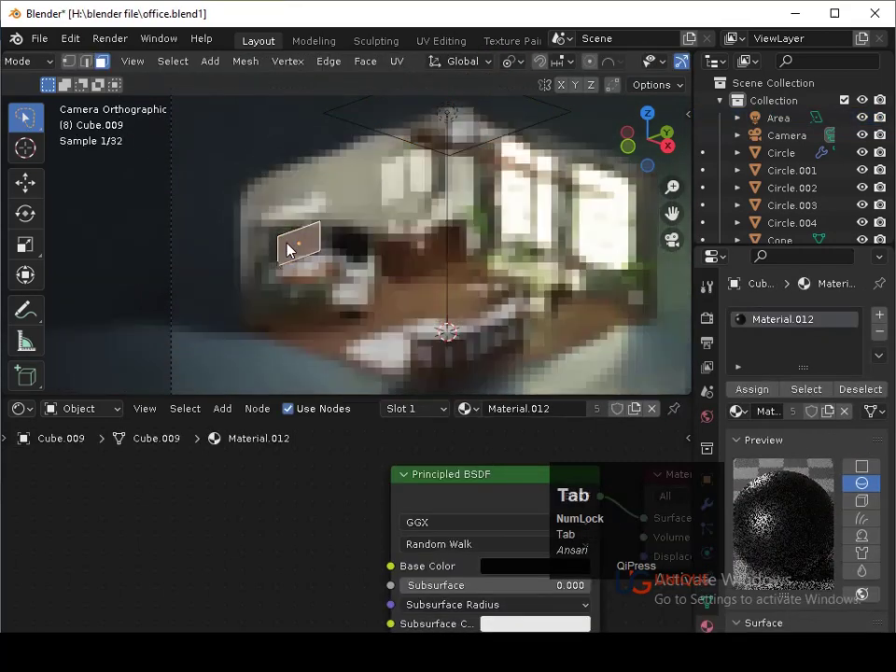
# - Add a new Material.025 slot with an Image Texture node and browse H:\blender file\ for an image
pyautogui.click(885, 315)
pyautogui.click(484, 417)
pyautogui.middleClick(446, 498)
pyautogui.middleClick(459, 567)
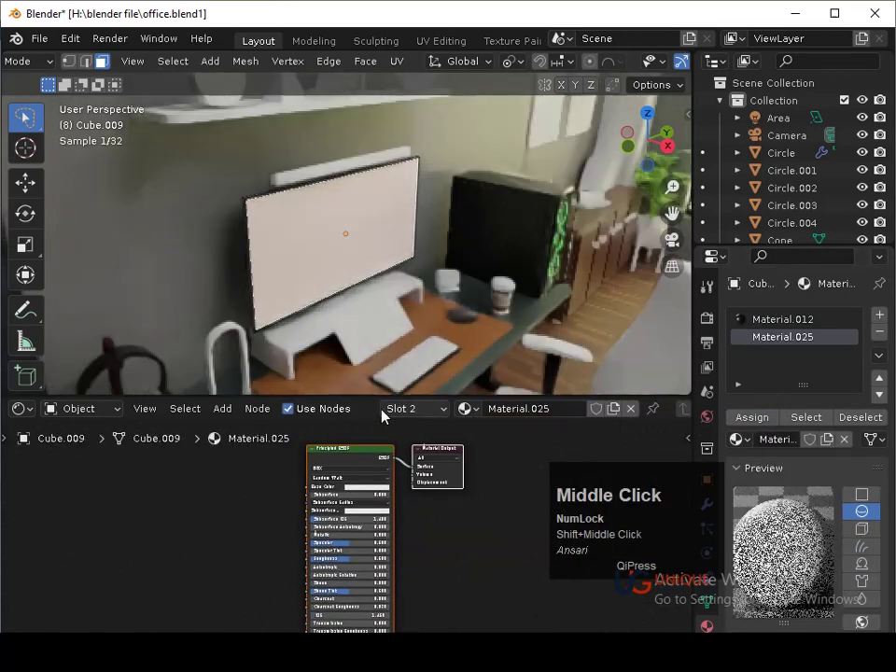
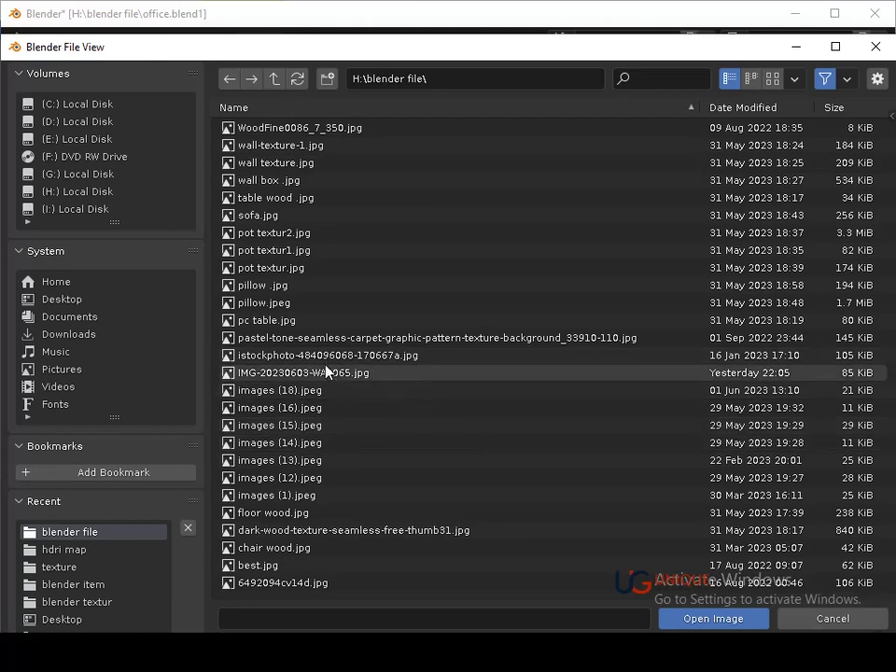
# - Load IMG-20230603-WA0065.jpg as the screen's base colour texture and save
pyautogui.click(331, 371)
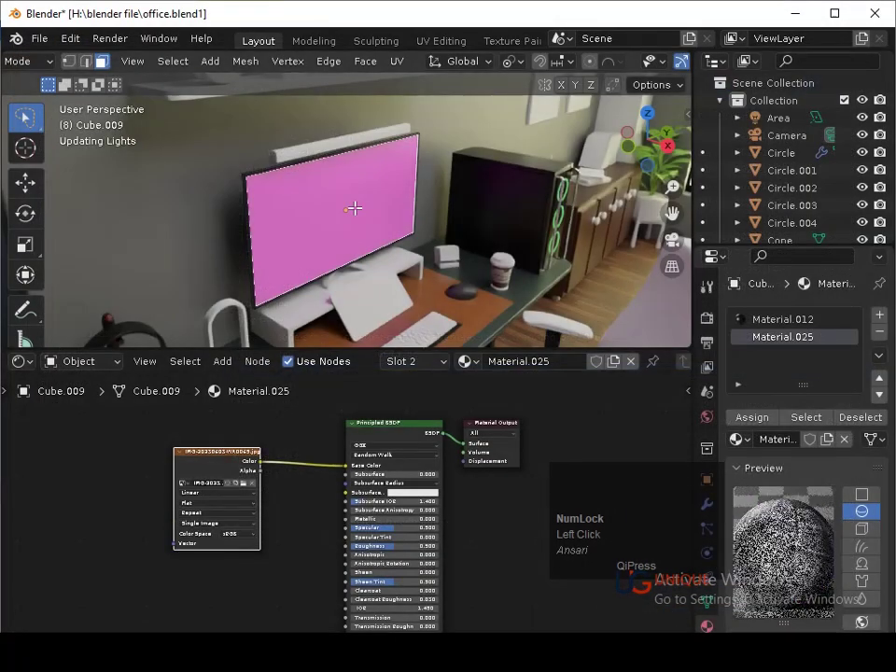
pyautogui.press('ctrl+s')
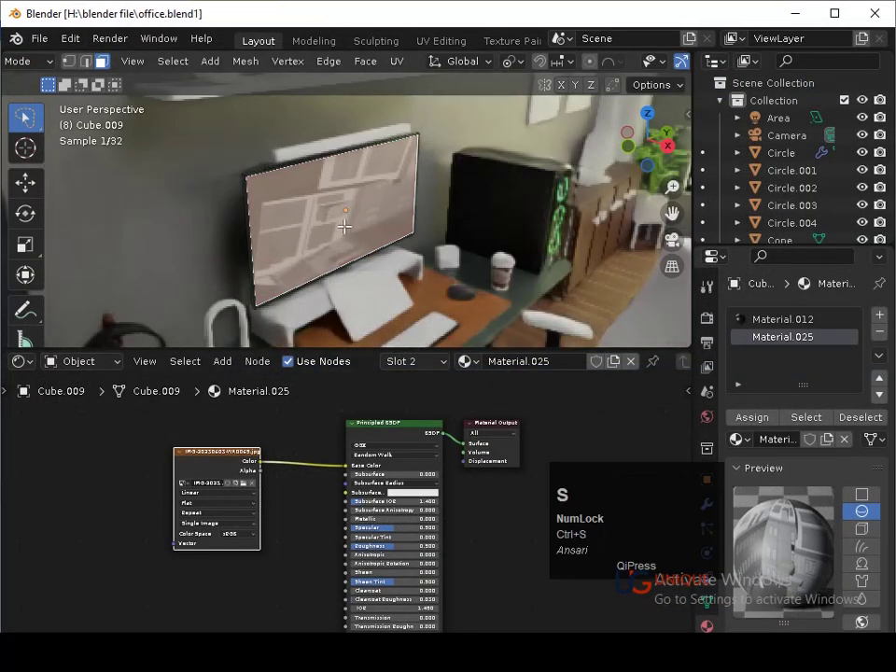
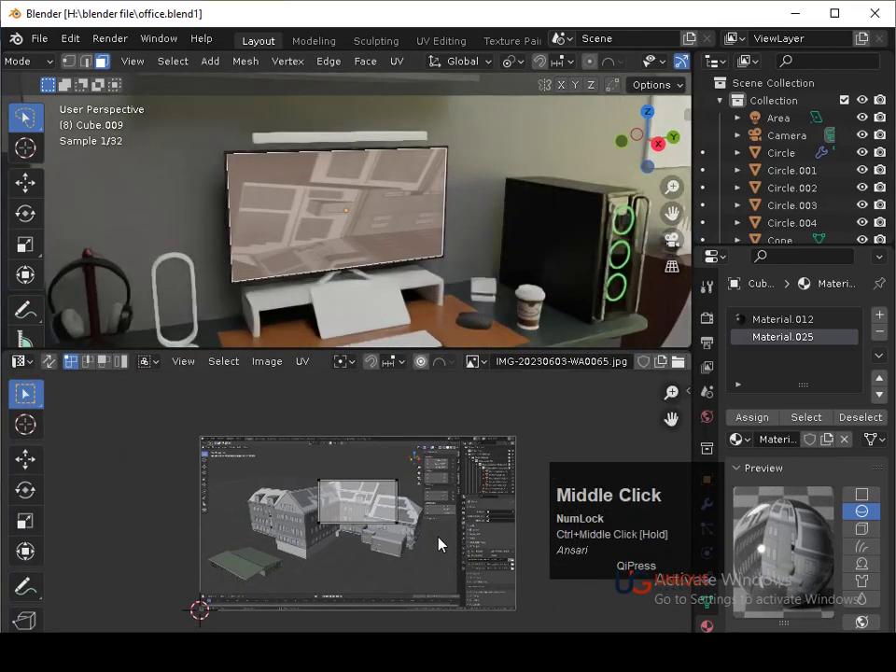
# - Select all UVs, scale the screen's island over the image and shift it along X
pyautogui.write('as')
pyautogui.click(586, 556)
pyautogui.moveTo(552, 591); pyautogui.dragTo(180, 530)
pyautogui.click(180, 530)
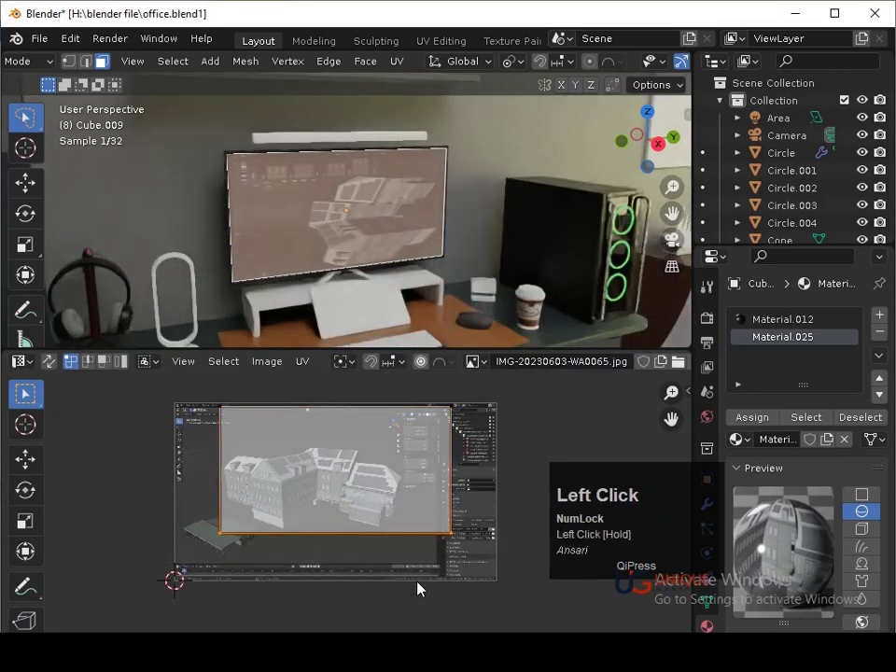
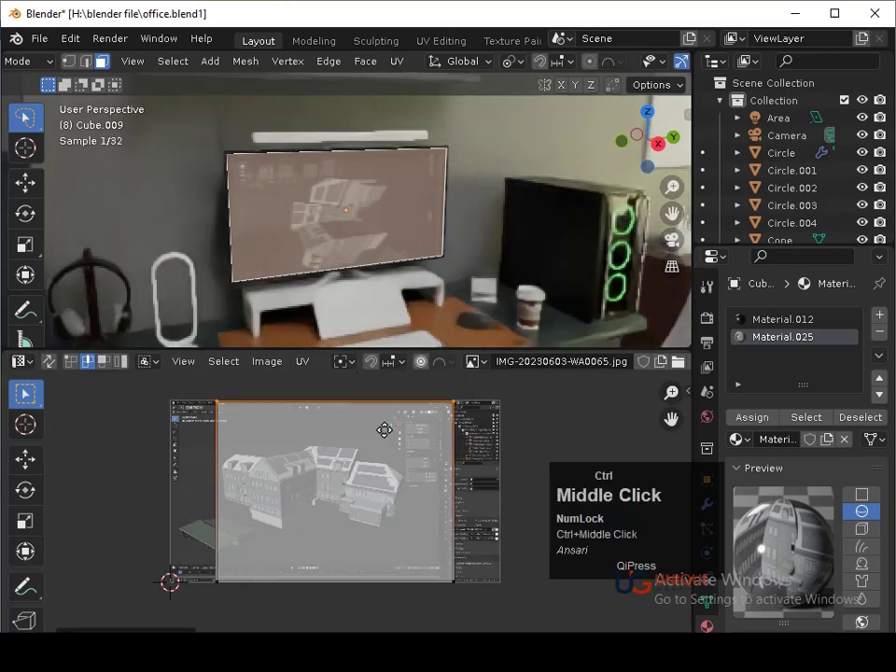
pyautogui.click(420, 463)
pyautogui.write('gx')
pyautogui.press('Right')
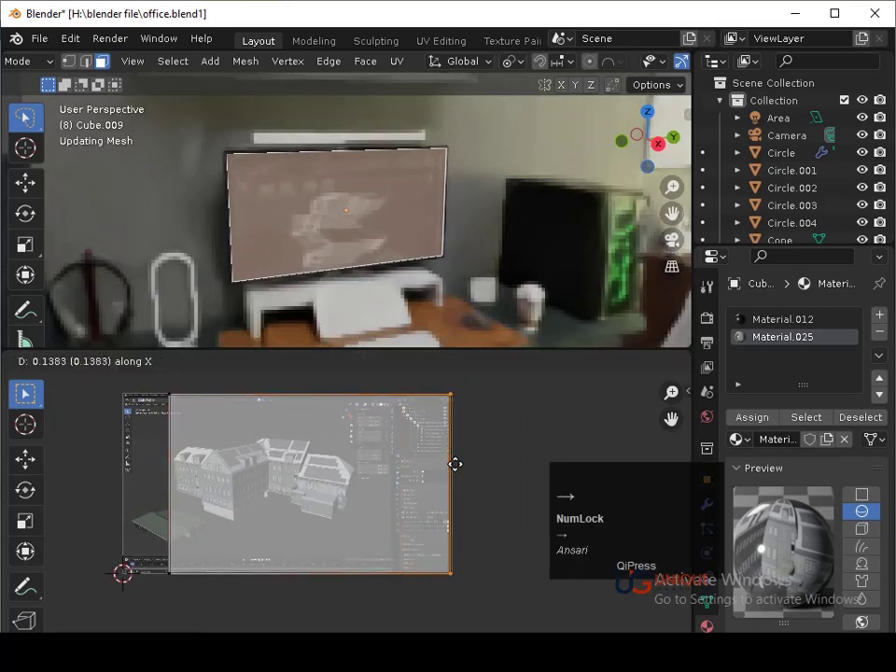
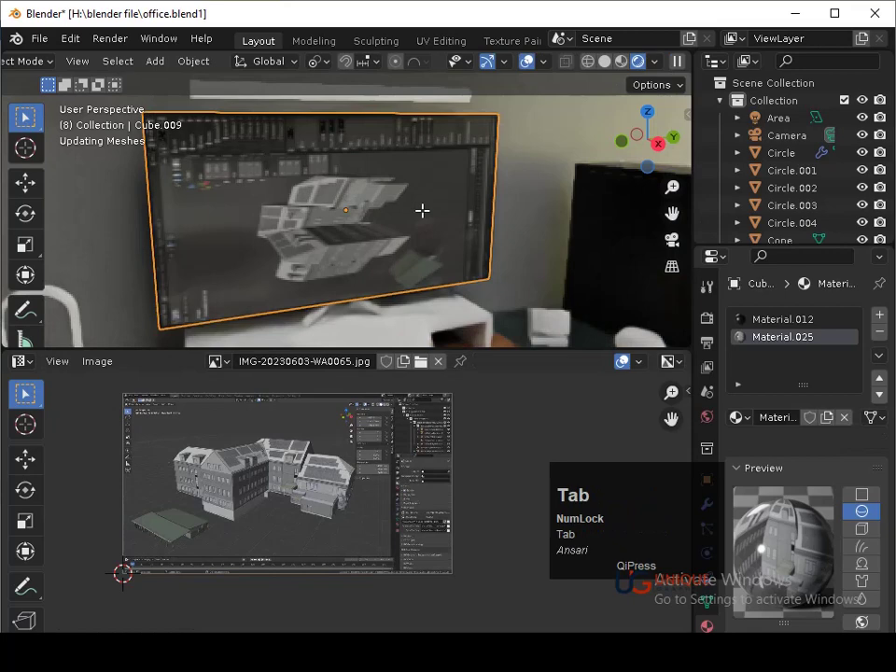
# - Rotate the UV island by 90 degrees three times so the screenshot reads upright
pyautogui.write('ar90')
pyautogui.click(506, 527)
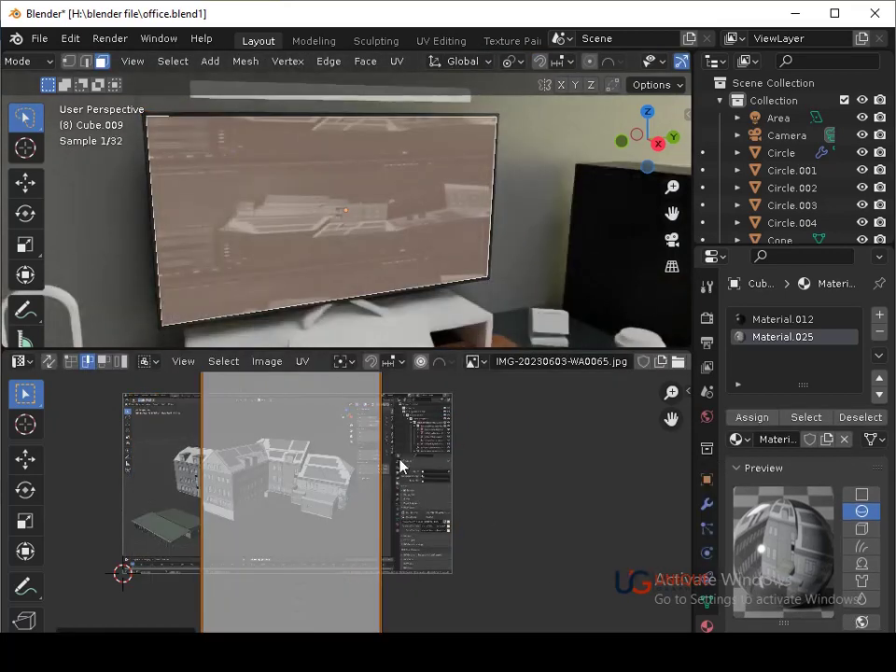
pyautogui.write('r90')
pyautogui.click(414, 465)
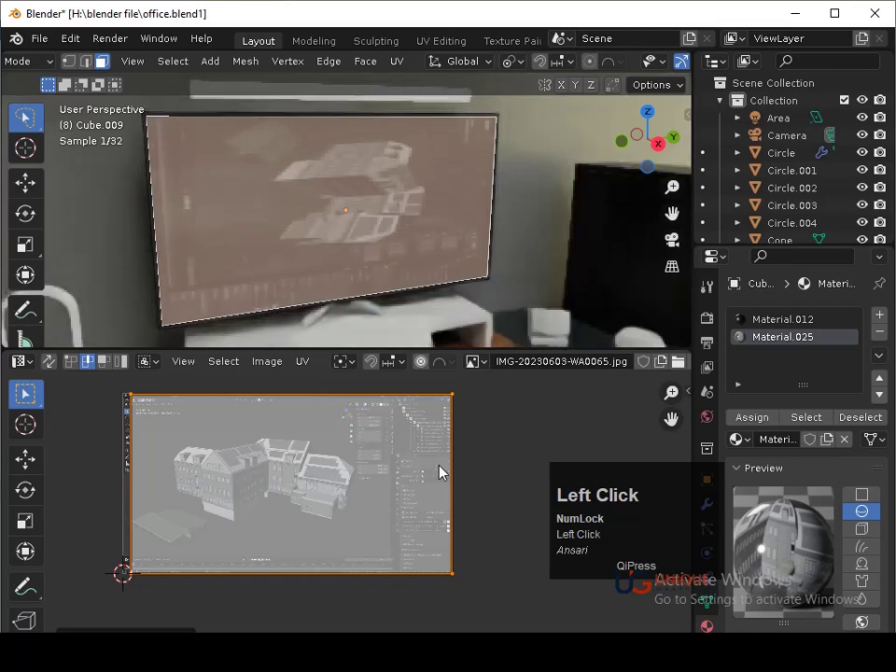
pyautogui.write('r90')
pyautogui.click(448, 469)
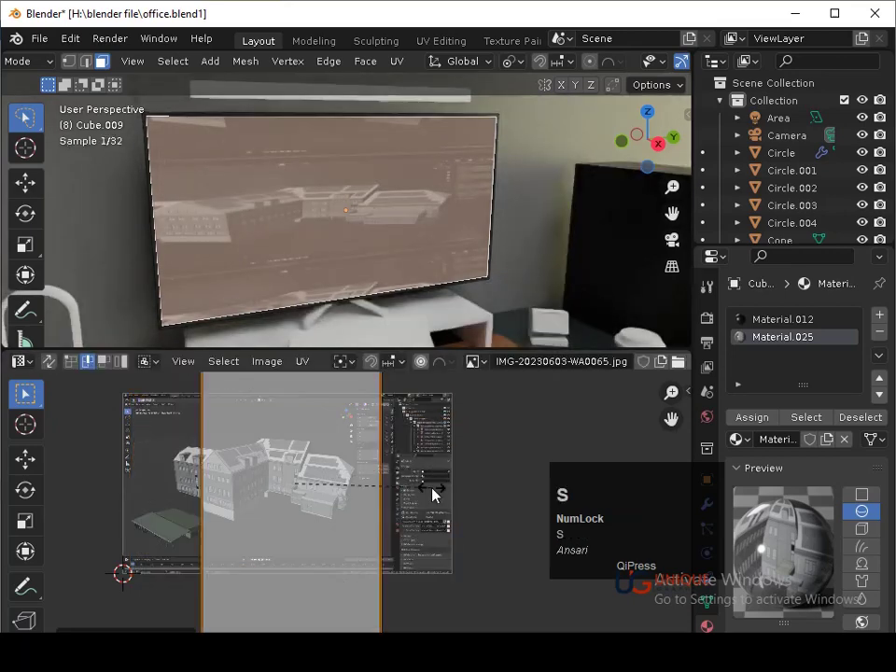
# - Stretch the island on X and squash it on Y to fill the screenshot, then return to the Shader Editor
pyautogui.write('sx')
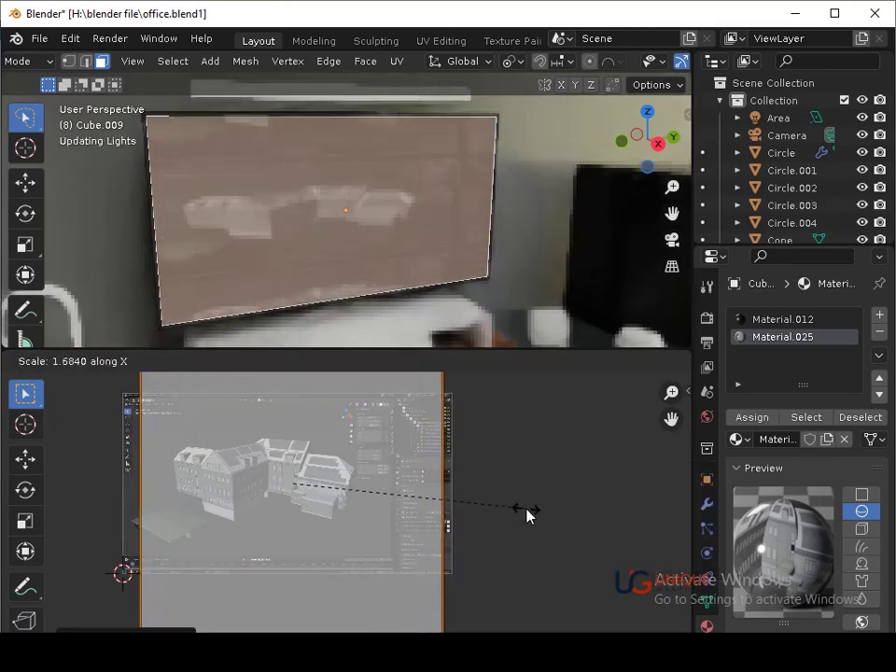
pyautogui.click(548, 519)
pyautogui.write('sy')
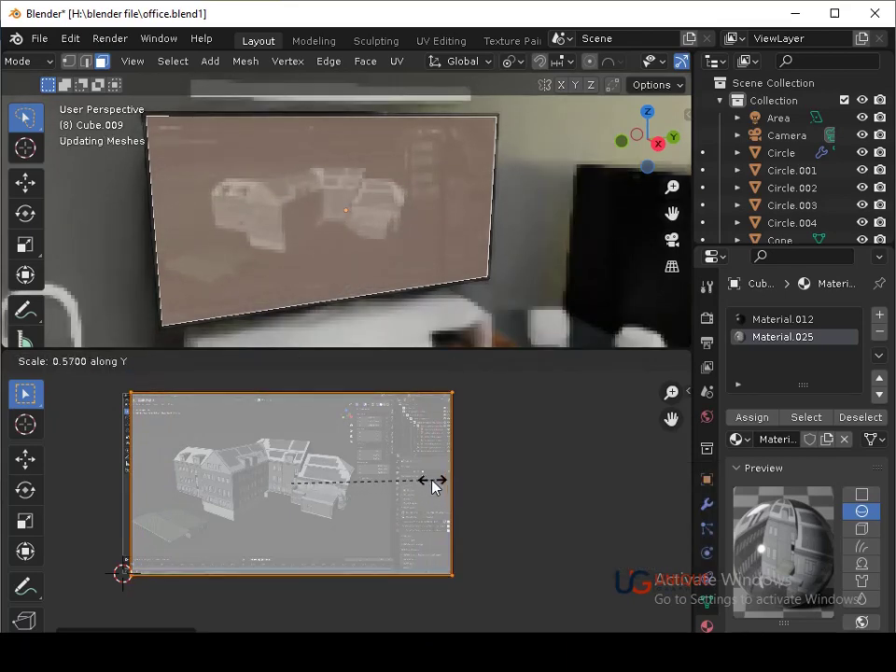
pyautogui.click(440, 484)
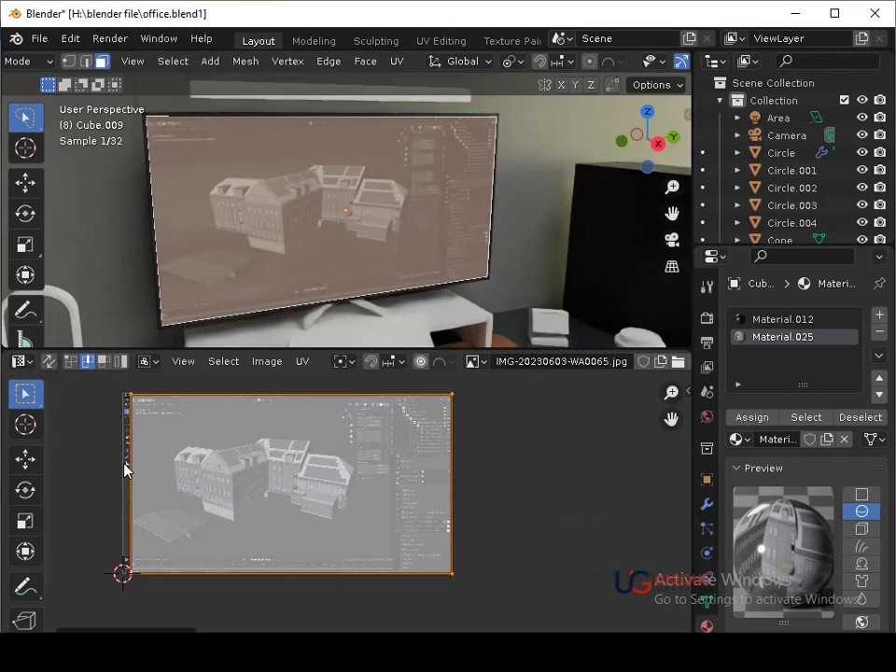
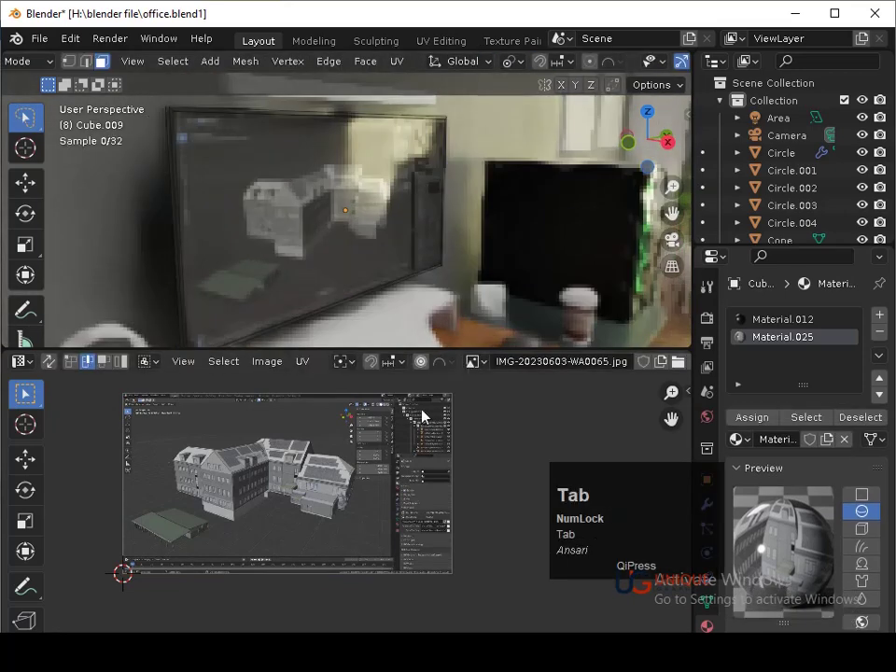
pyautogui.click(33, 370)
pyautogui.middleClick(240, 499)
# - Add an Emission node fed by the screenshot image and wire it toward the material output
pyautogui.press('shift+a')
pyautogui.click(258, 455)
pyautogui.press('w')
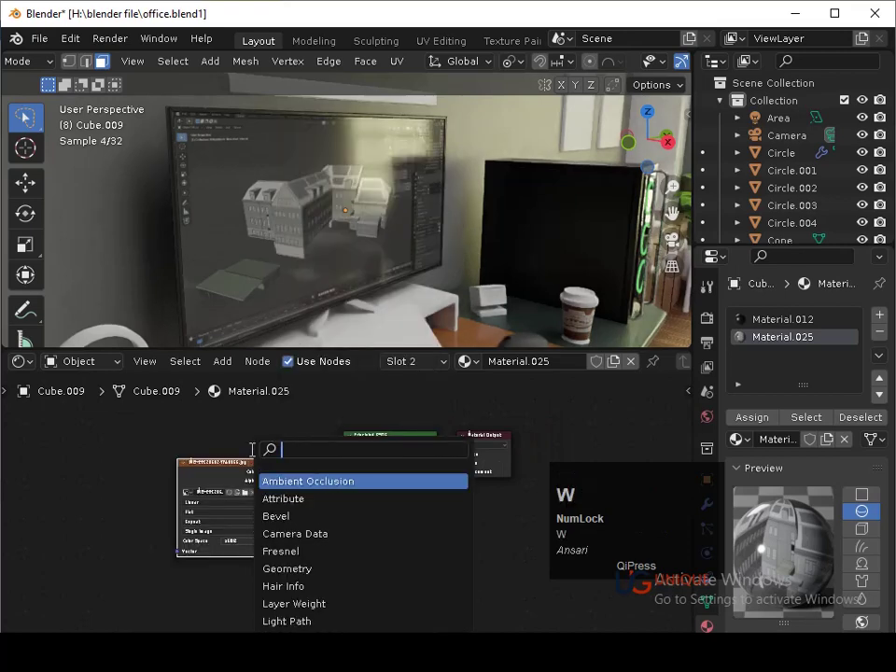
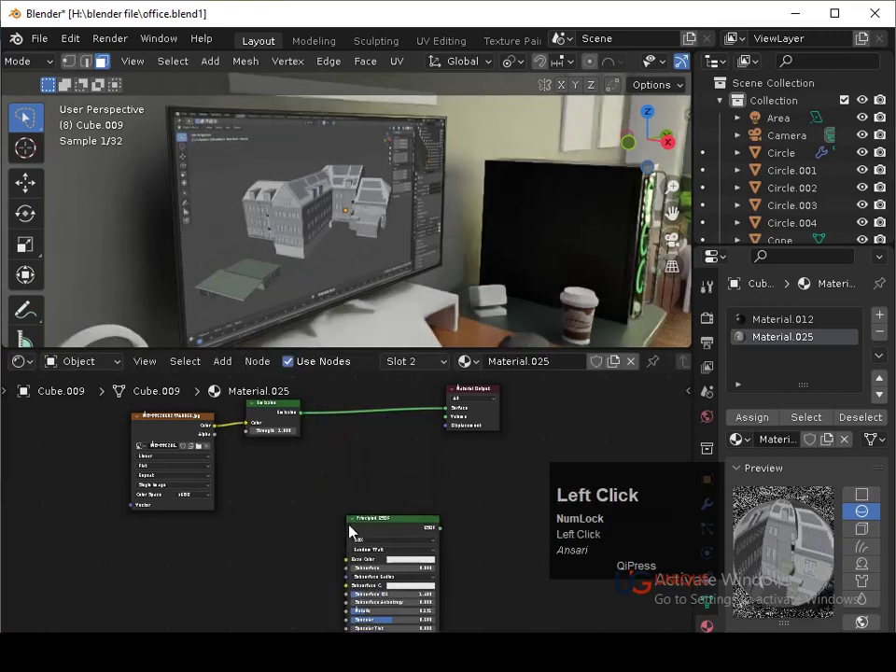
pyautogui.middleClick(392, 464)
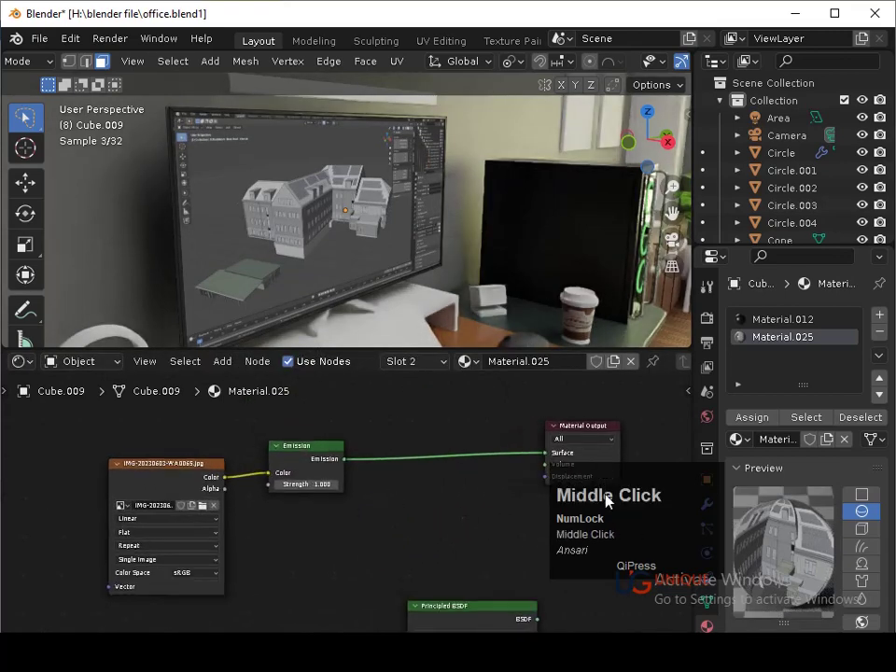
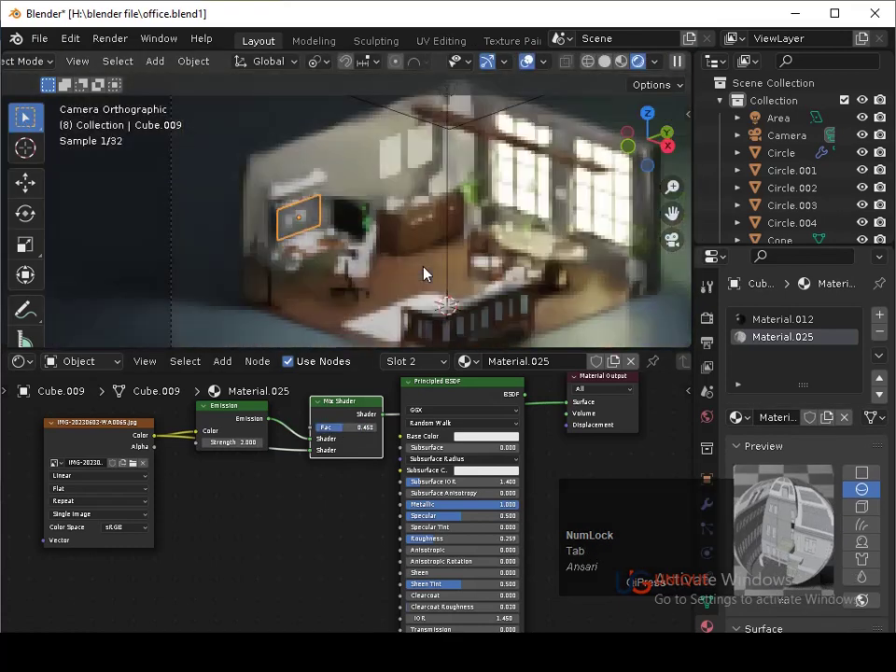
# - Raise the screen's Emission Strength to 5 and set the screenshot's colour space to Filmic Log
pyautogui.click(432, 272)
pyautogui.press('ctrl+s')
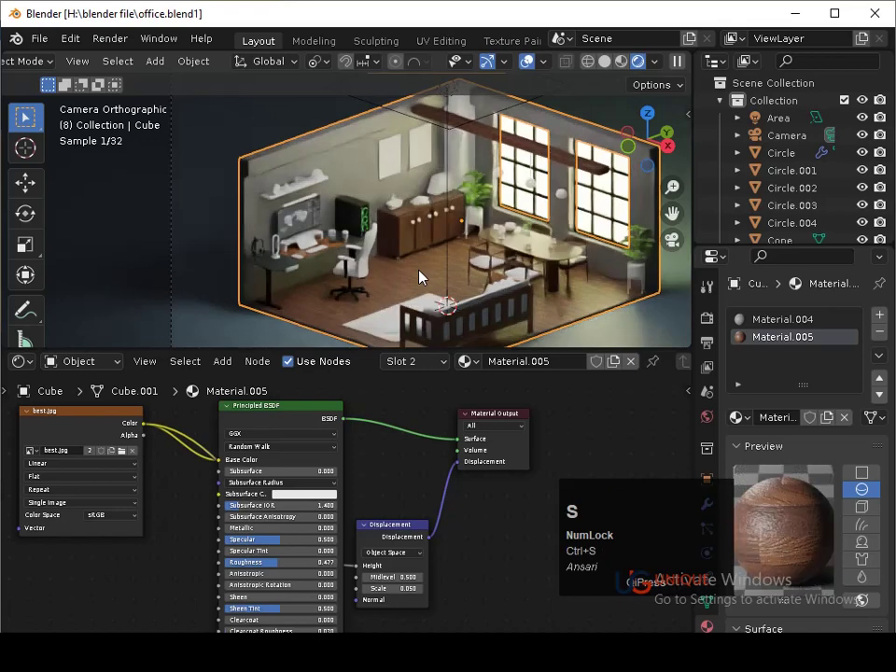
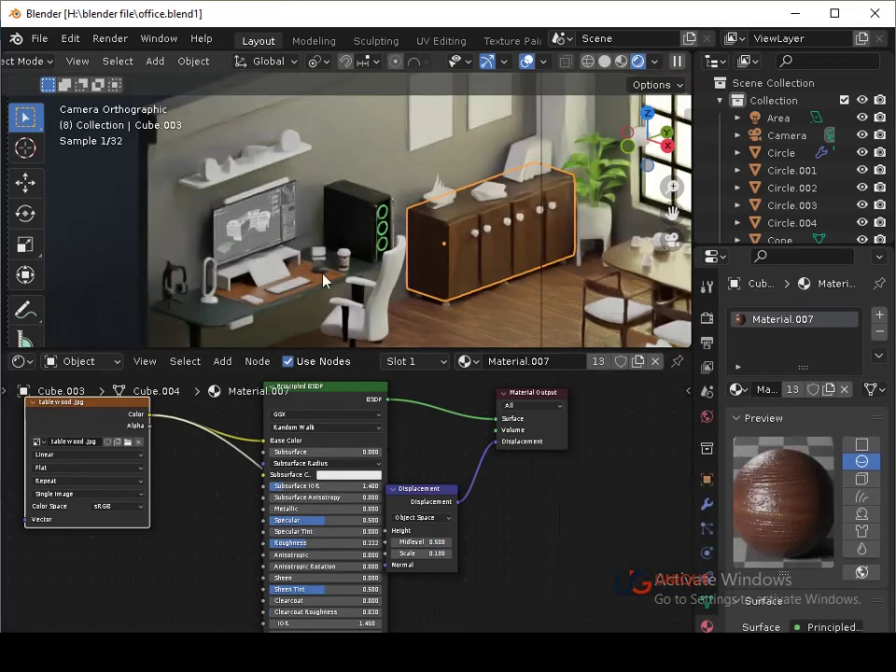
pyautogui.press('ctrl+s')
pyautogui.moveTo(310, 219); pyautogui.dragTo(263, 267)
pyautogui.click(263, 268)
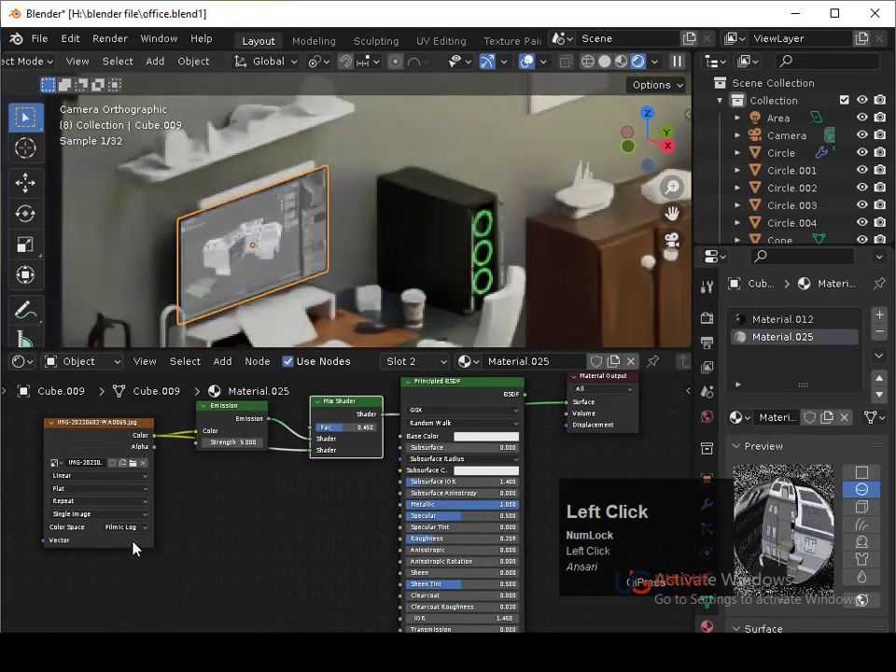
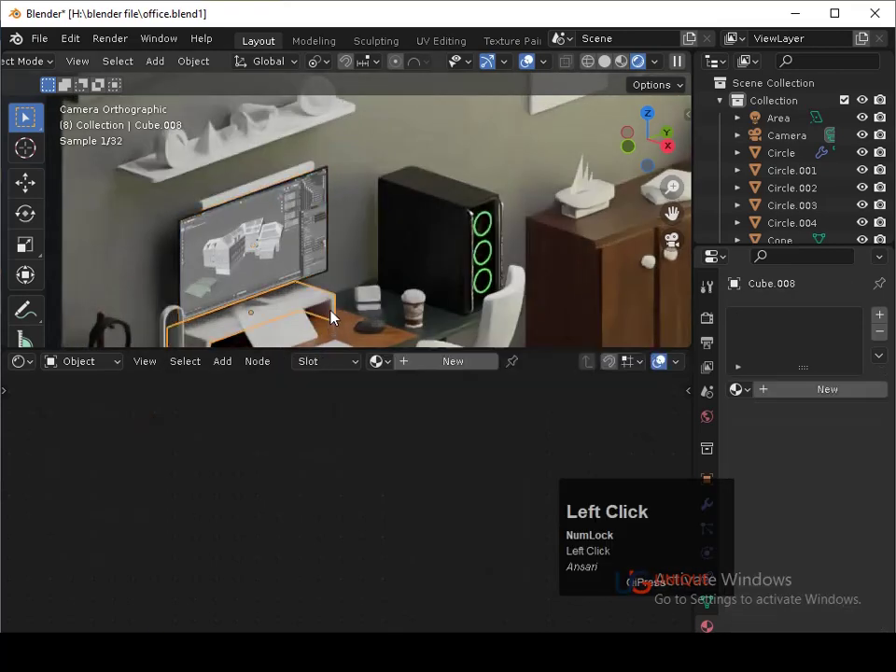
# - Delete the Mix Shader node from the screen material and add a ColorRamp beside the image texture
pyautogui.press('ctrl+s')
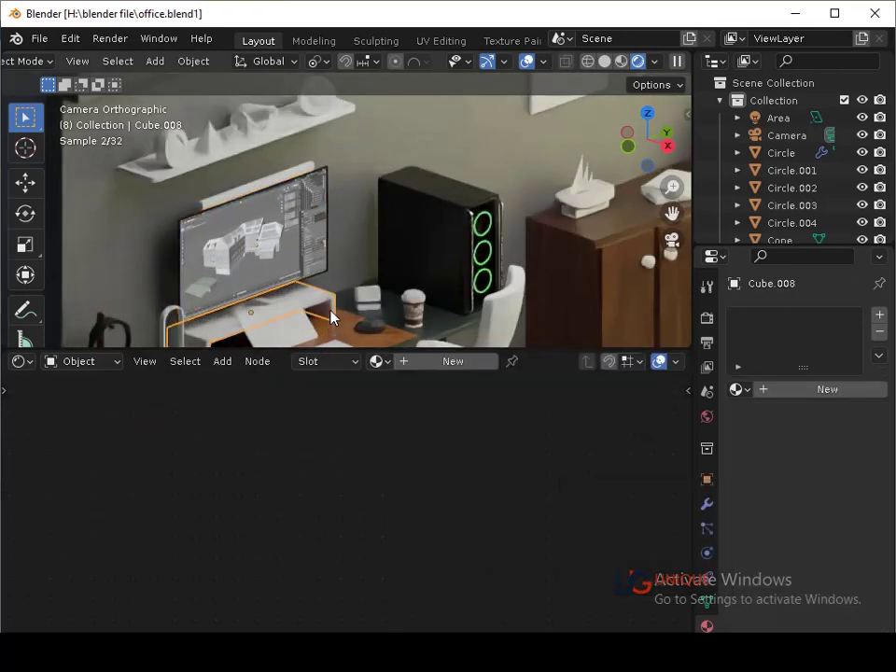
pyautogui.click(298, 219)
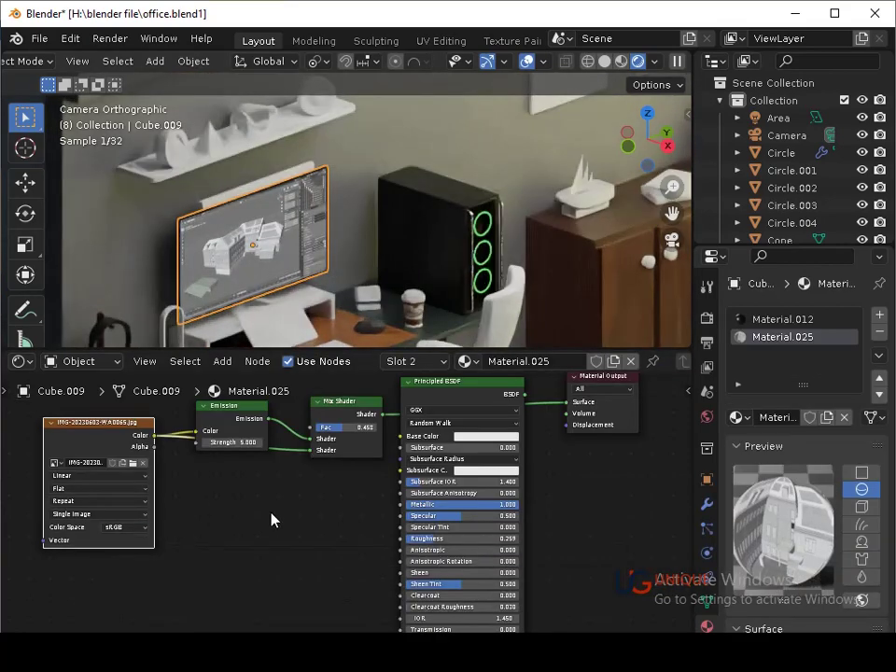
pyautogui.click(352, 412)
pyautogui.press('x')
pyautogui.click(334, 423)
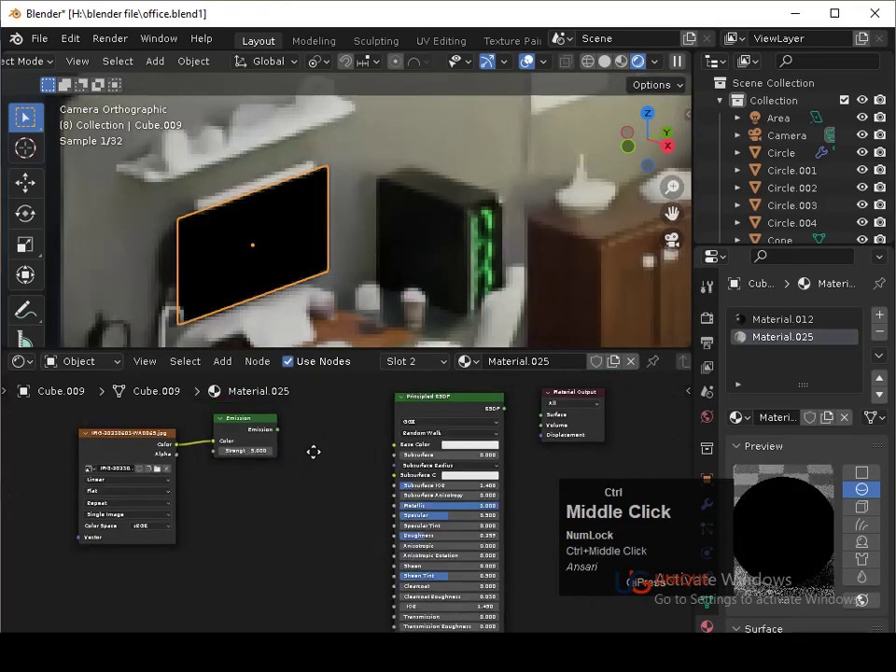
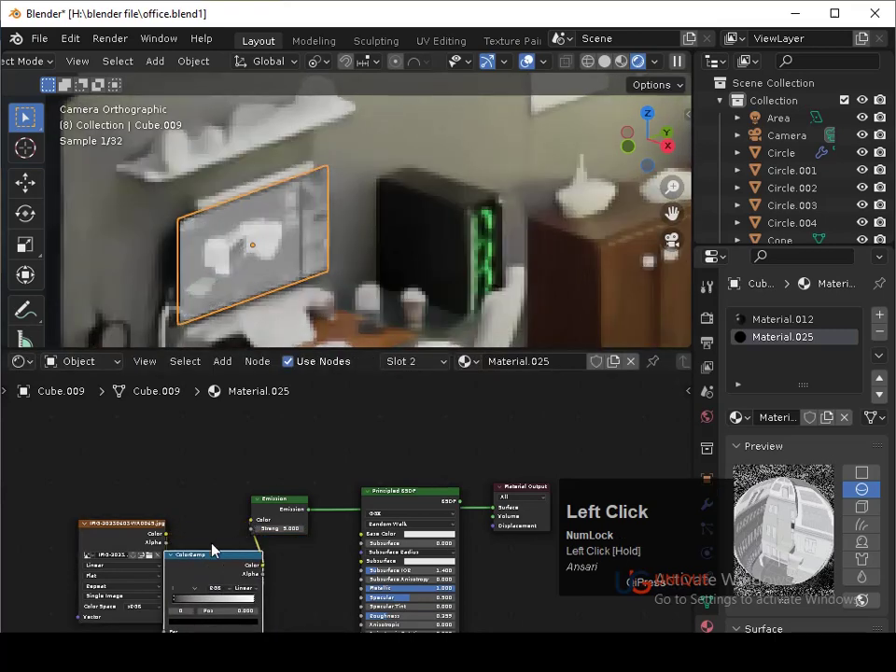
# - Link the screenshot's Color into ColorRamp Fac and the ramp's Color into the strength-5 Emission
pyautogui.middleClick(234, 589)
pyautogui.moveTo(223, 571); pyautogui.dragTo(166, 494)
pyautogui.moveTo(166, 495); pyautogui.dragTo(363, 428)
pyautogui.press('ctrl+s')
pyautogui.moveTo(264, 495); pyautogui.dragTo(414, 281)
pyautogui.press('ctrl+s')
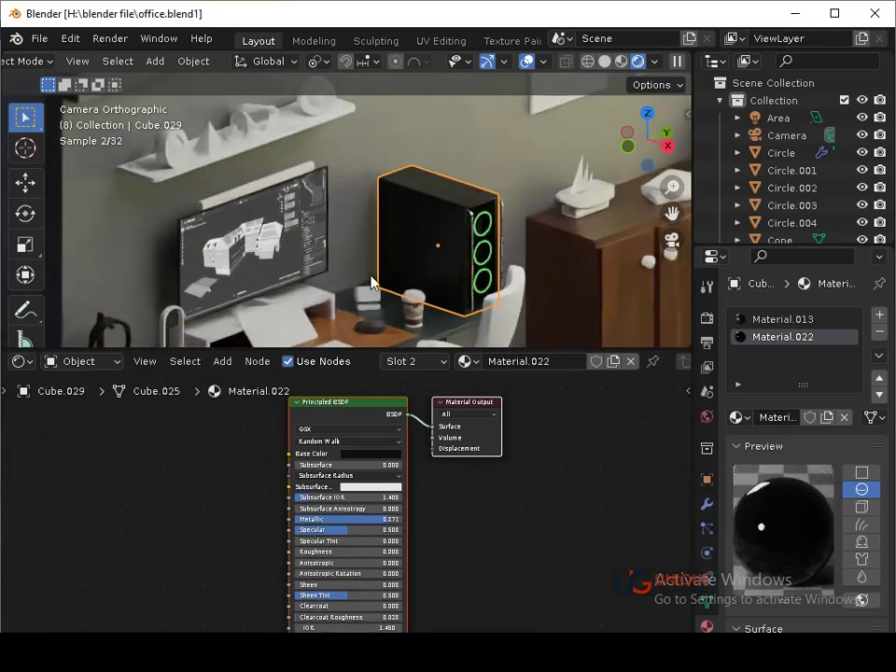
pyautogui.press('ctrl+s')
# - Select desk object Cube.015, undo an accidental screen-material assignment and list existing materials
pyautogui.click(294, 334)
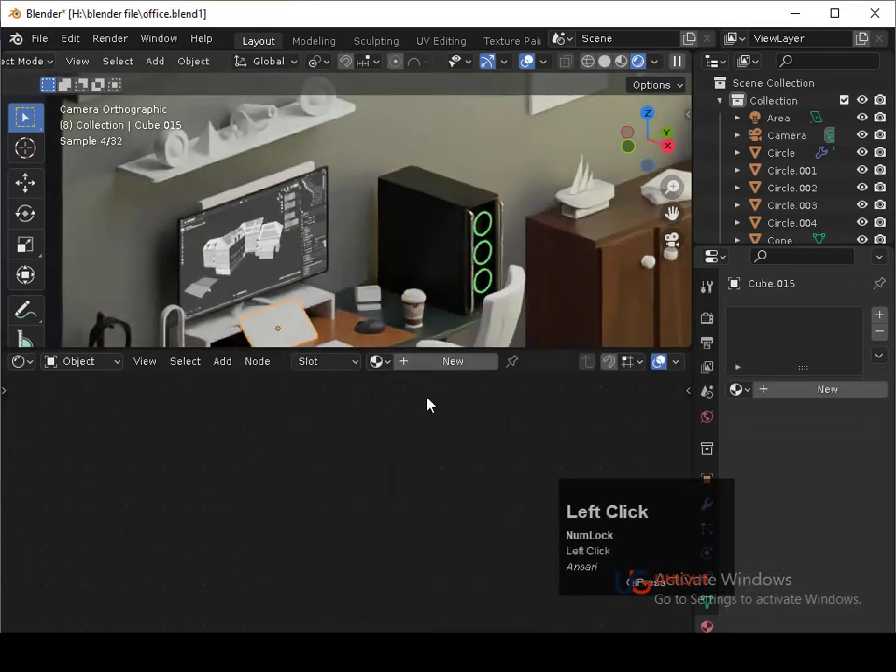
pyautogui.scroll(-3)
pyautogui.click(420, 544)
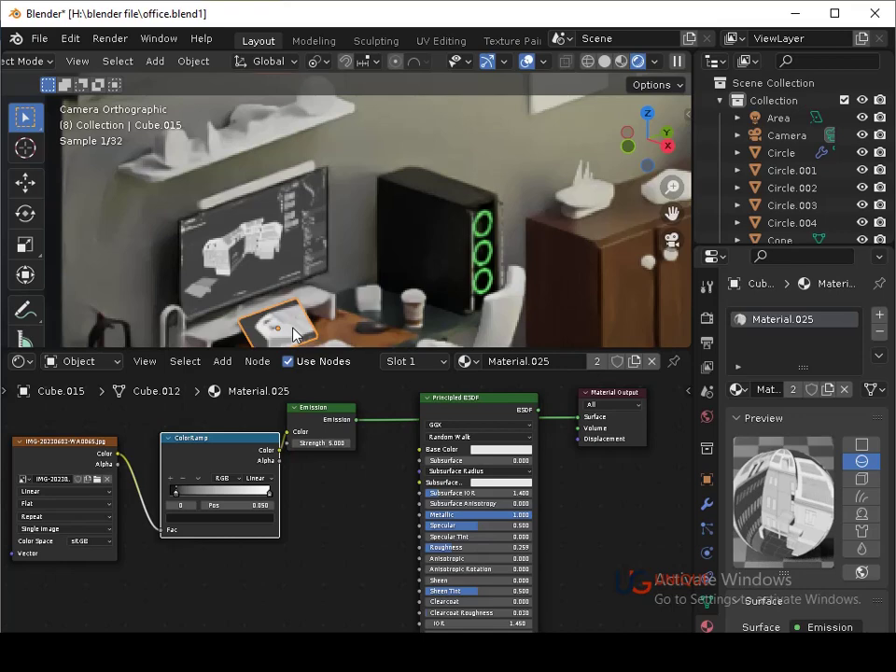
pyautogui.click(319, 415)
pyautogui.press('ctrl+z')
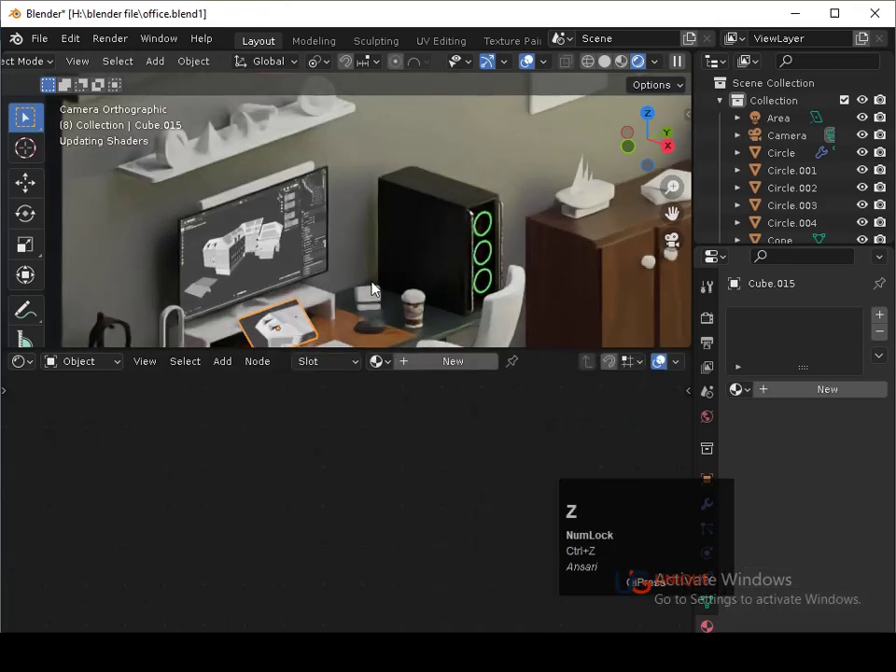
pyautogui.click(399, 365)
# - Raise the desk tablet's Metallic to about 0.6, then enter Edit Mode in face select
pyautogui.click(355, 247)
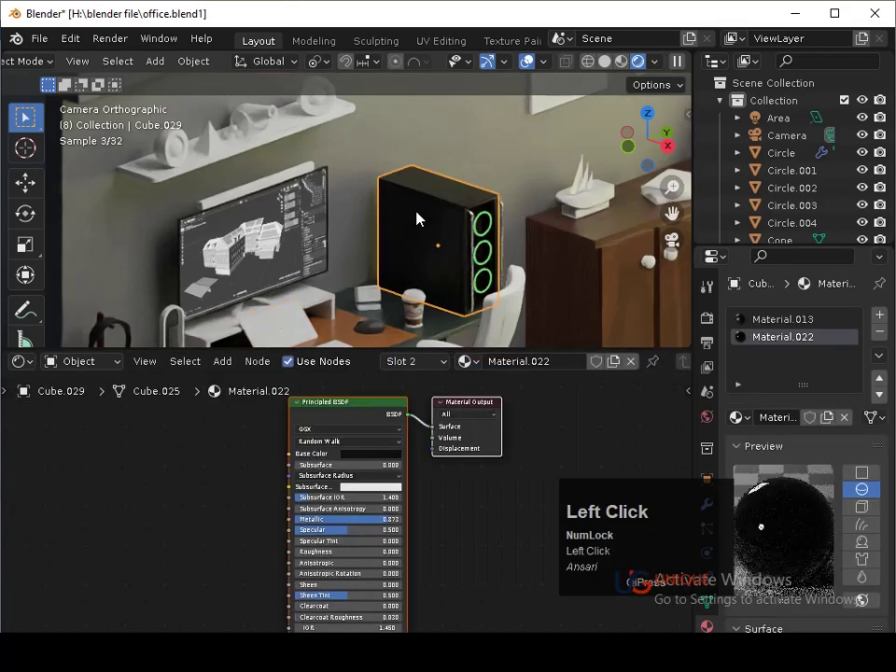
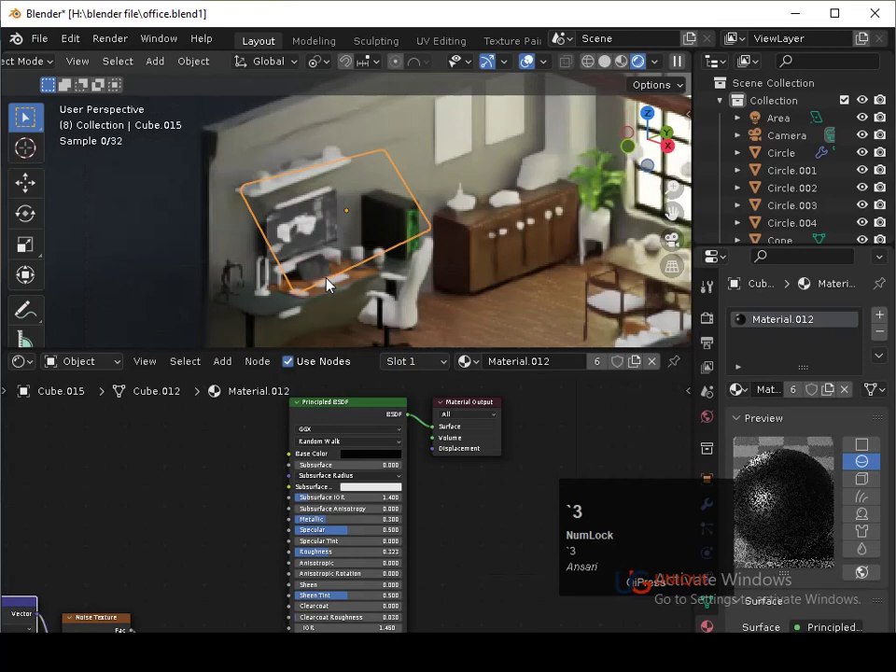
pyautogui.middleClick(351, 269)
pyautogui.middleClick(349, 282)
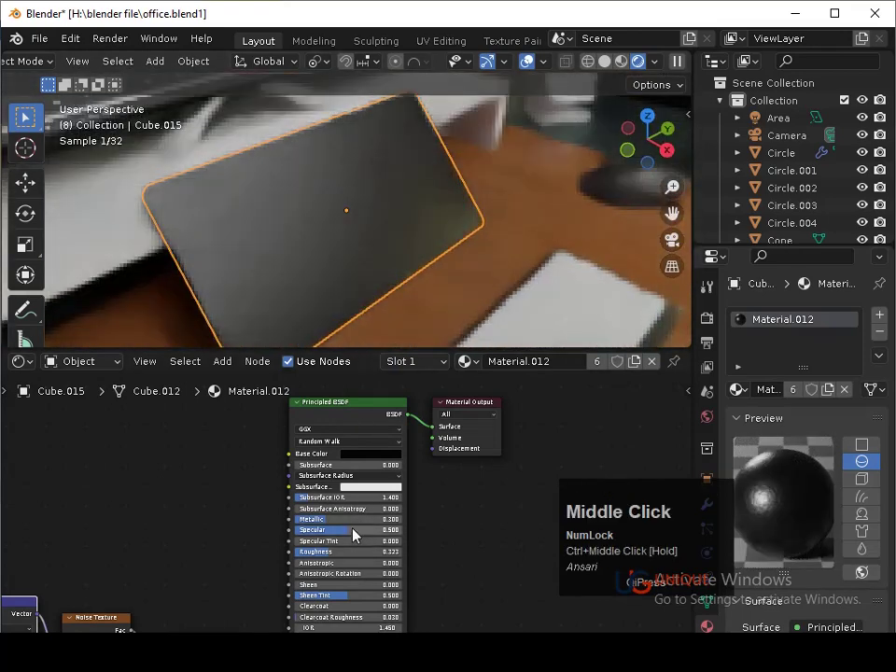
pyautogui.moveTo(359, 523); pyautogui.dragTo(319, 287)
pyautogui.press('Tab')
pyautogui.click(319, 288)
# - Add a second material slot holding Material.025 and assign it to the tablet's screen face
pyautogui.click(889, 316)
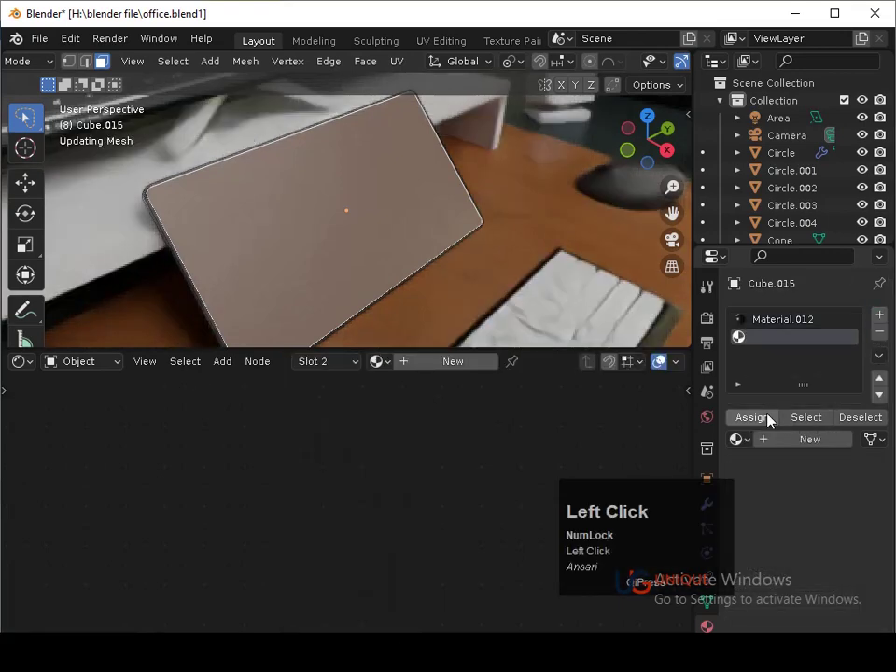
pyautogui.click(397, 368)
pyautogui.scroll(-3)
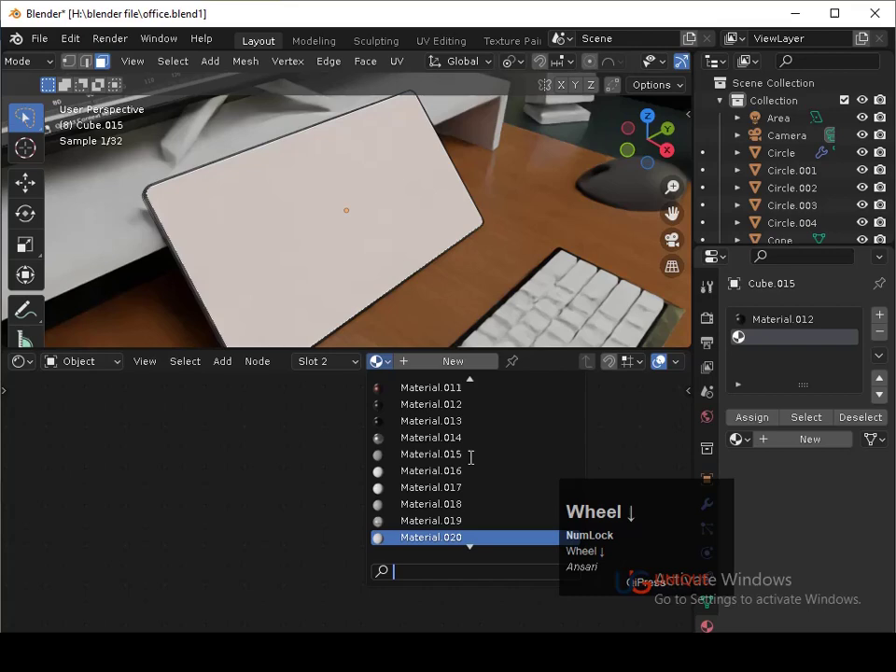
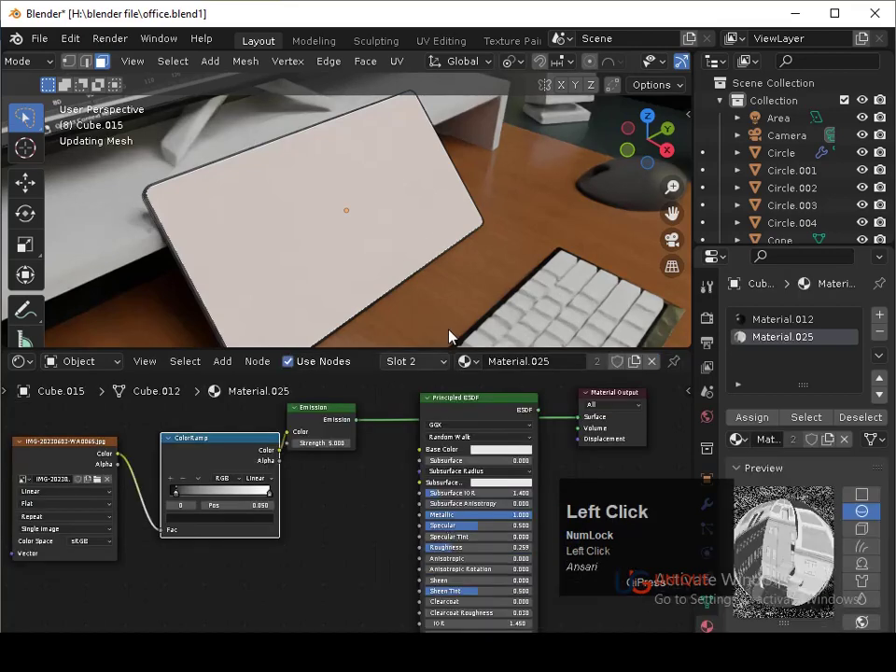
pyautogui.press('ctrl+s')
pyautogui.click(28, 360)
# - Show the screenshot image behind the screen's UVs in the lower UV image view
pyautogui.click(44, 444)
pyautogui.click(39, 456)
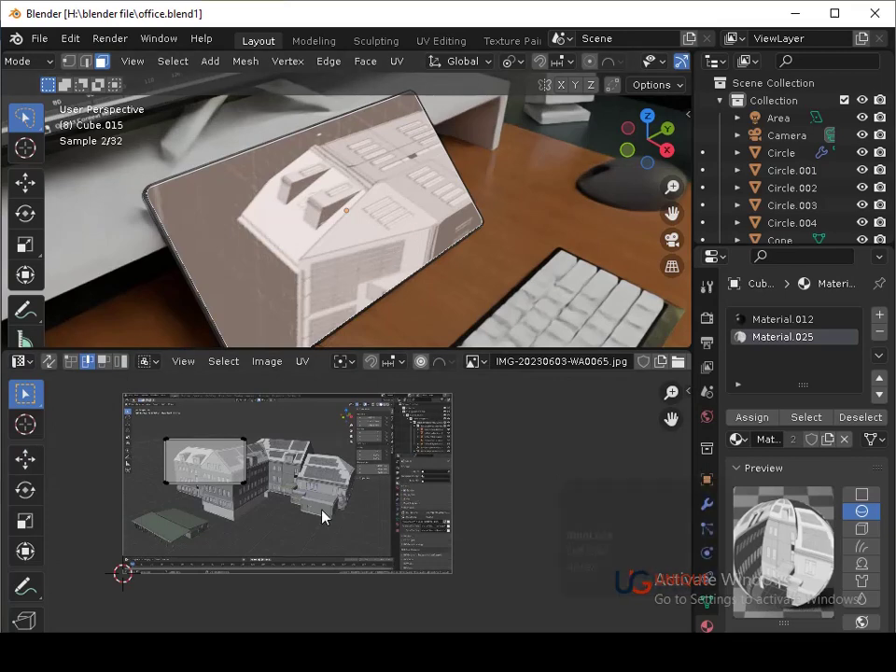
# - Try rotating the screen's selected UVs by 90 degrees, undoing and cancelling the misaligned attempts
pyautogui.press('s')
pyautogui.press('a')
pyautogui.write('rr90')
pyautogui.click(323, 517)
pyautogui.press('ctrl+z')
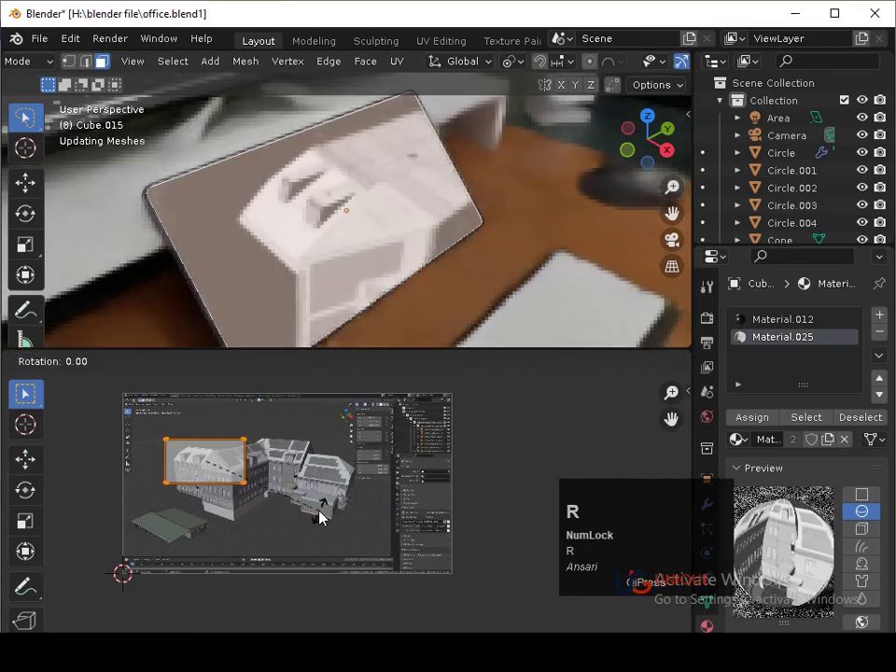
pyautogui.write('r90')
pyautogui.click(323, 516)
pyautogui.press('s')
pyautogui.click(426, 557)
pyautogui.press('g')
pyautogui.click(419, 548)
pyautogui.click(484, 518)
pyautogui.press('s')
pyautogui.click(472, 525)
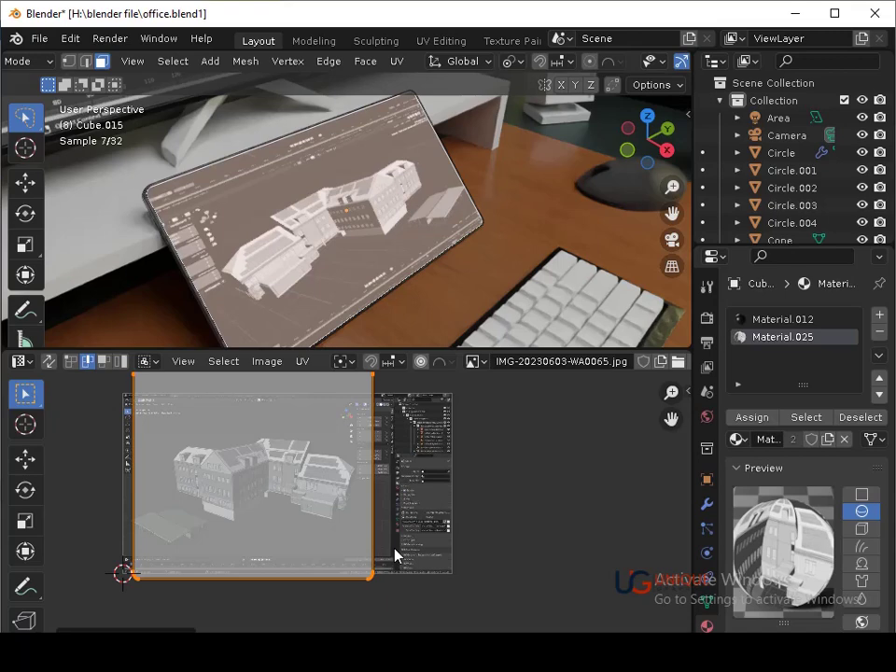
# - Rotate the screen UVs 90 degrees about Z so the screenshot stands upright
pyautogui.write('rz90')
pyautogui.click(396, 554)
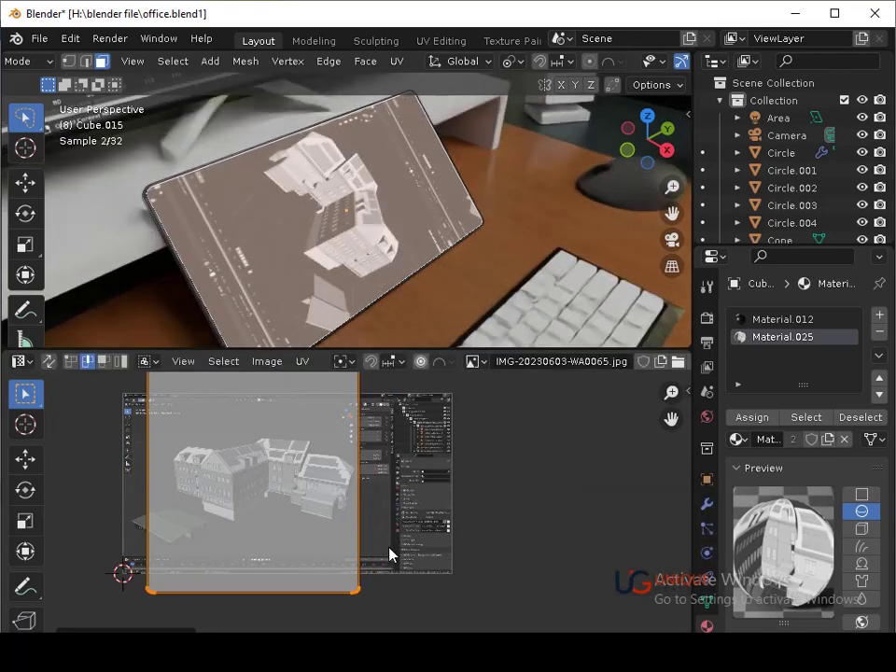
pyautogui.write('rz9')
pyautogui.click(393, 554)
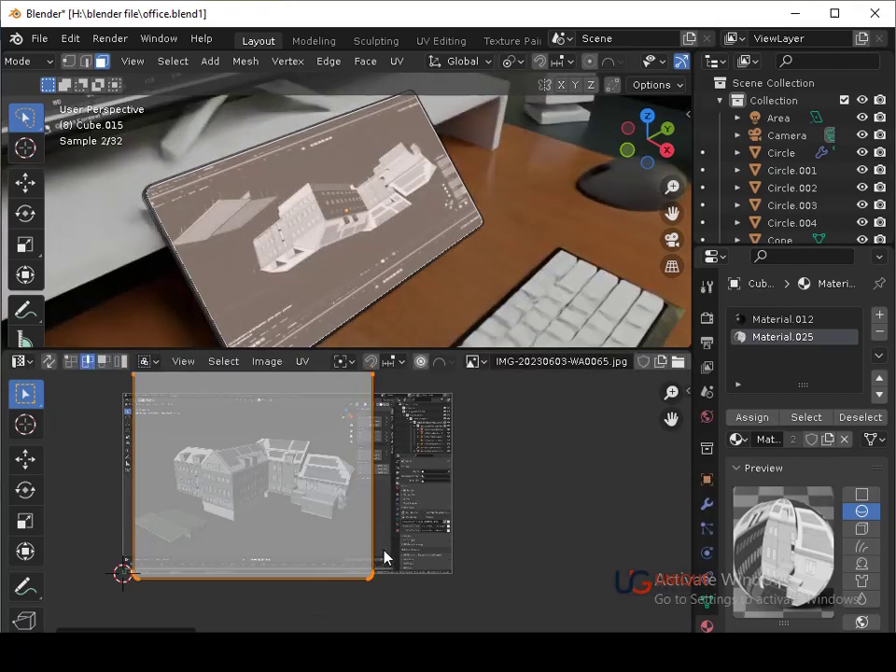
pyautogui.click(386, 555)
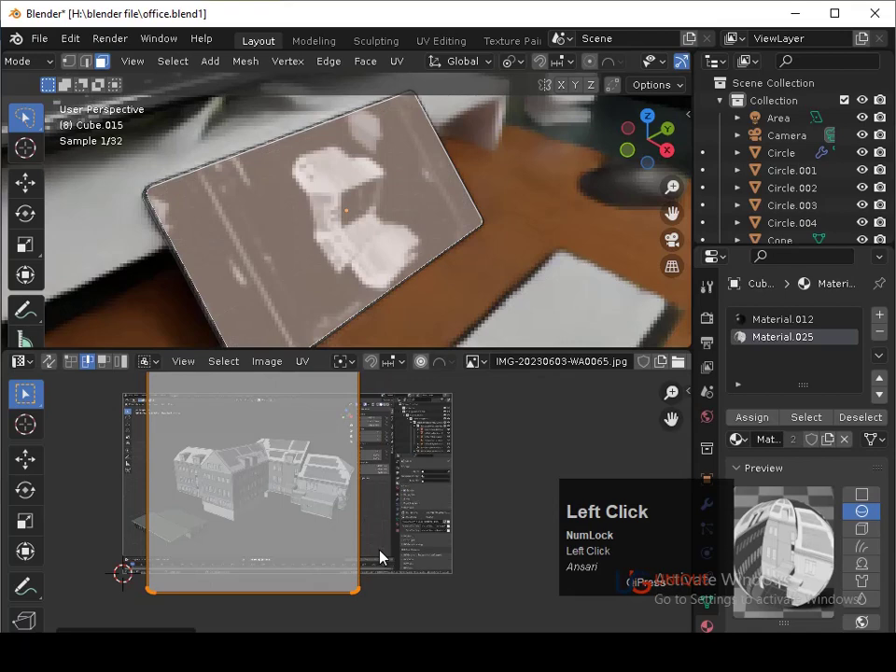
pyautogui.click(380, 555)
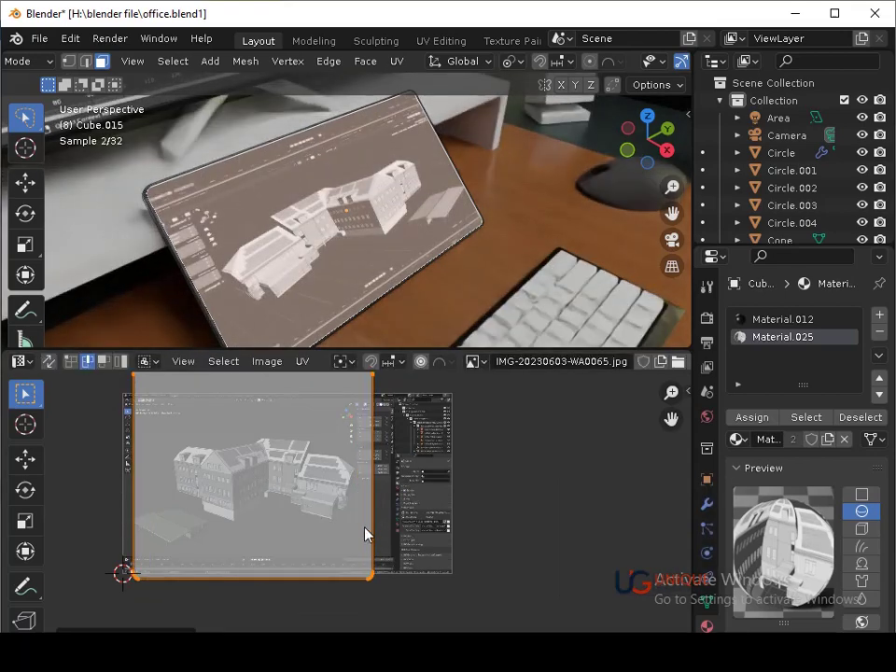
# - Shift the UV island sideways over the building screenshot and confirm its placement
pyautogui.click(149, 492)
pyautogui.middleClick(208, 496)
pyautogui.click(160, 393)
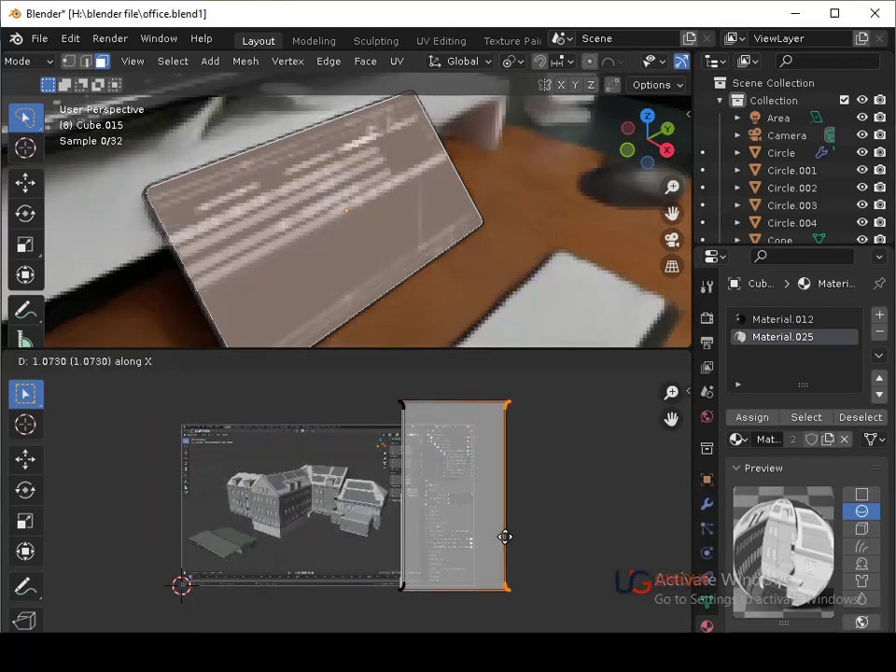
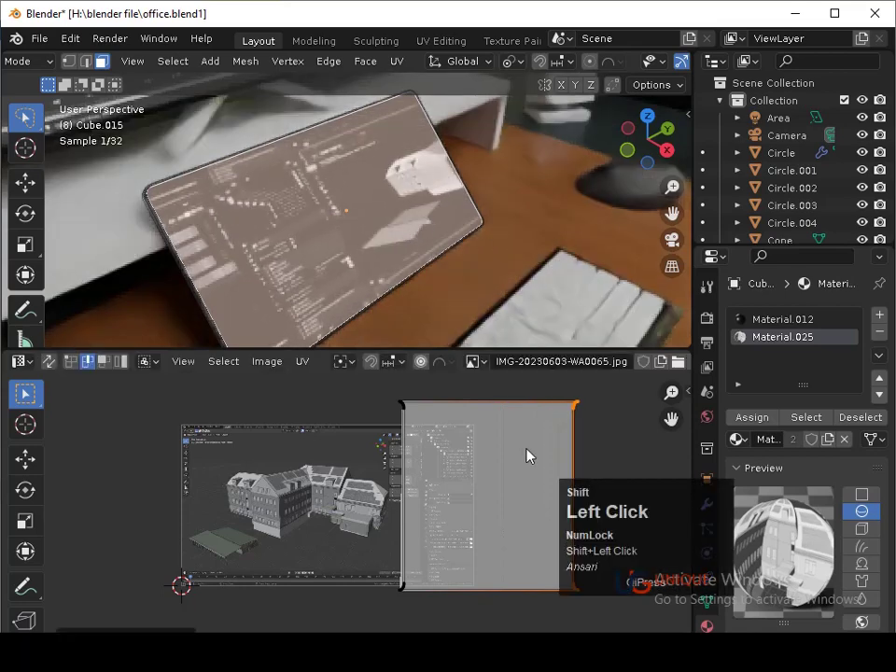
pyautogui.press('shift+Tab')
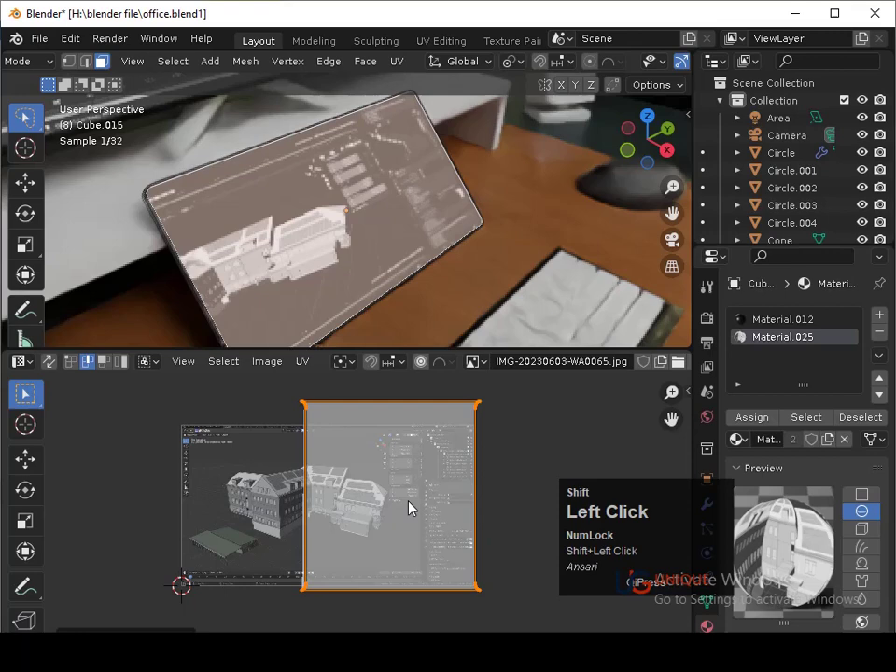
pyautogui.click(267, 419)
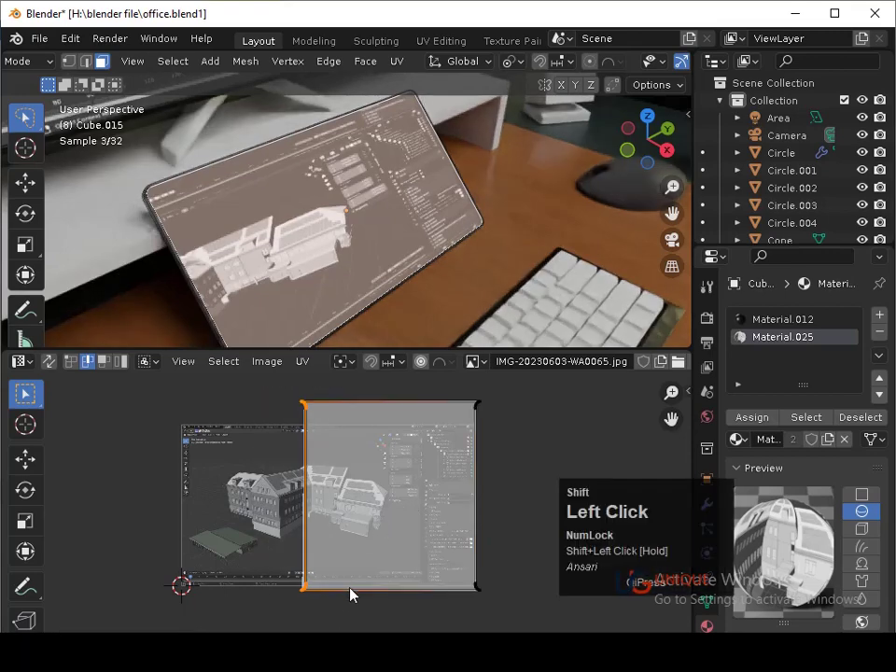
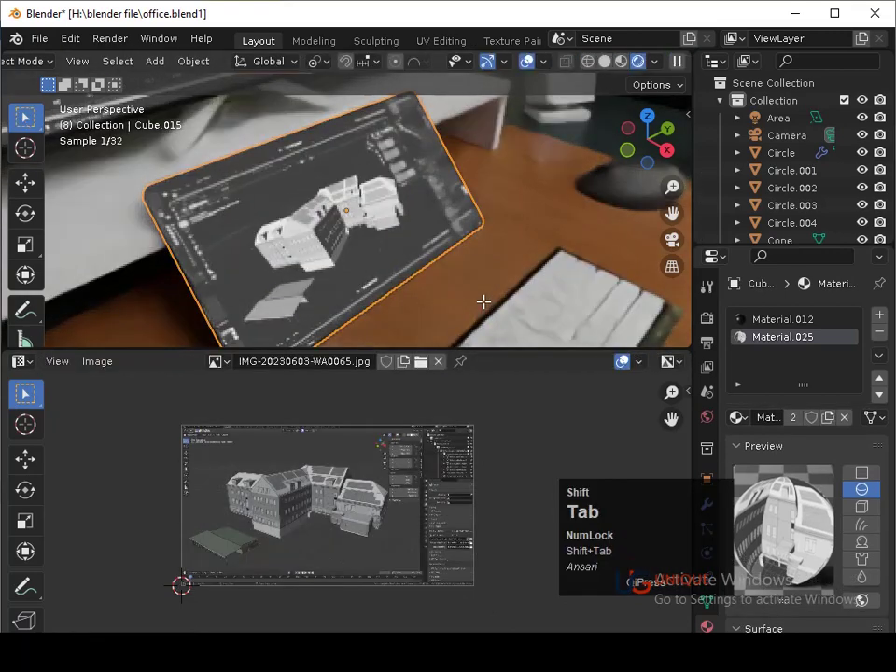
# - Move one edge of the screen UVs sideways to meet the screenshot's border
pyautogui.press('shift+Tab')
pyautogui.click(163, 390)
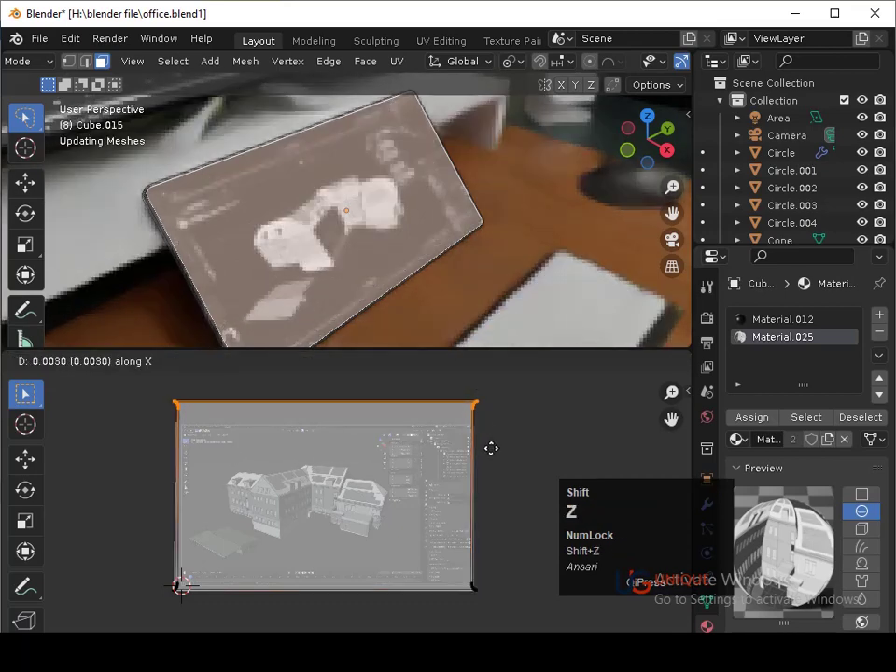
pyautogui.press('shift+y')
pyautogui.click(496, 471)
# - Snap another UV edge horizontally to the image border, then begin a vertical edge adjustment
pyautogui.press('shift+Right')
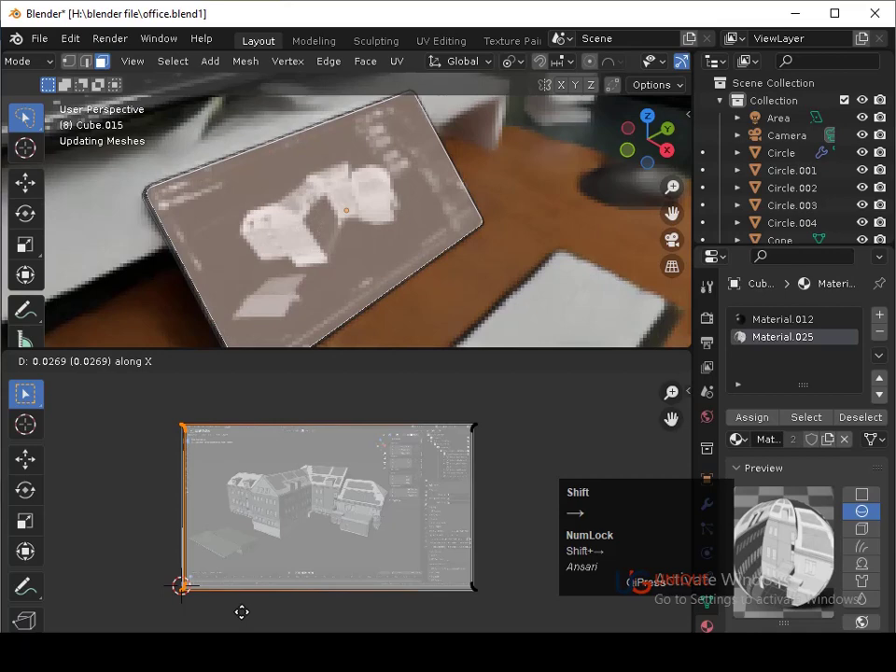
pyautogui.press('shift+Left')
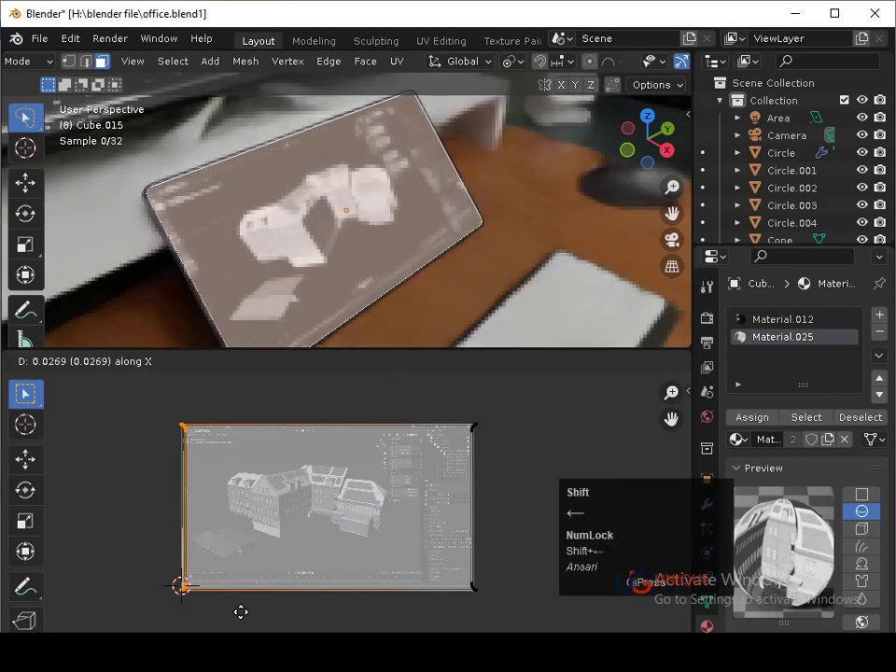
pyautogui.click(247, 618)
pyautogui.press('shift+Tab')
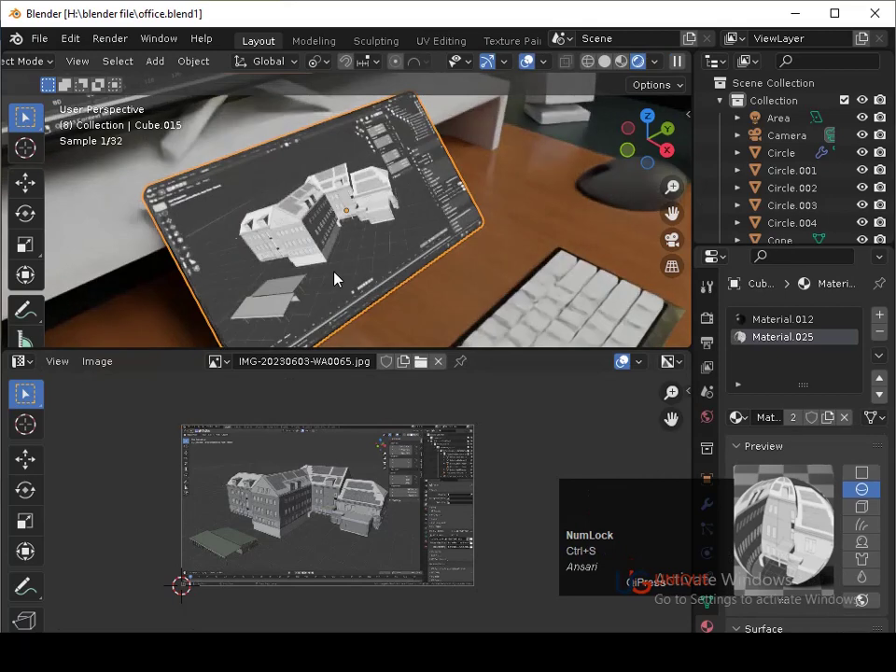
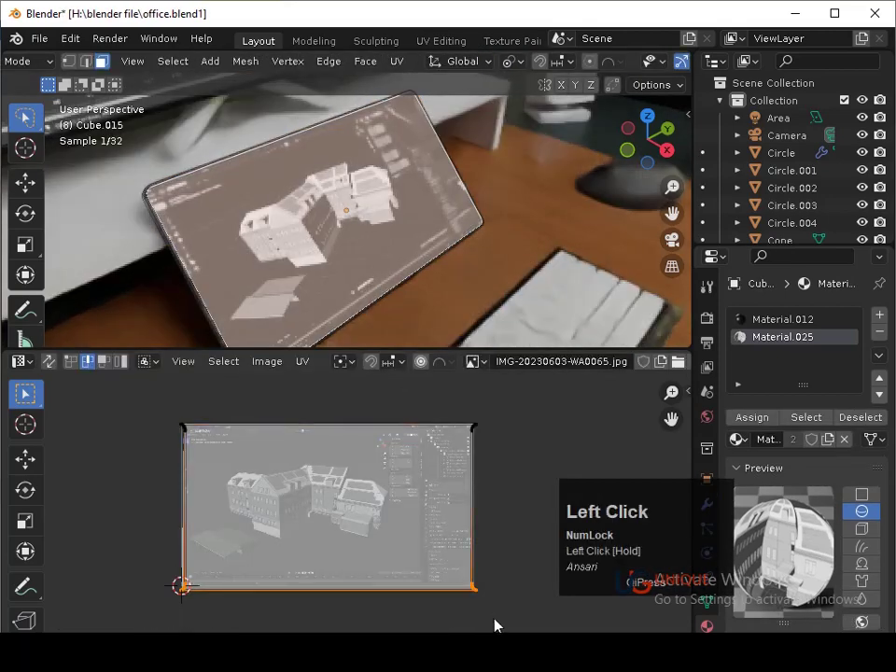
pyautogui.press('Up')
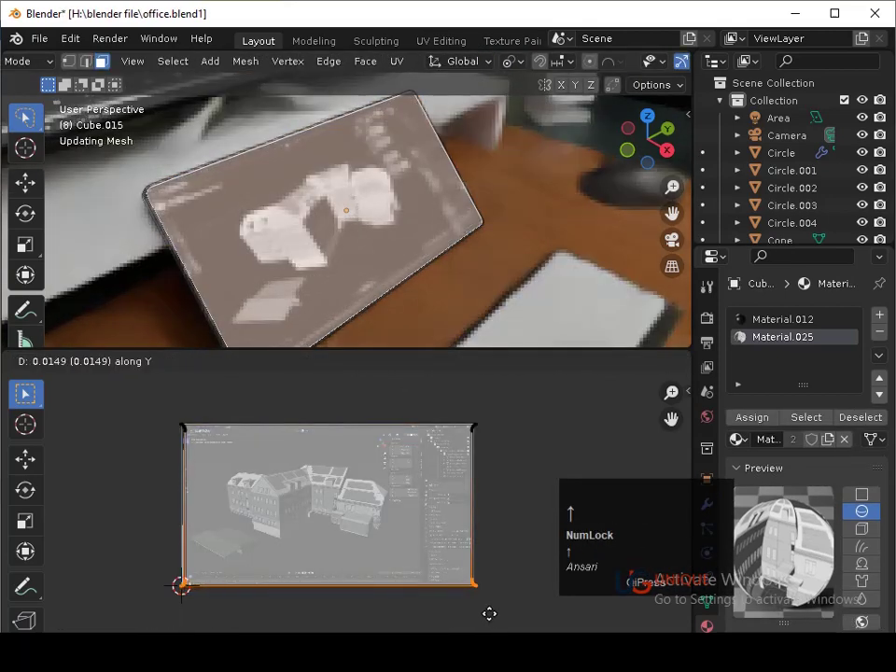
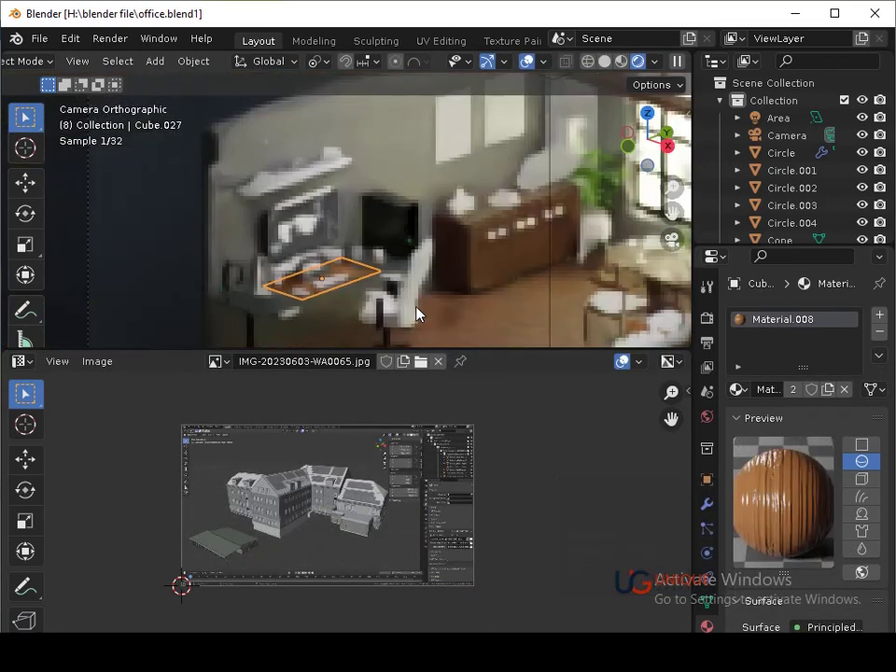
# - Scale the tablet screen UVs horizontally to trim the screenshot framing
pyautogui.click(515, 322)
pyautogui.press('ctrl+s')
pyautogui.middleClick(416, 297)
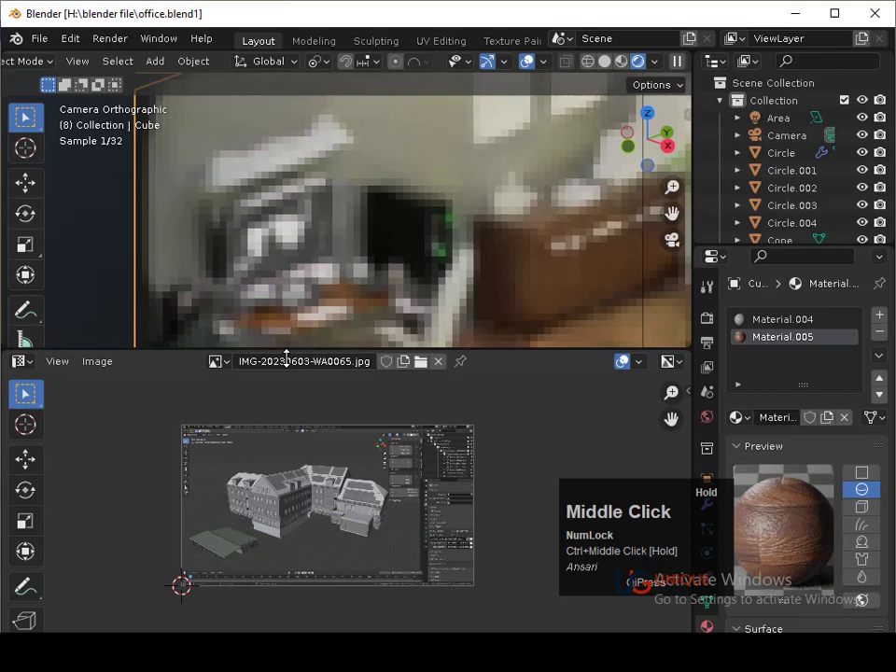
pyautogui.click(297, 300)
pyautogui.press('Tab')
pyautogui.press('s')
pyautogui.click(504, 508)
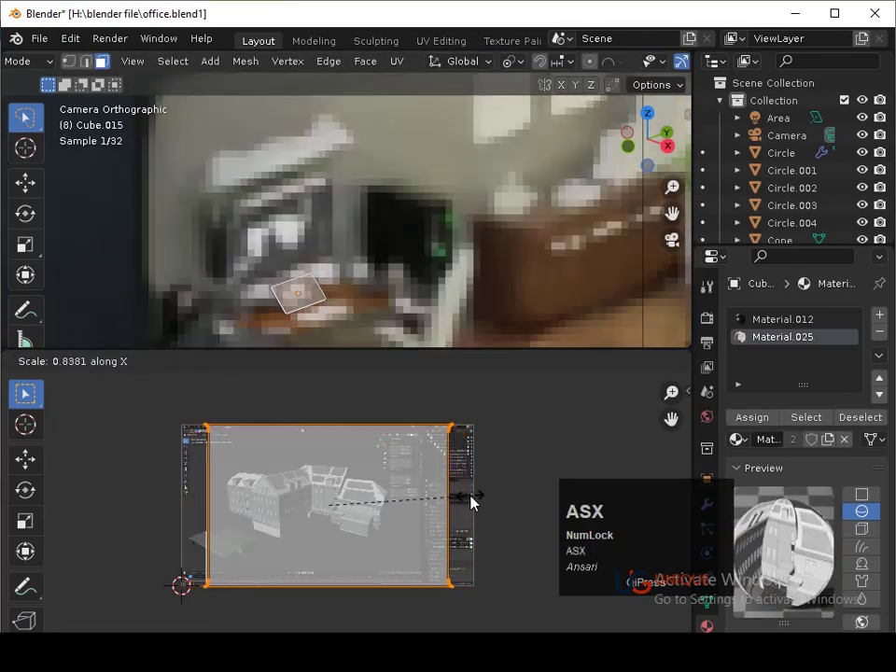
pyautogui.click(474, 501)
# - Shift the UVs along X, leave Edit Mode and inspect the reframed tablet screen, saving the file
pyautogui.press('g')
pyautogui.press('x')
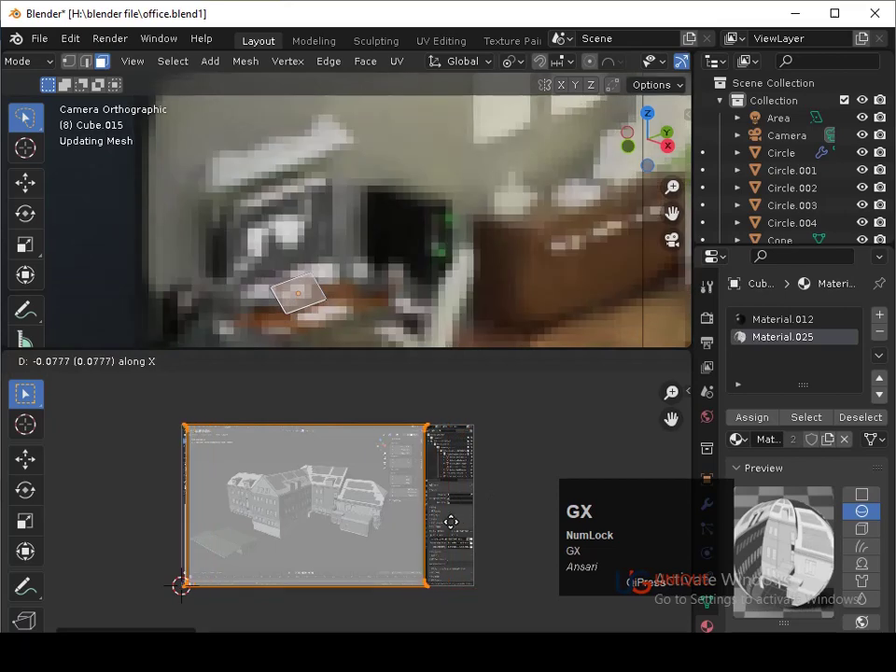
pyautogui.click(459, 526)
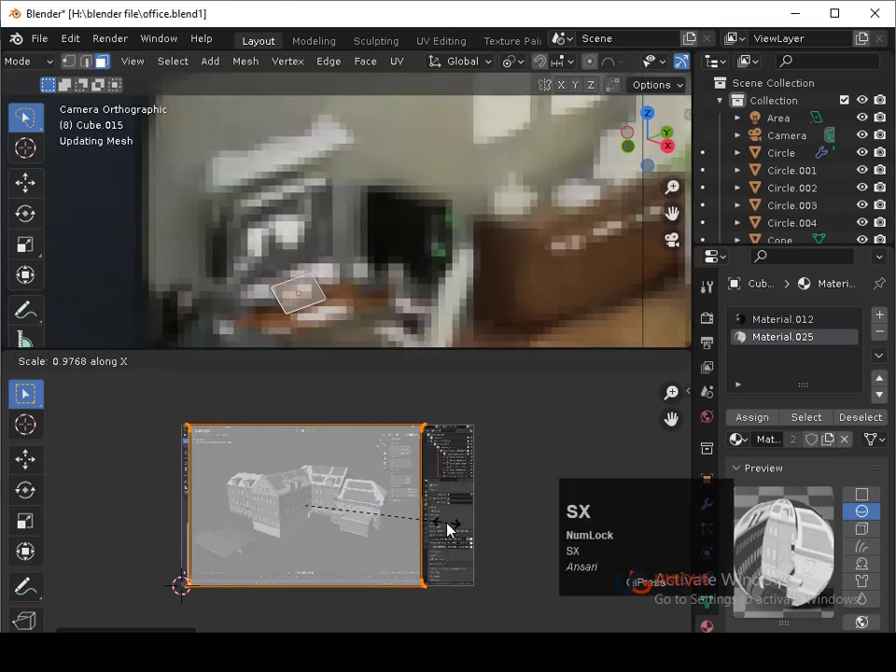
pyautogui.click(451, 527)
pyautogui.press('Tab')
pyautogui.moveTo(341, 331); pyautogui.dragTo(336, 311)
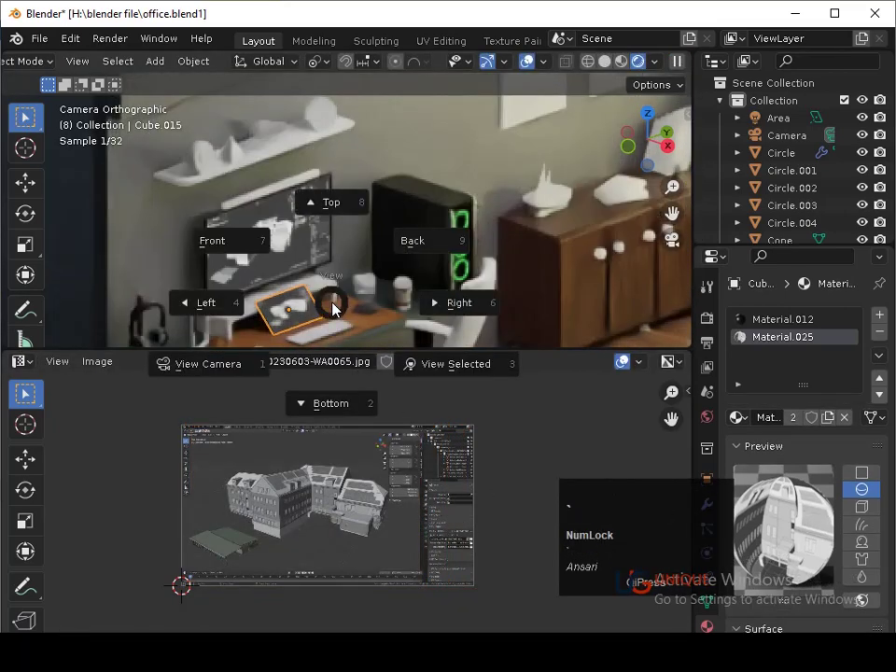
pyautogui.press('ctrl+s')
pyautogui.moveTo(364, 278); pyautogui.dragTo(365, 245)
pyautogui.press('ctrl+s')
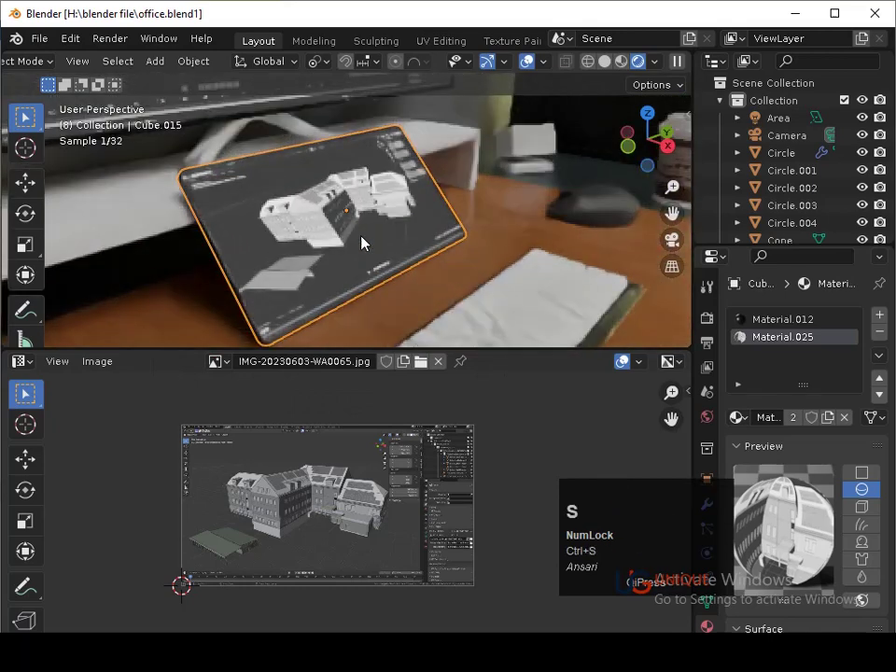
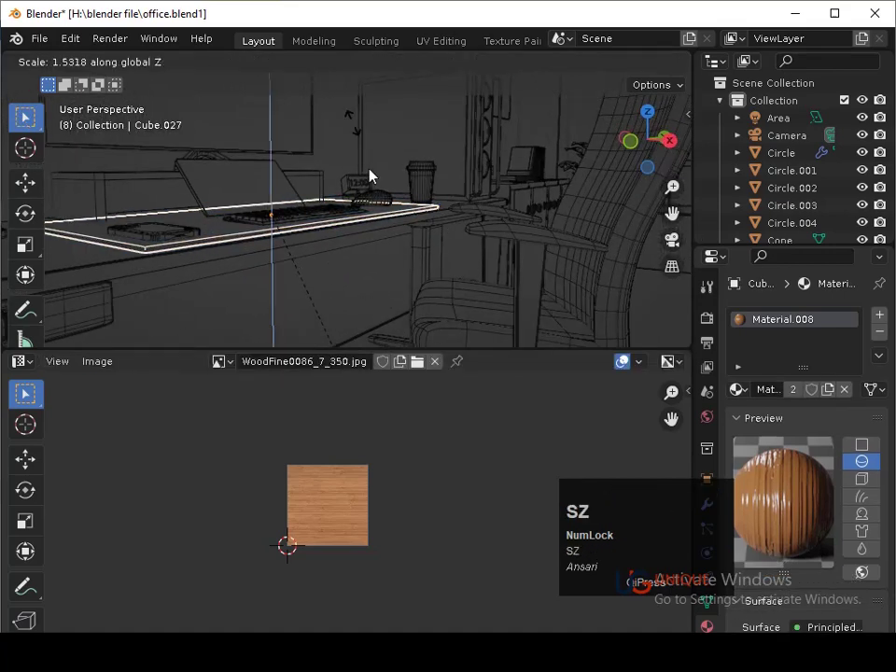
# - Flatten the desk mat Cube.027 vertically into a thinner slab from the front view
pyautogui.click(394, 273)
pyautogui.press('Tab')
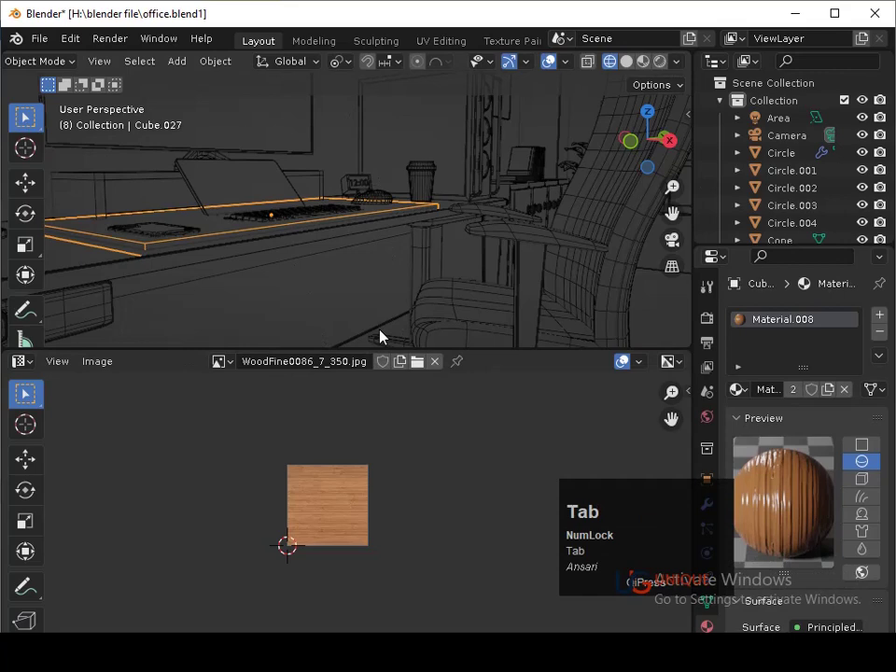
pyautogui.click(394, 275)
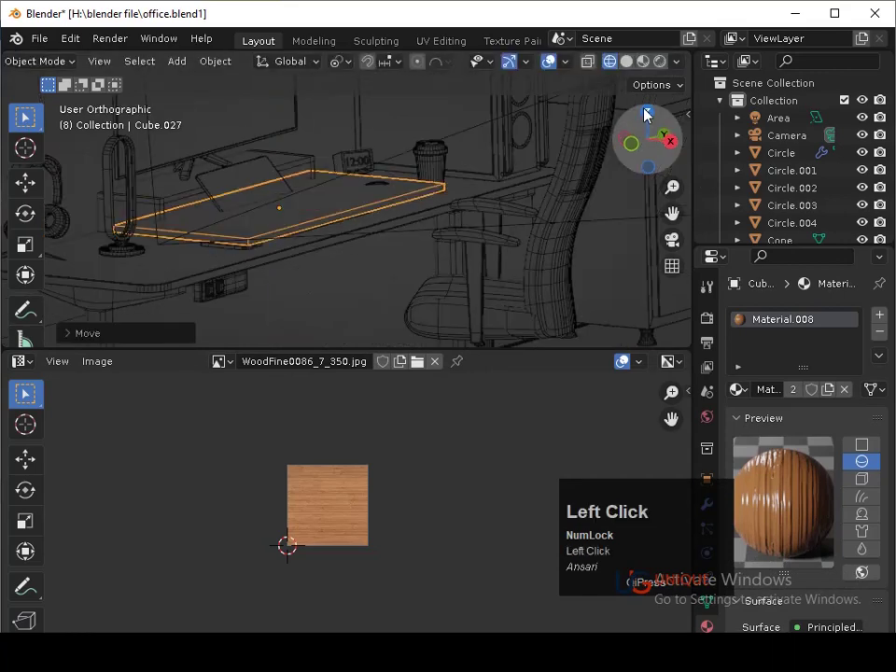
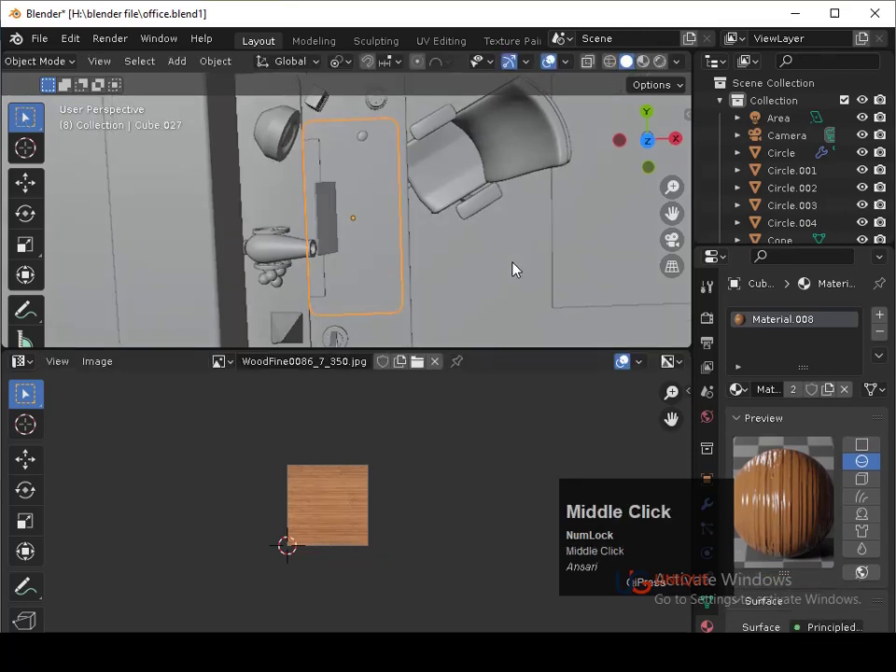
pyautogui.press('ctrl+s')
pyautogui.click(634, 150)
pyautogui.middleClick(503, 269)
pyautogui.moveTo(489, 295); pyautogui.dragTo(502, 316)
pyautogui.write('sz')
pyautogui.click(447, 217)
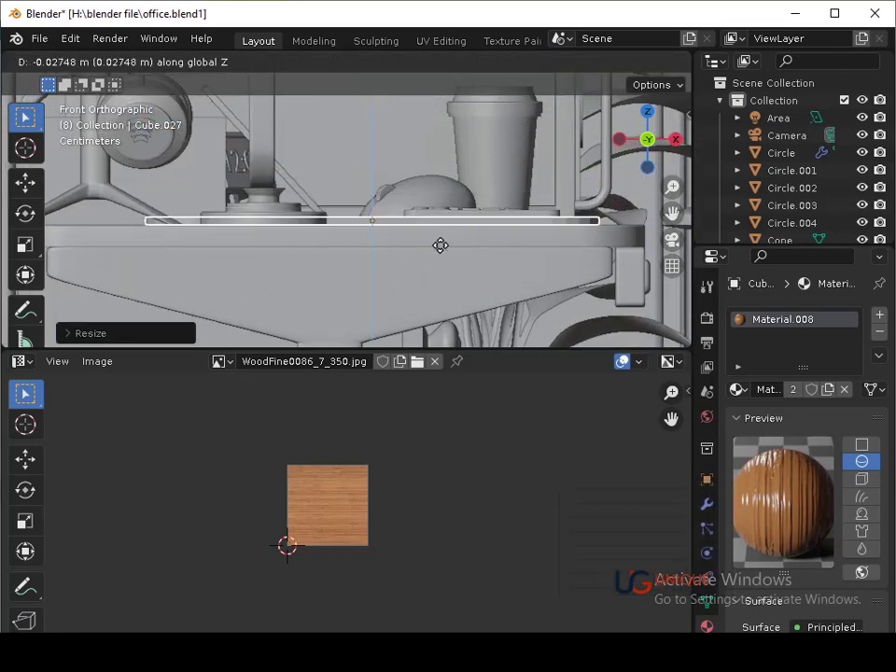
# - Lower the flattened mat onto the desk under the keyboard and save the file
pyautogui.press('Down')
pyautogui.click(444, 255)
pyautogui.press('Down')
pyautogui.press('Return')
pyautogui.press('ctrl+s')
pyautogui.press('ctrl+s')
# - Preview the thin wooden desk mat through the camera with rendered shading
pyautogui.moveTo(451, 275); pyautogui.dragTo(516, 209)
pyautogui.press('ctrl+s')
pyautogui.middleClick(491, 289)
pyautogui.click(663, 64)
pyautogui.press('ctrl+s')
pyautogui.click(594, 305)
pyautogui.click(460, 269)
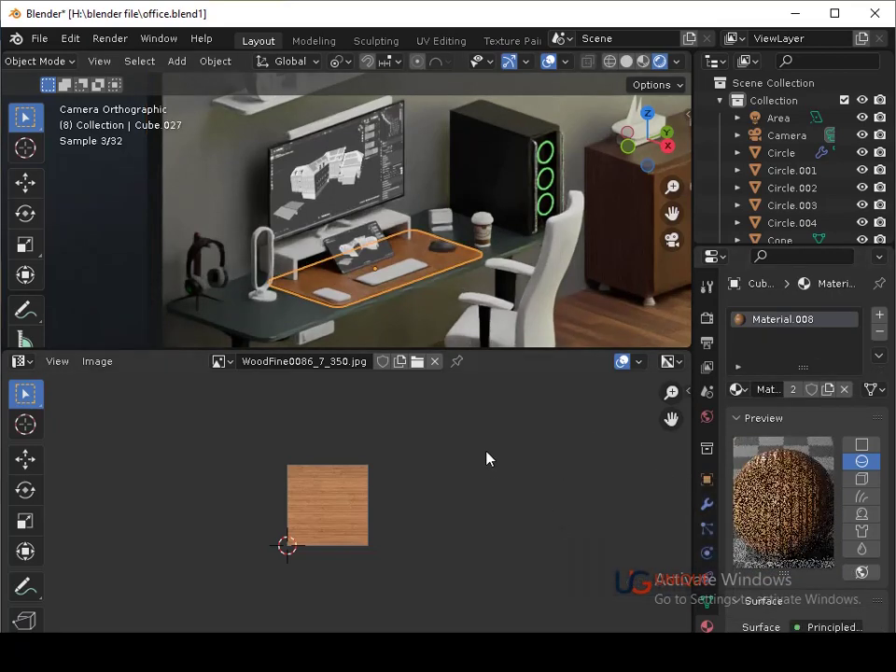
# - Zoom onto the keyboard area, select the desk mat and show Material.008's shader nodes
pyautogui.click(396, 318)
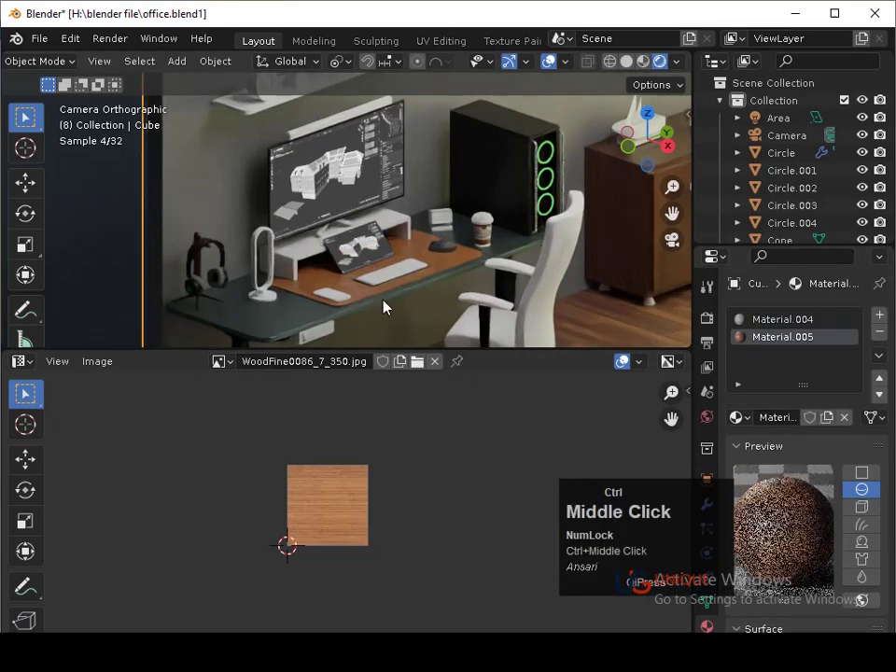
pyautogui.middleClick(386, 273)
pyautogui.middleClick(387, 272)
pyautogui.middleClick(376, 229)
pyautogui.middleClick(386, 235)
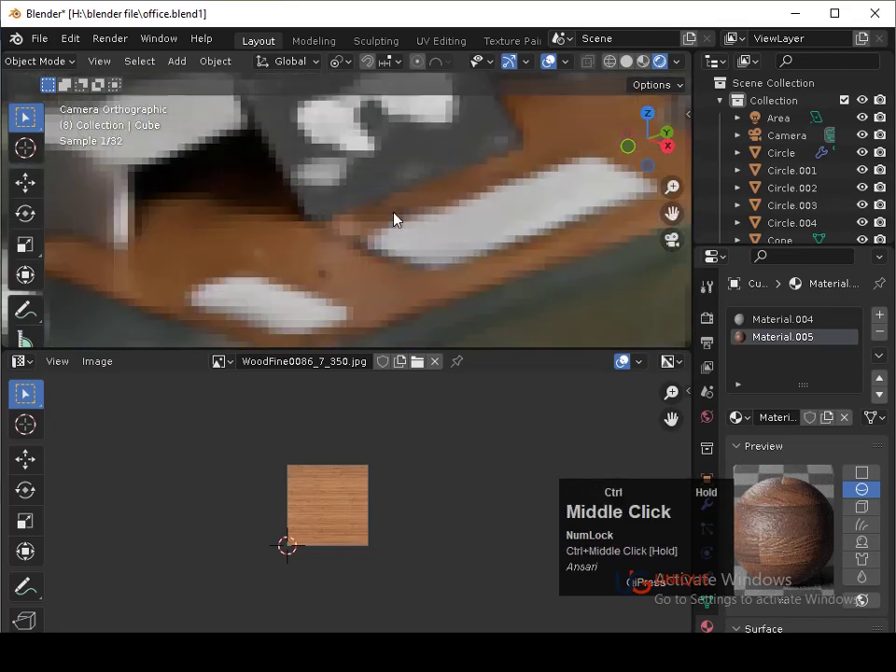
pyautogui.press('ctrl+s')
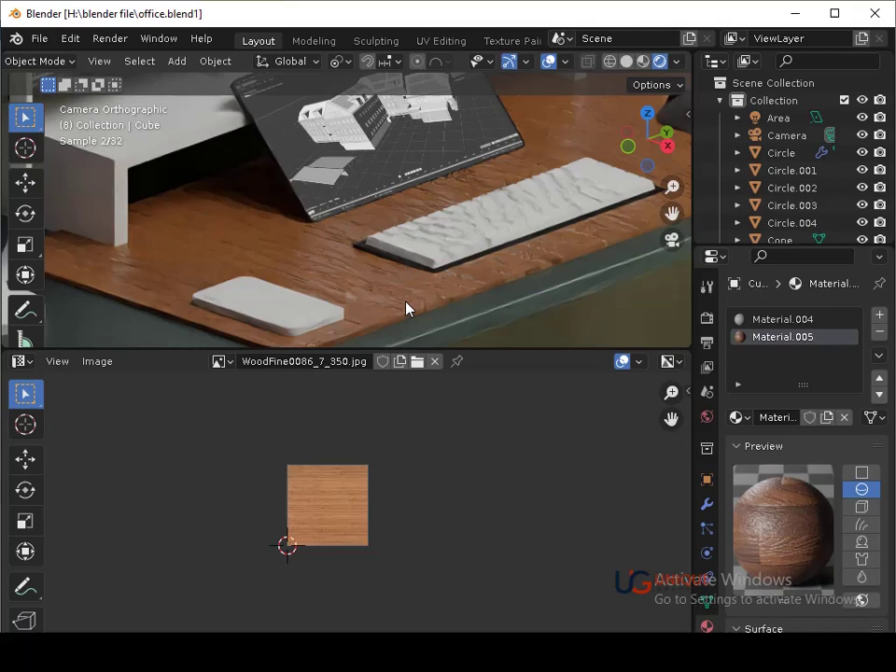
pyautogui.click(412, 307)
pyautogui.click(34, 371)
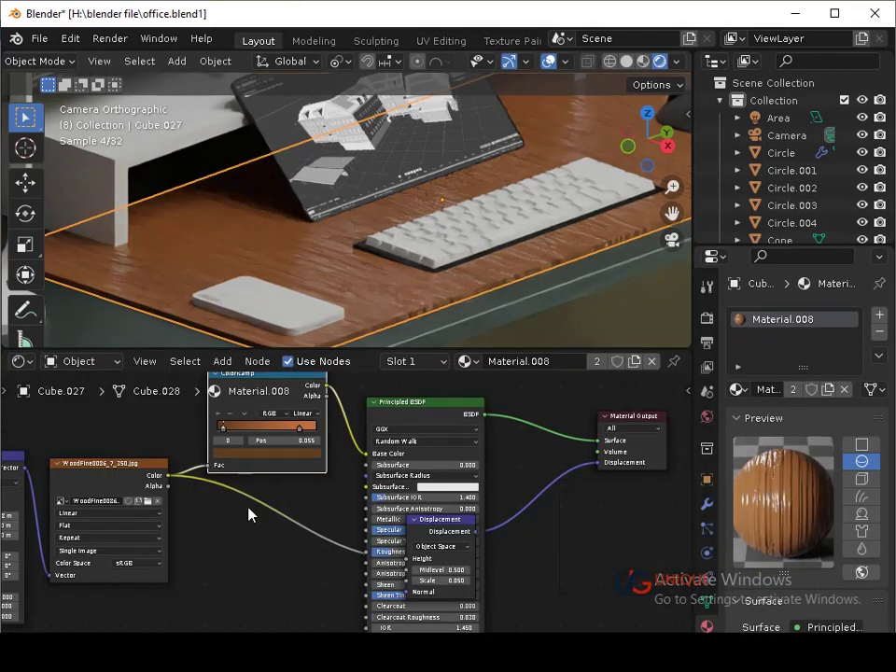
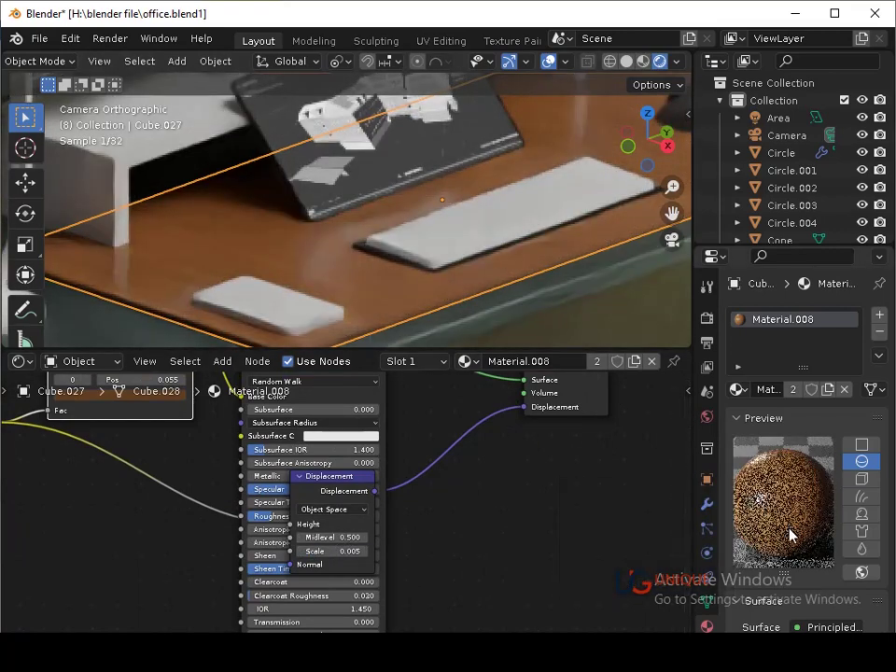
# - Lower the desk mat's wood displacement scale to 0.005 and select the phone body
pyautogui.click(587, 318)
pyautogui.press('ctrl+s')
pyautogui.press('ctrl+s')
pyautogui.middleClick(348, 496)
pyautogui.click(391, 324)
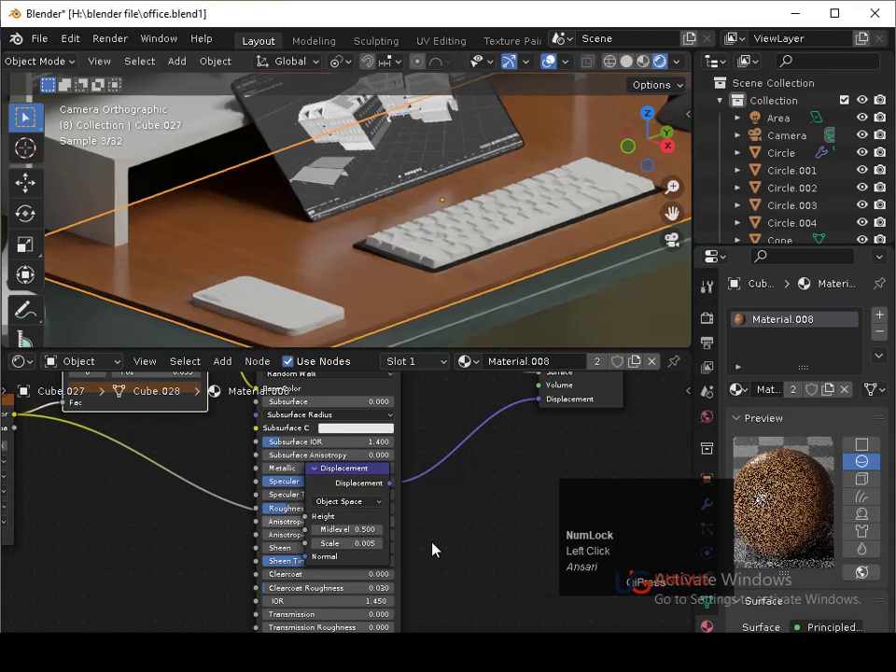
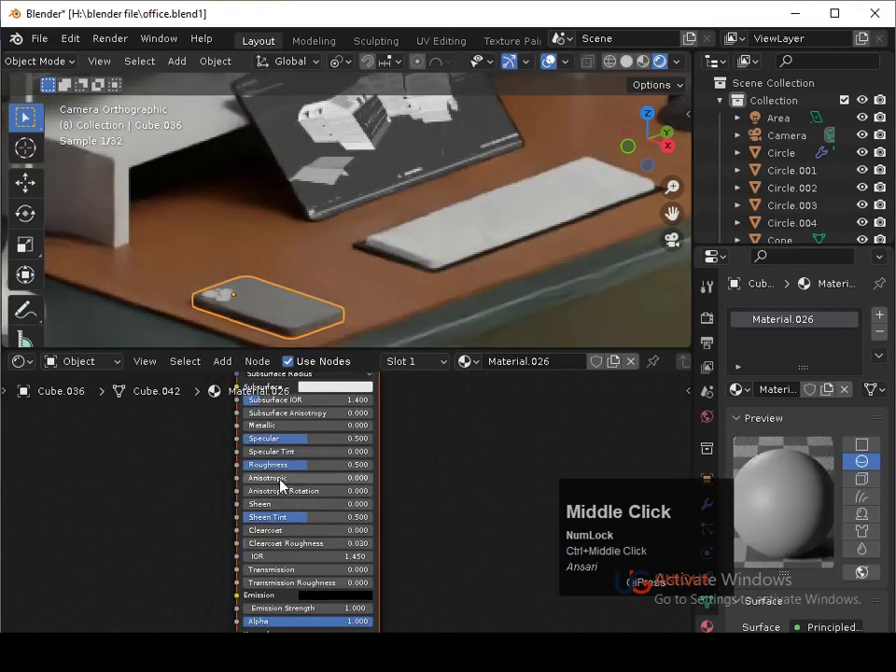
# - Give the phone body a dark base colour with Metallic 0.927 and object-coordinate texture mapping
pyautogui.moveTo(293, 477); pyautogui.dragTo(400, 407)
pyautogui.middleClick(400, 407)
pyautogui.click(379, 411)
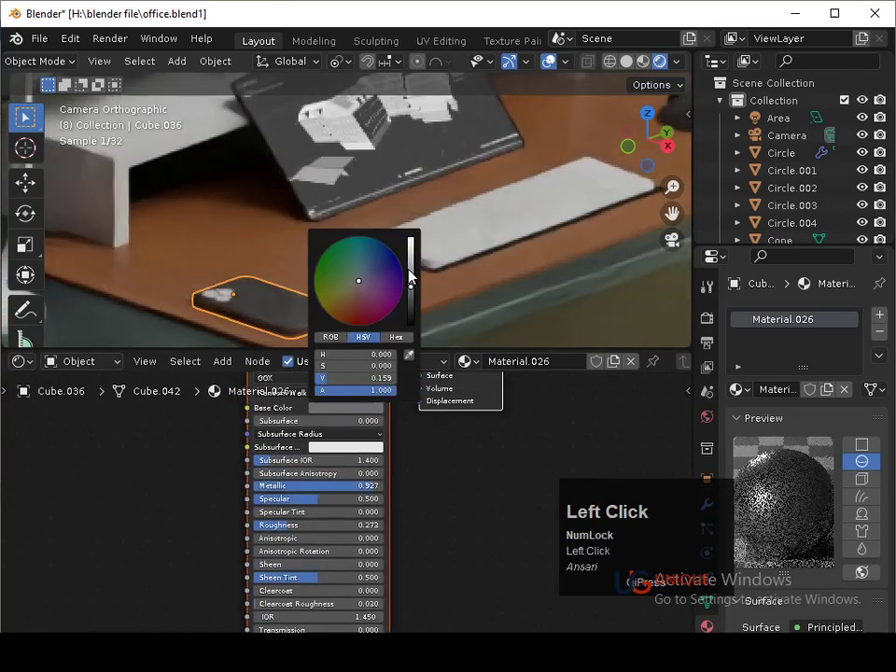
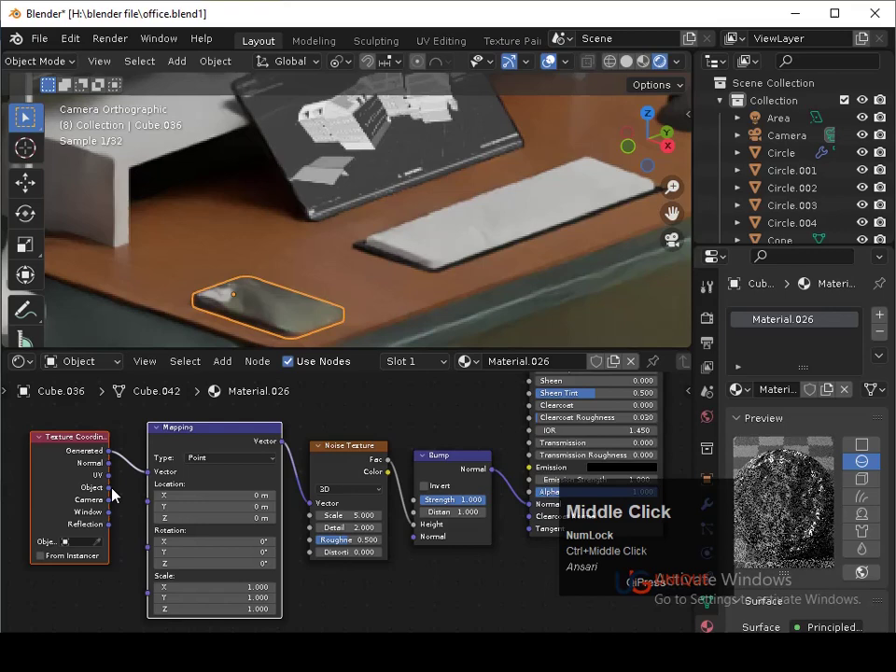
pyautogui.moveTo(136, 485); pyautogui.dragTo(153, 481)
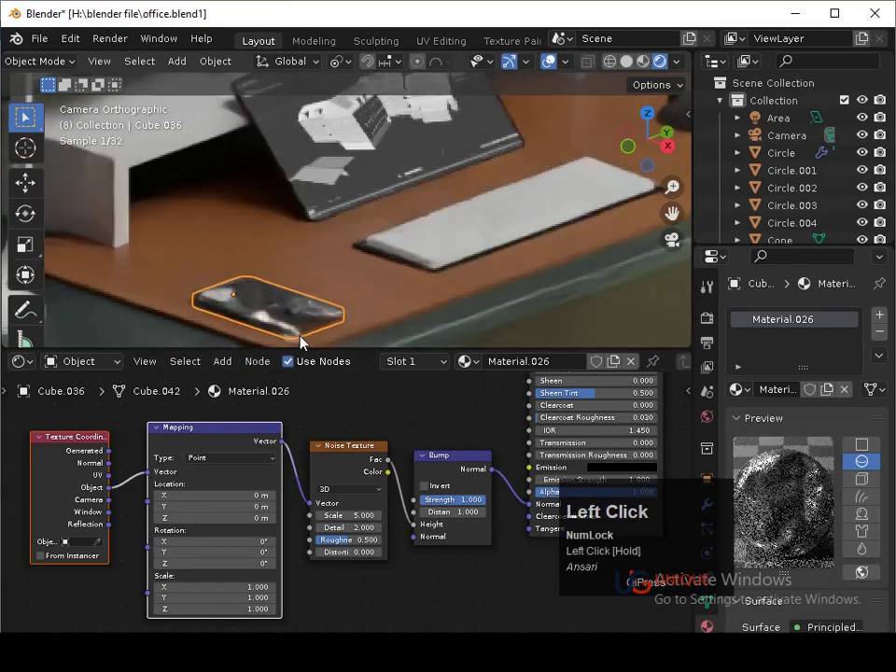
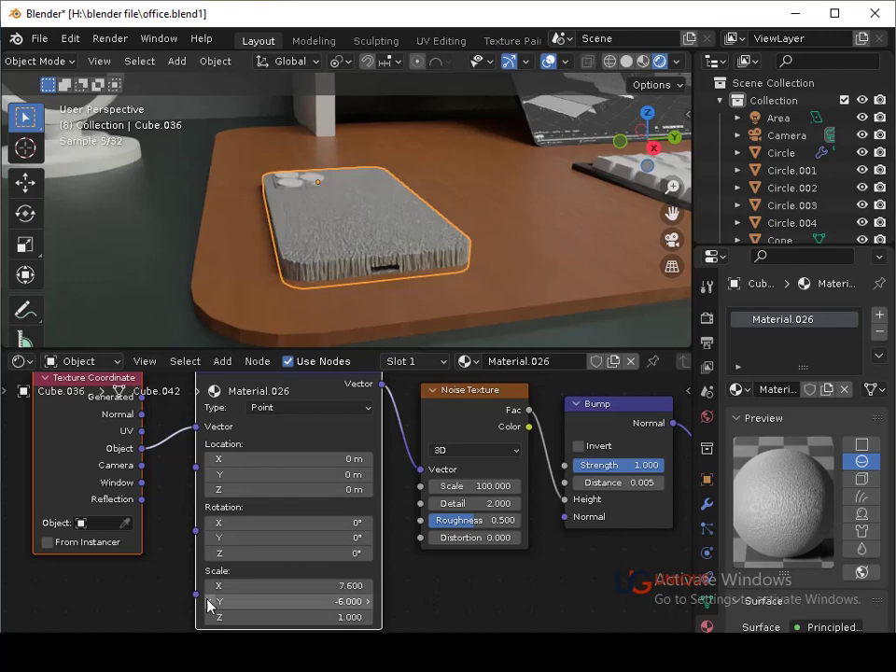
# - Set the noise texture scale to 200 for a fine bump and switch the Mapping type to Texture
pyautogui.click(217, 603)
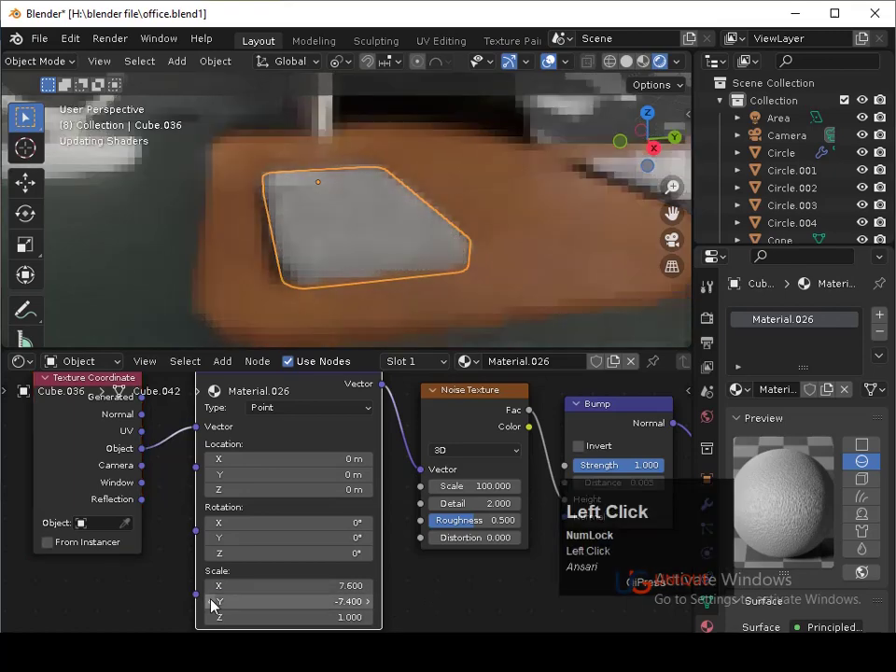
pyautogui.press('ctrl+s')
pyautogui.middleClick(510, 540)
pyautogui.click(491, 301)
pyautogui.press('ctrl+s')
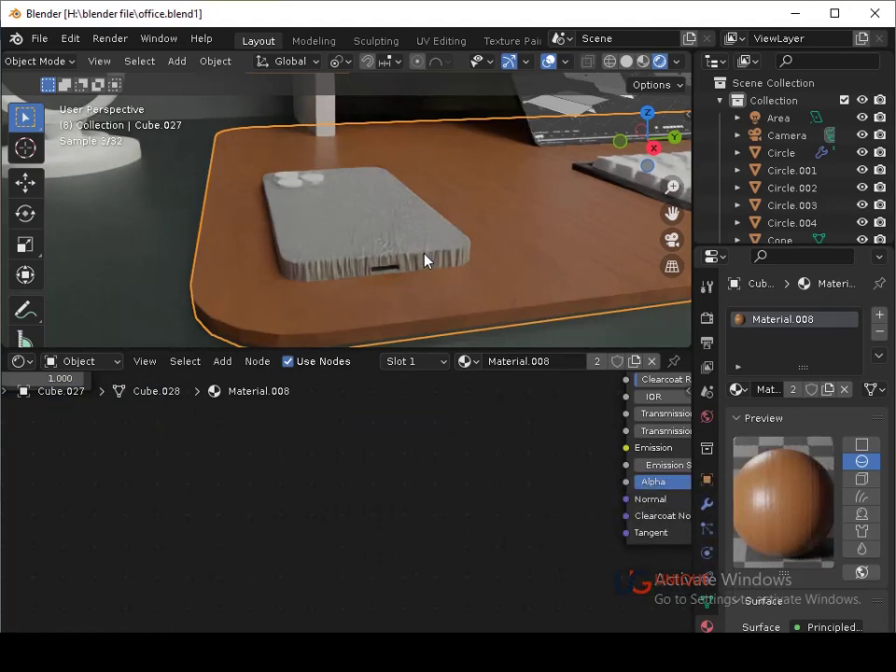
pyautogui.moveTo(531, 452); pyautogui.dragTo(393, 397)
pyautogui.middleClick(375, 560)
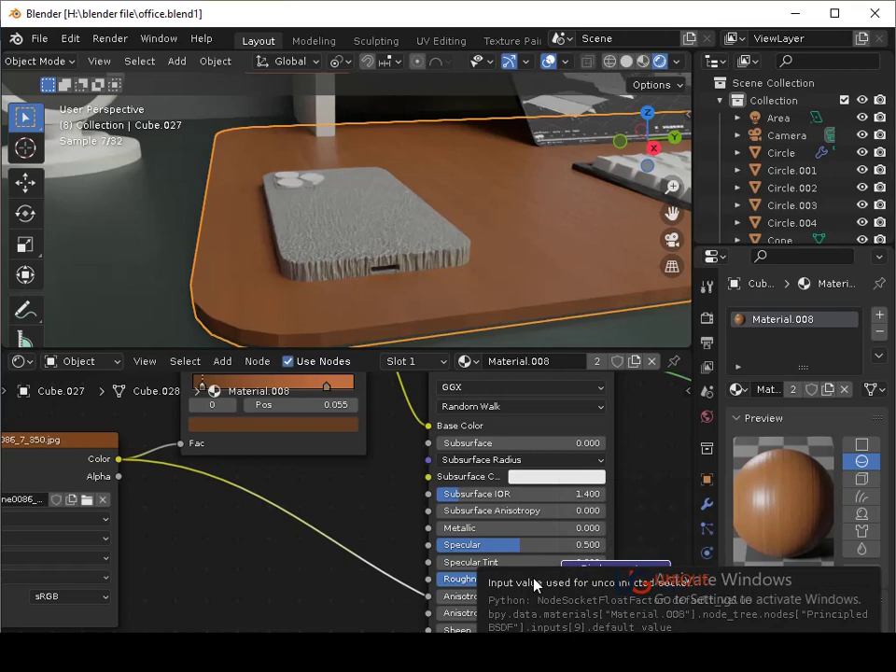
pyautogui.click(519, 582)
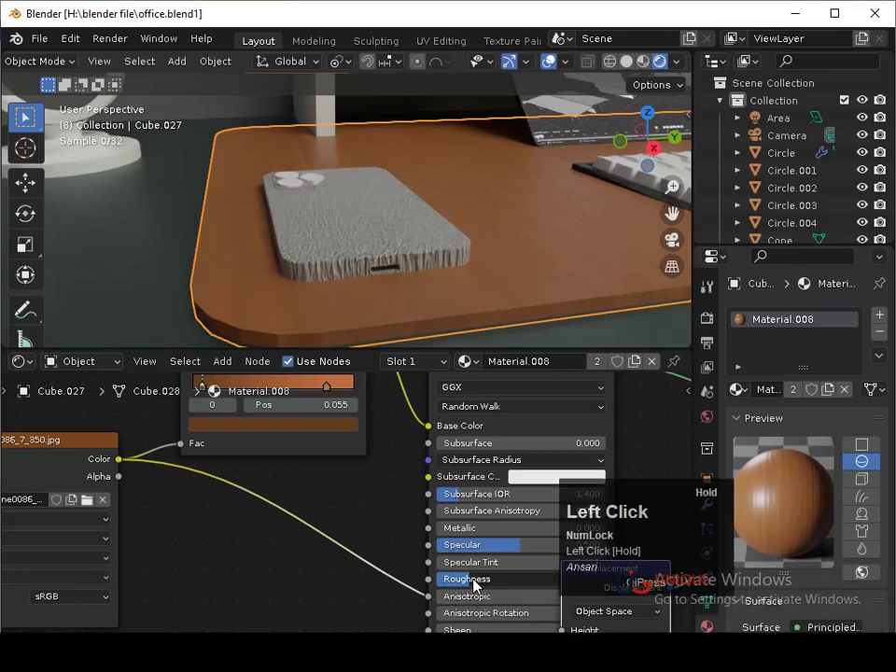
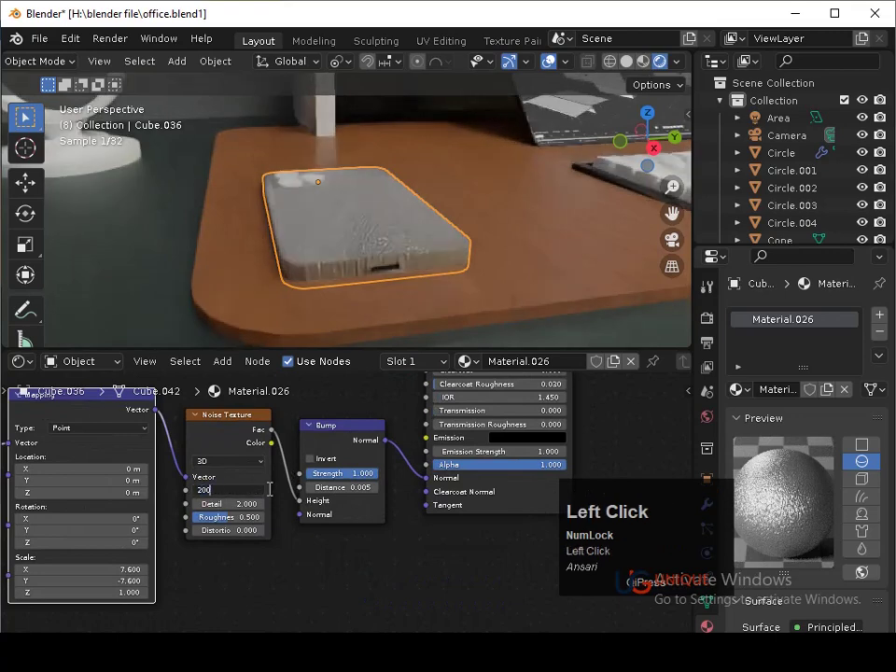
pyautogui.press('Return')
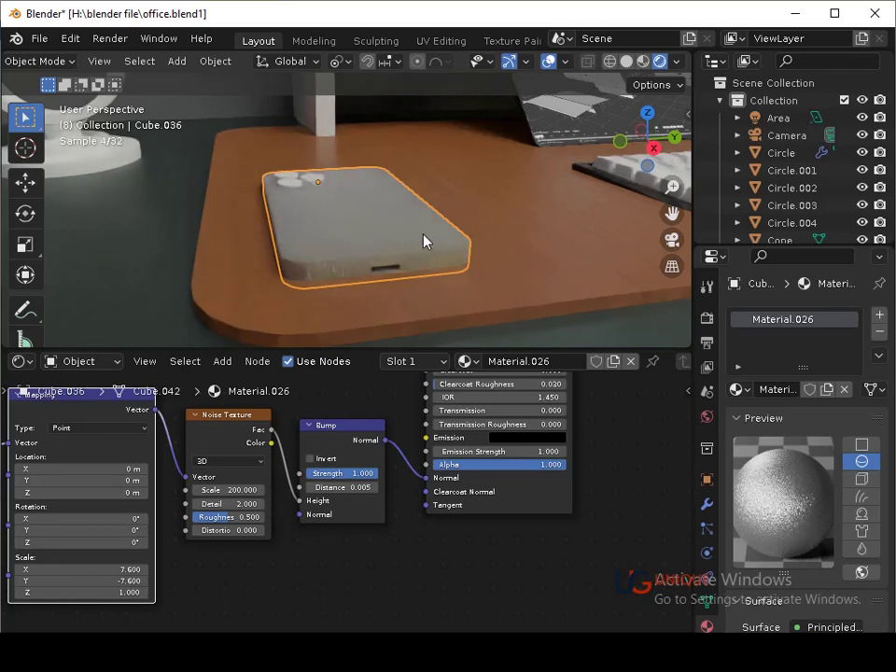
pyautogui.press('ctrl+s')
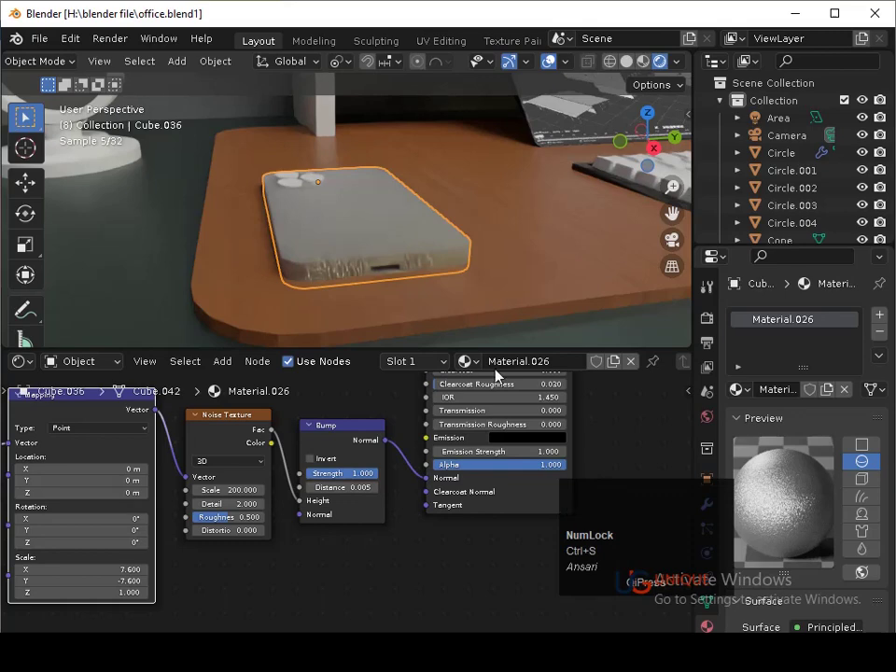
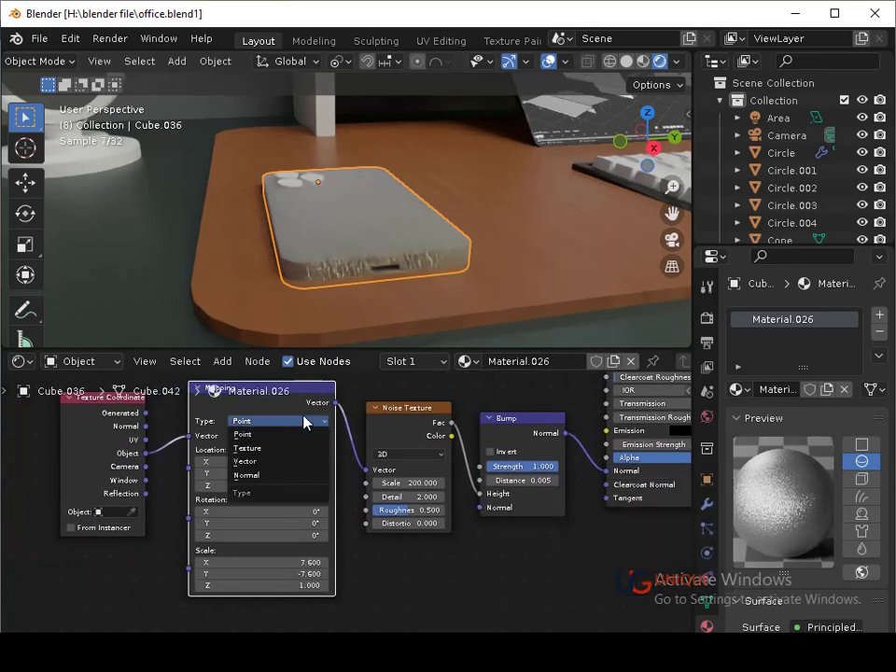
pyautogui.click(282, 458)
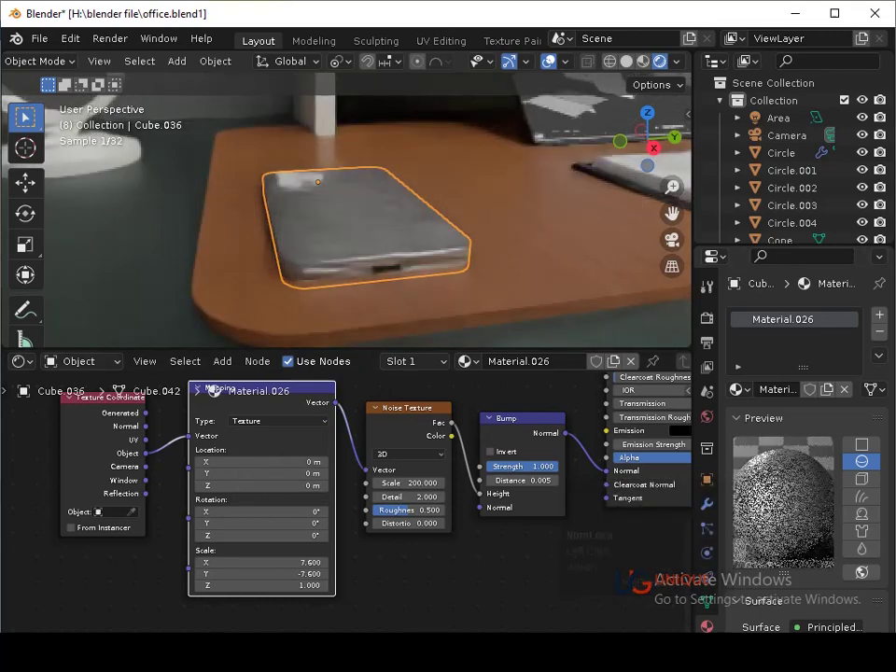
# - Save the file and select the wooden desk mat beside the phone
pyautogui.click(548, 298)
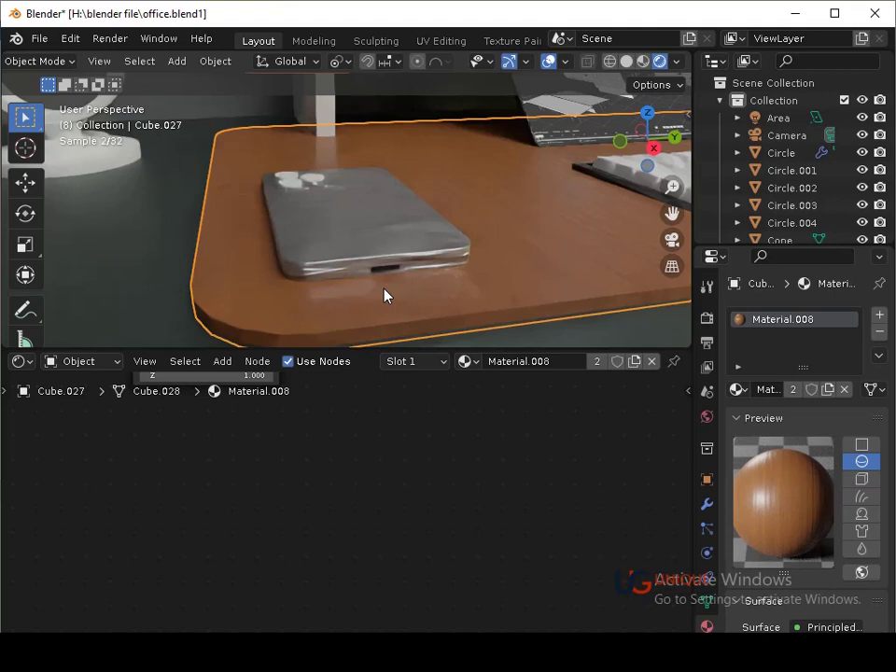
pyautogui.click(393, 284)
pyautogui.press('ctrl+s')
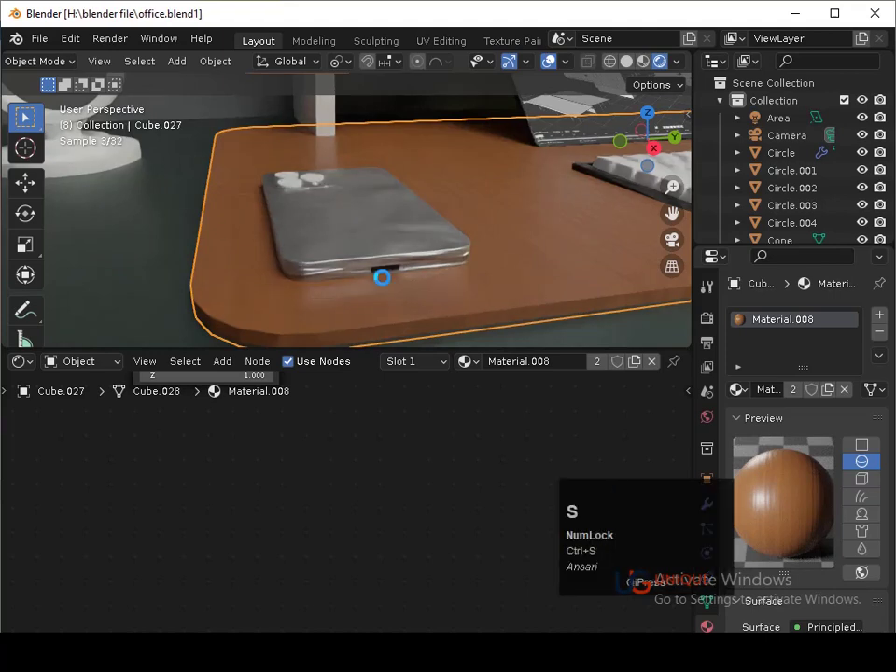
pyautogui.click(564, 303)
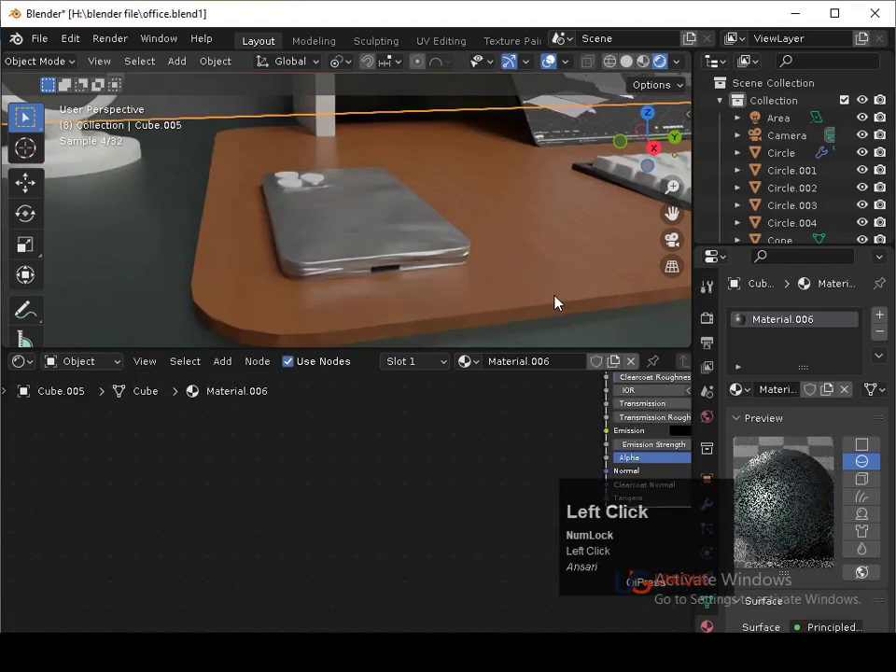
pyautogui.click(564, 303)
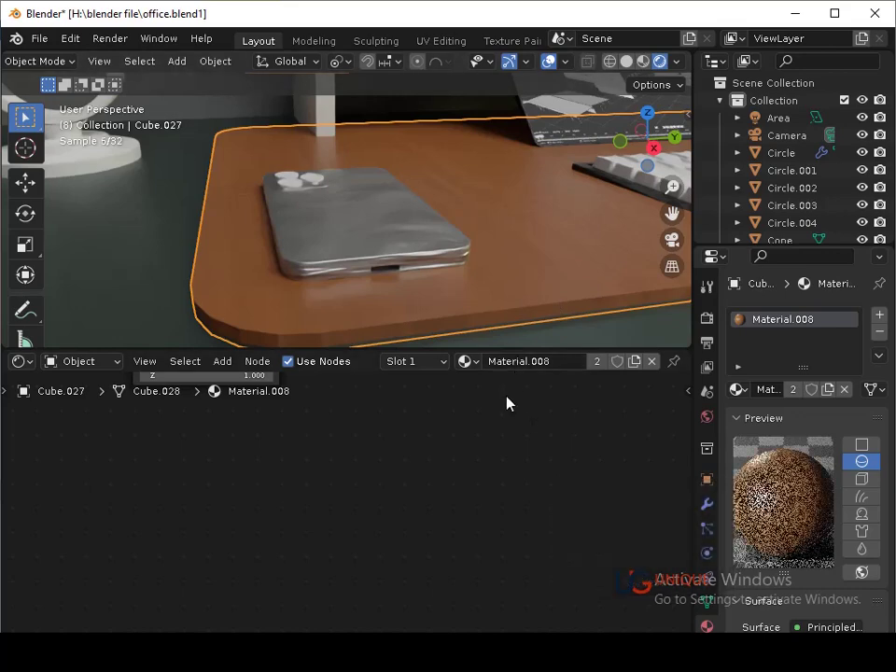
# - Scale the desk mat Cube.027 down along Z to make it thinner, redoing a first attempt
pyautogui.click(608, 379)
pyautogui.press('ctrl+z')
pyautogui.middleClick(587, 278)
pyautogui.write('sz')
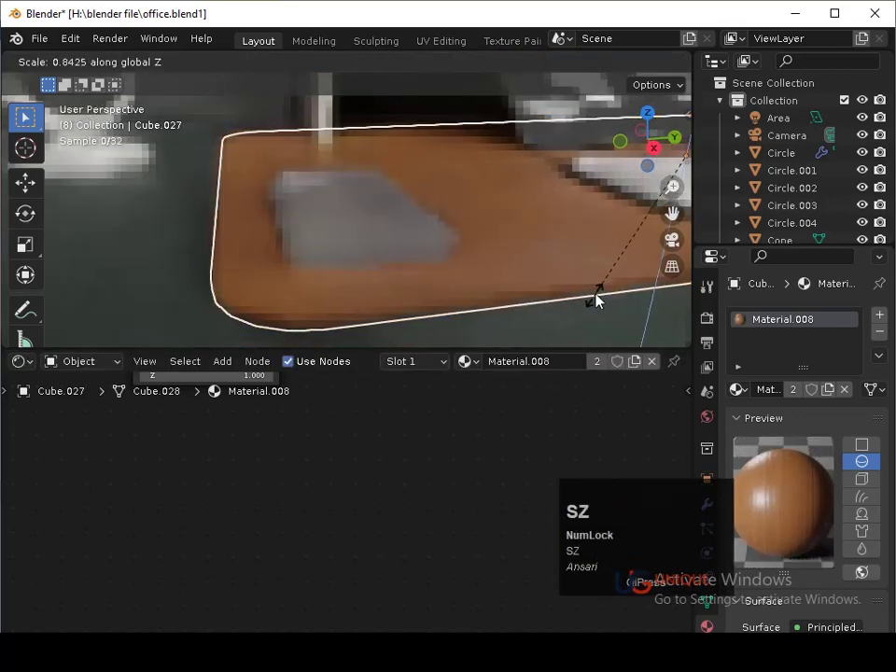
pyautogui.click(602, 300)
pyautogui.press('ctrl+z')
pyautogui.middleClick(611, 245)
pyautogui.middleClick(504, 241)
pyautogui.write('sz')
pyautogui.click(470, 266)
# - Orbit around the phone resting on the thinner mat and save the office file
pyautogui.moveTo(462, 244); pyautogui.dragTo(470, 232)
pyautogui.middleClick(470, 232)
pyautogui.moveTo(506, 227); pyautogui.dragTo(476, 199)
pyautogui.press('ctrl+s')
pyautogui.moveTo(473, 268); pyautogui.dragTo(414, 269)
pyautogui.press('ctrl+s')
pyautogui.middleClick(458, 238)
pyautogui.moveTo(475, 246); pyautogui.dragTo(475, 233)
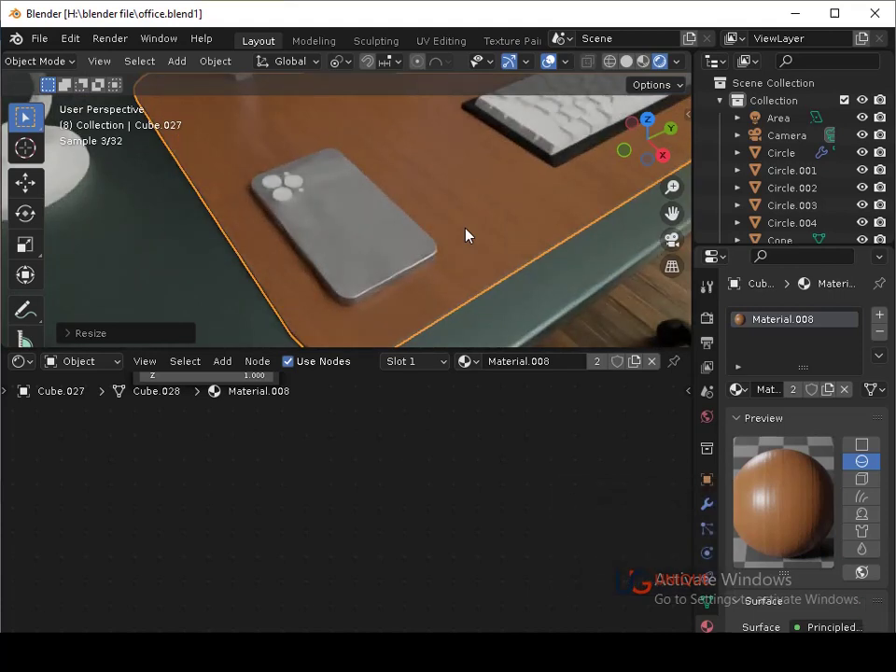
# - Adjust the brightness of the phone body's base colour in the colour picker
pyautogui.click(416, 265)
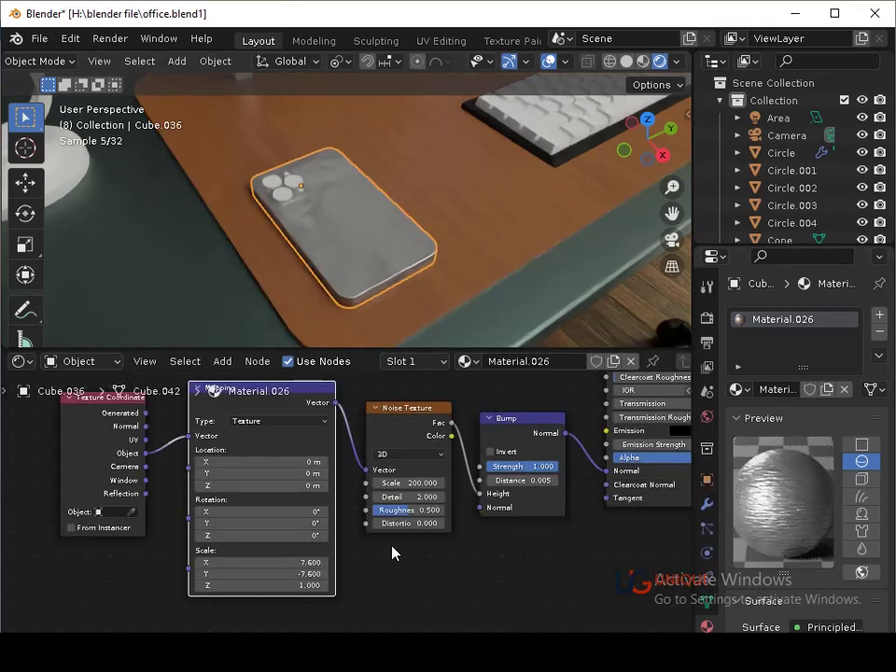
pyautogui.moveTo(490, 537); pyautogui.dragTo(477, 467)
pyautogui.click(533, 424)
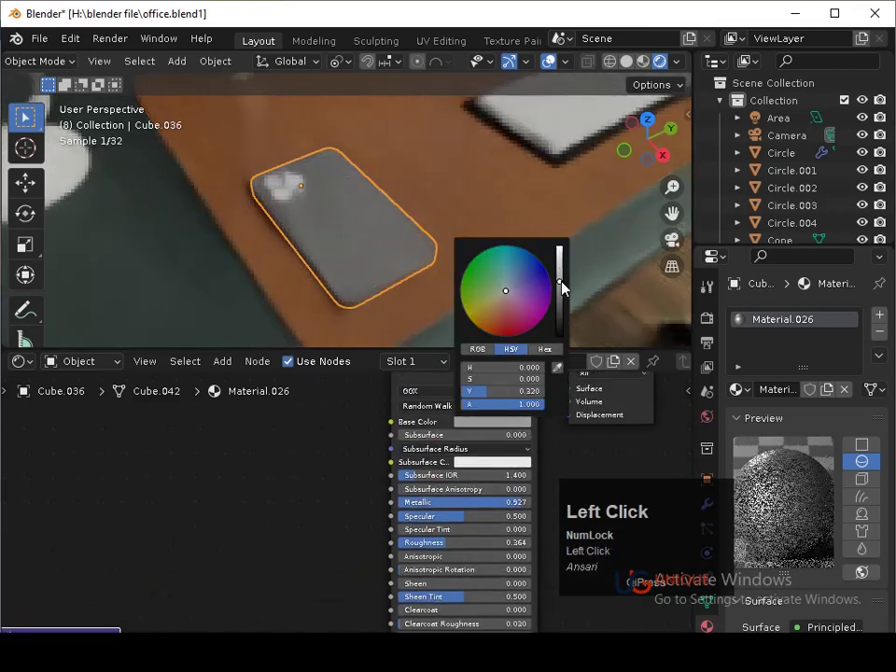
pyautogui.press('ctrl+s')
pyautogui.moveTo(407, 216); pyautogui.dragTo(334, 214)
# - Give the phone's flash dot Cylinder.040 a new material and make its surface a white Emission shader
pyautogui.click(334, 214)
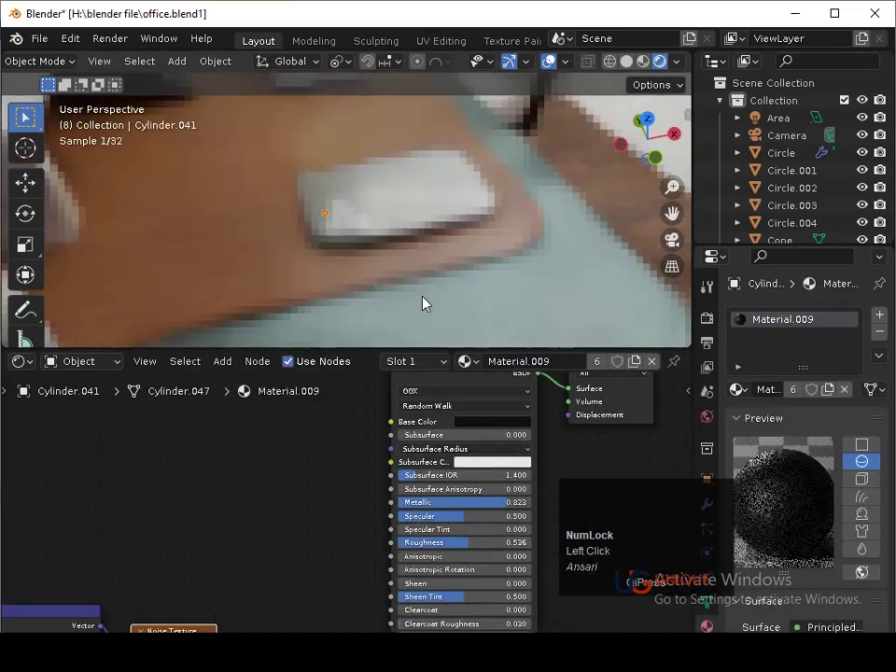
pyautogui.click(431, 290)
pyautogui.moveTo(514, 257); pyautogui.dragTo(324, 233)
pyautogui.click(324, 233)
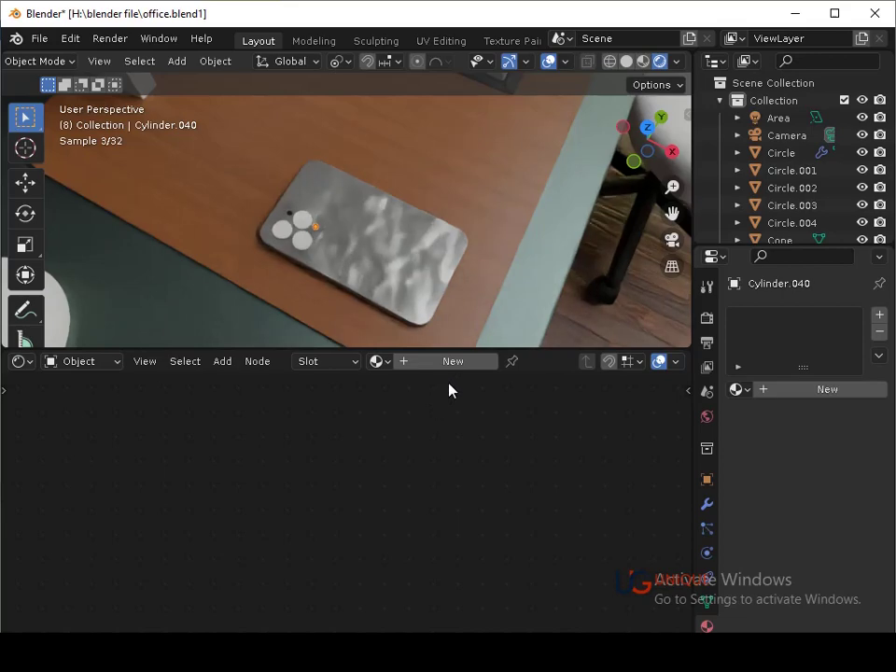
pyautogui.click(437, 372)
pyautogui.middleClick(837, 584)
pyautogui.click(828, 595)
pyautogui.click(622, 248)
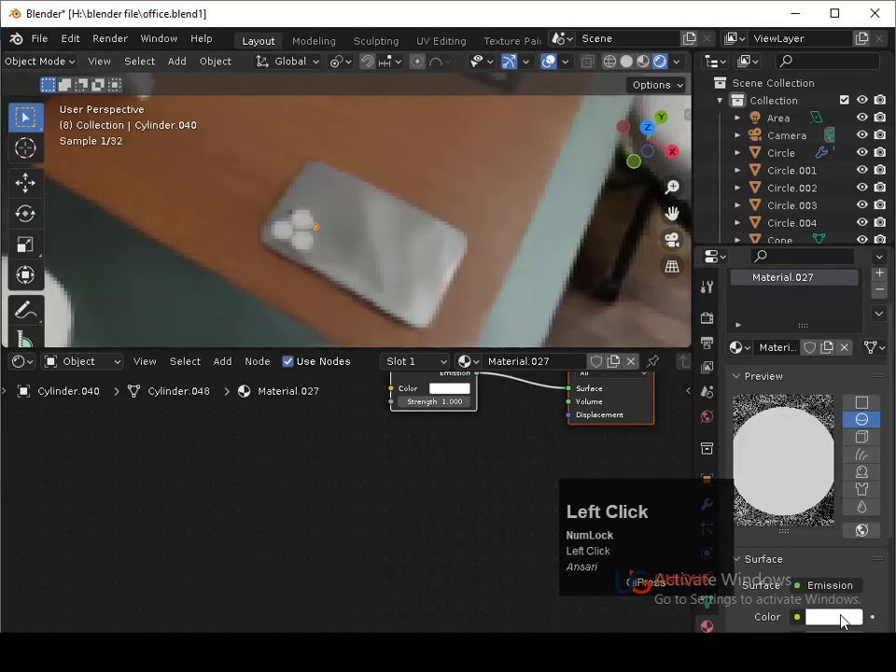
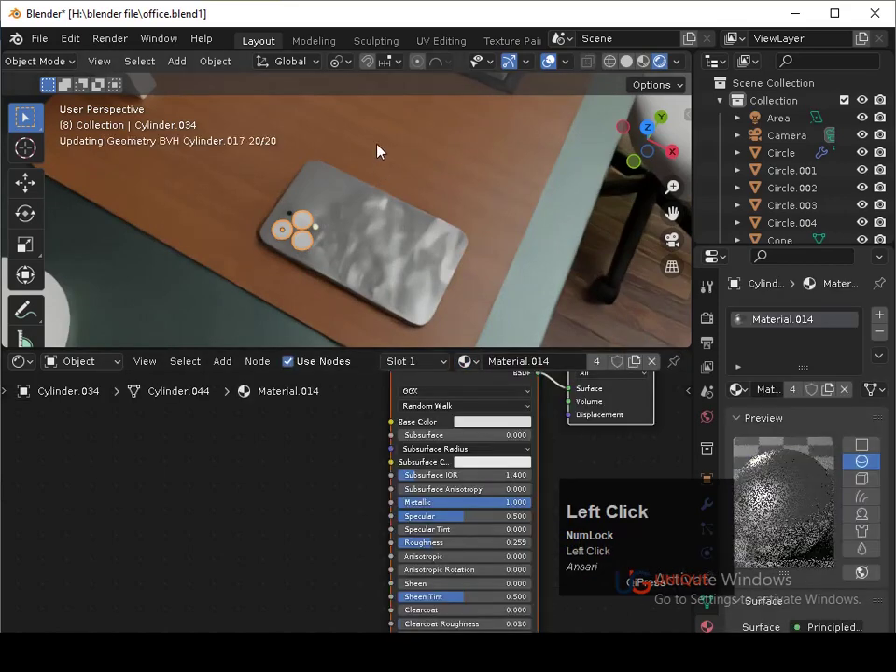
# - Select the lens rings Cylinder.034 and add a second material slot for the camera photo texture
pyautogui.click(379, 249)
pyautogui.press('ctrl+s')
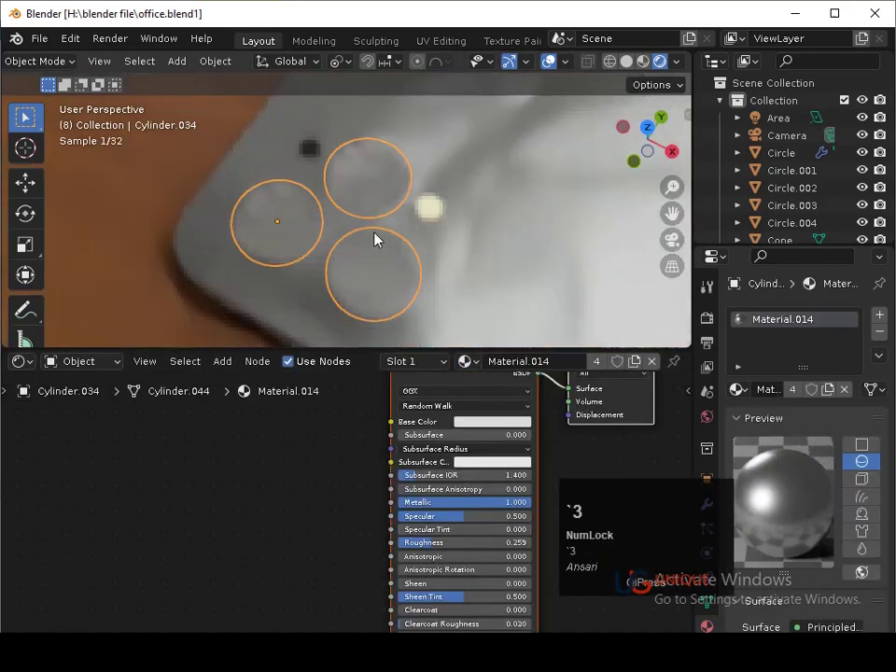
pyautogui.press('ctrl+s')
pyautogui.click(402, 285)
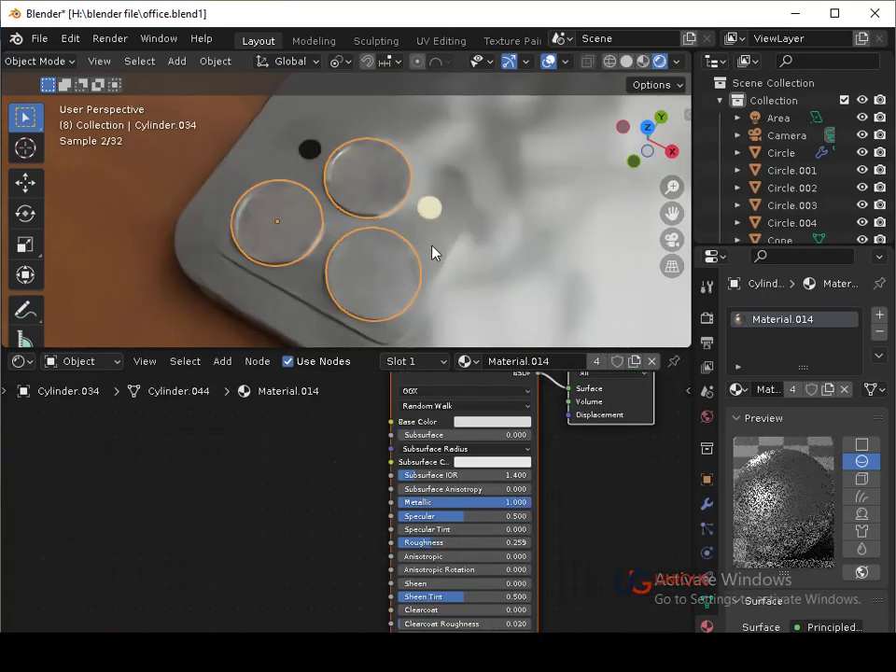
pyautogui.click(516, 267)
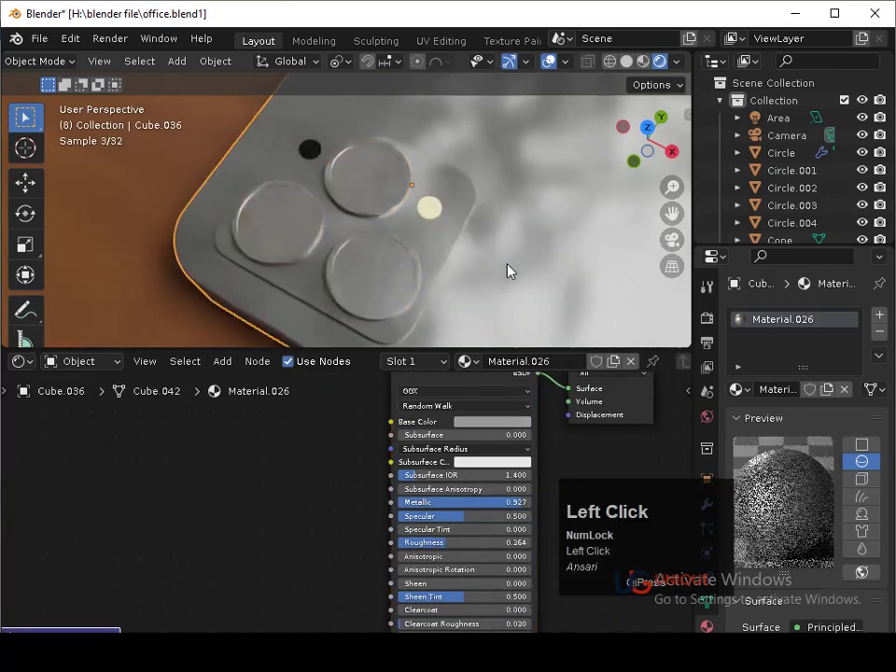
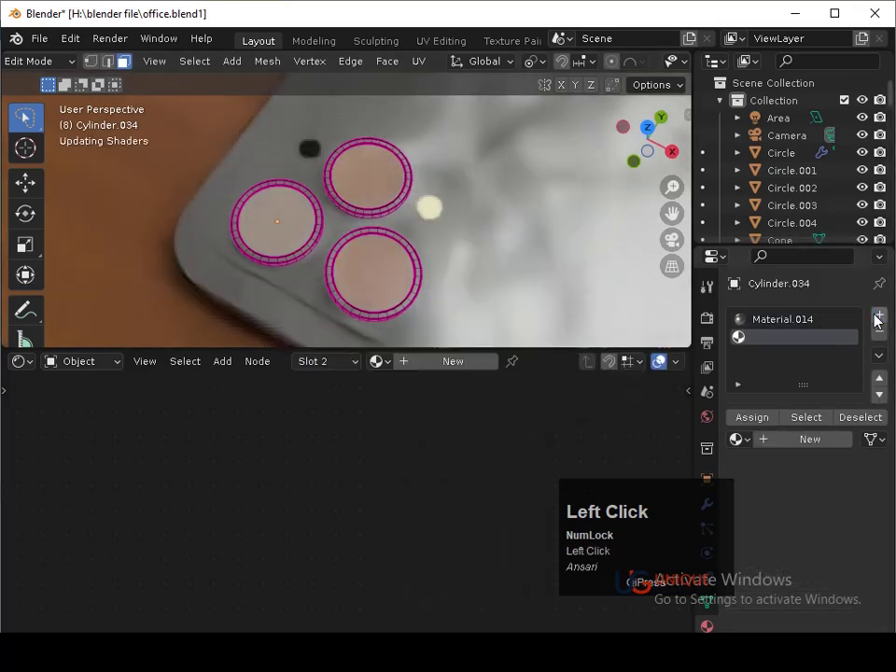
pyautogui.click(770, 425)
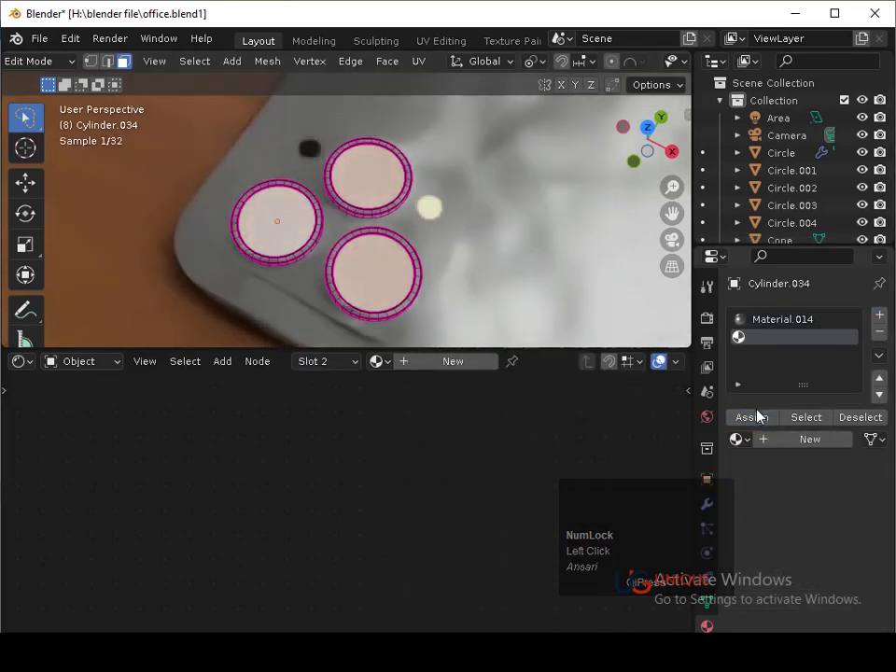
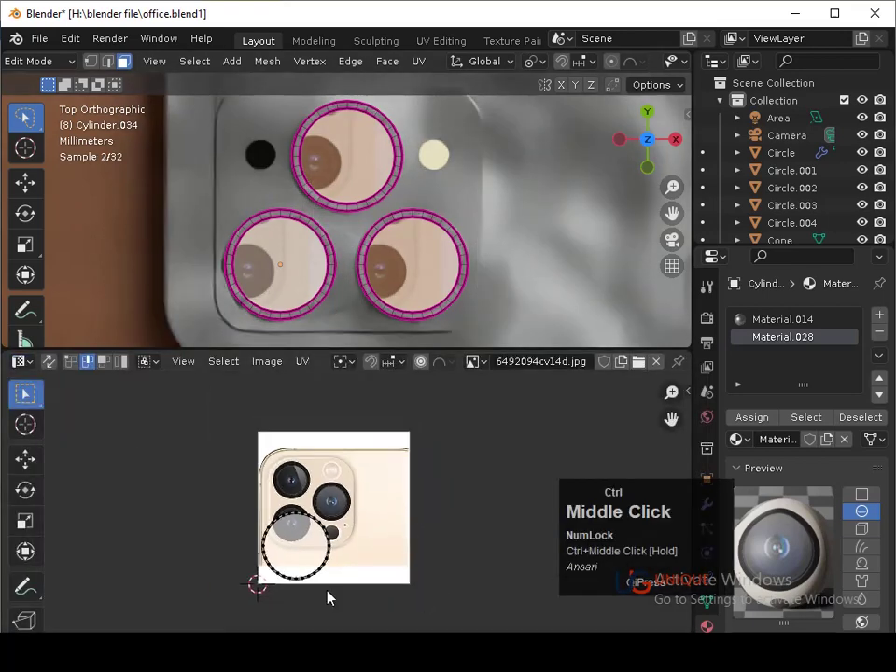
# - Move and shrink the lens UV islands over a lens in the camera photo
pyautogui.press('a')
pyautogui.press('g')
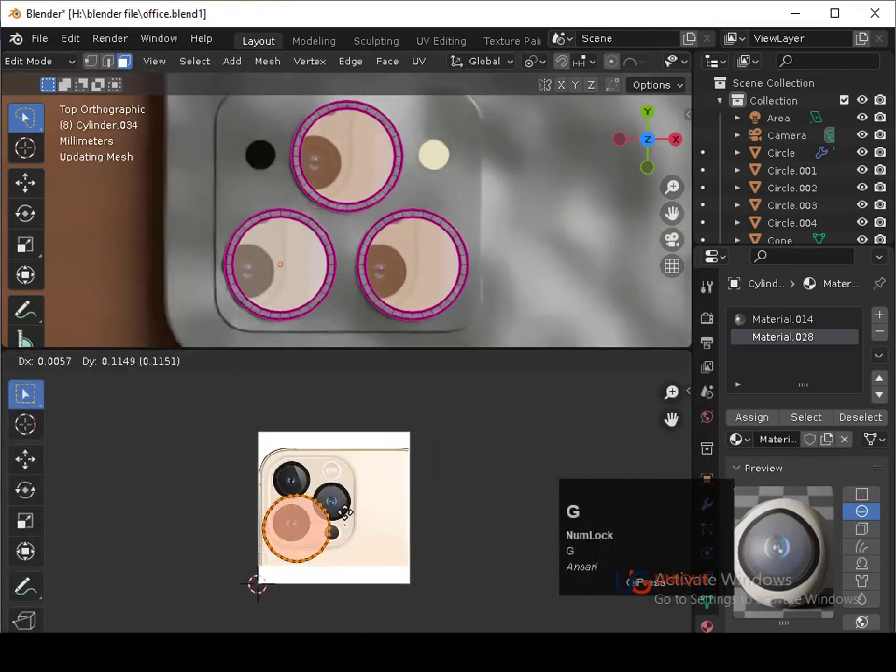
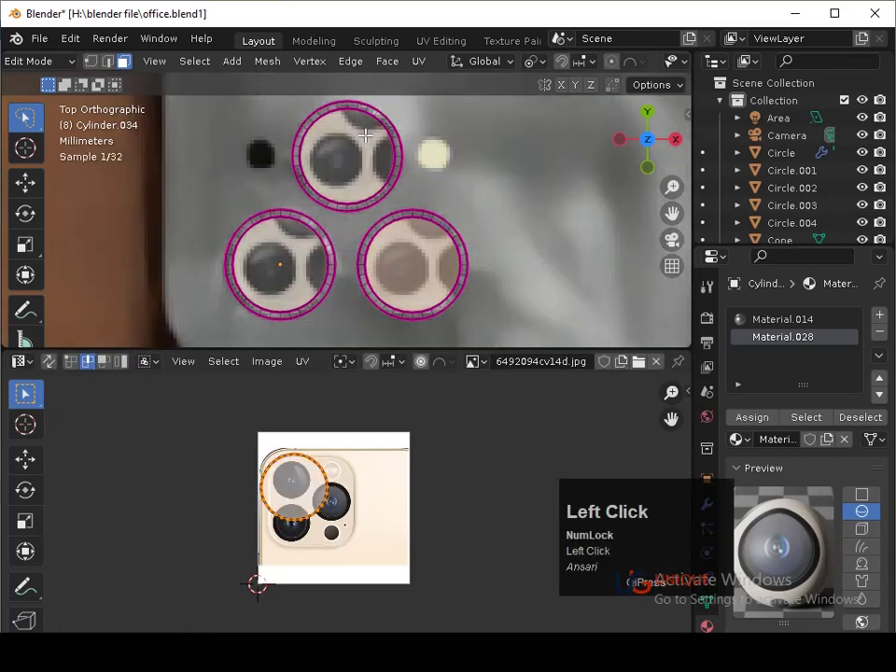
pyautogui.press('s')
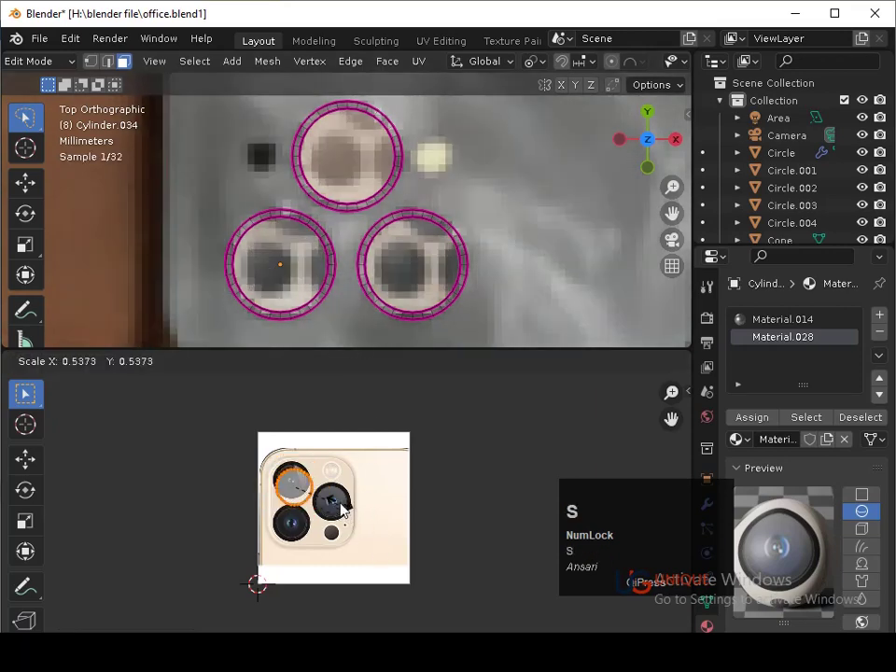
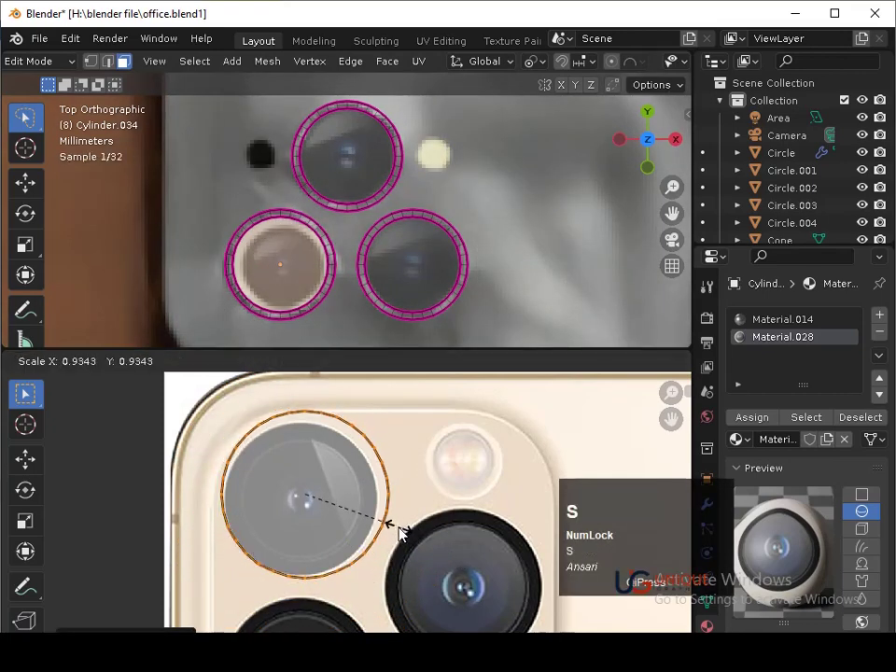
pyautogui.click(391, 534)
pyautogui.press('f')
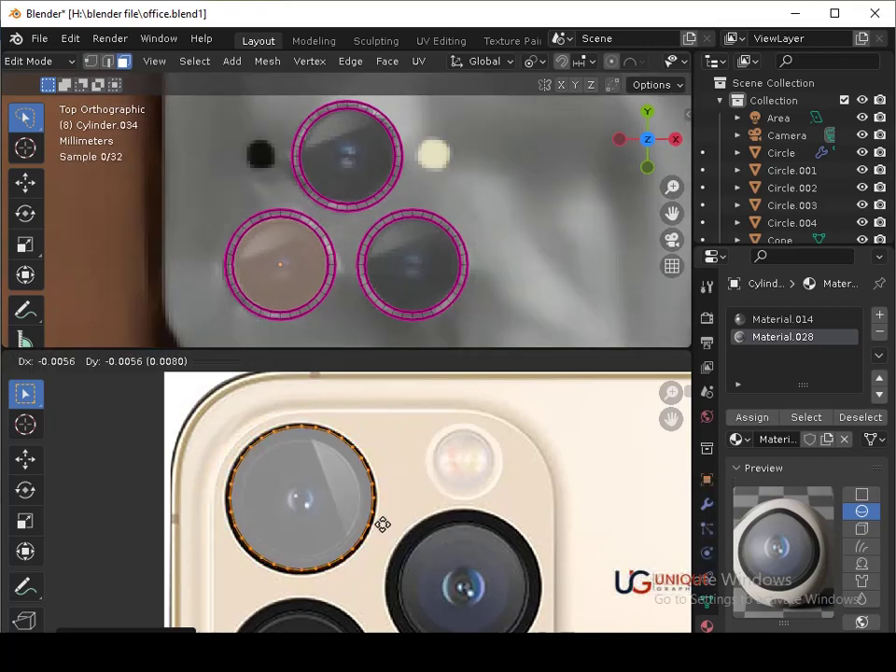
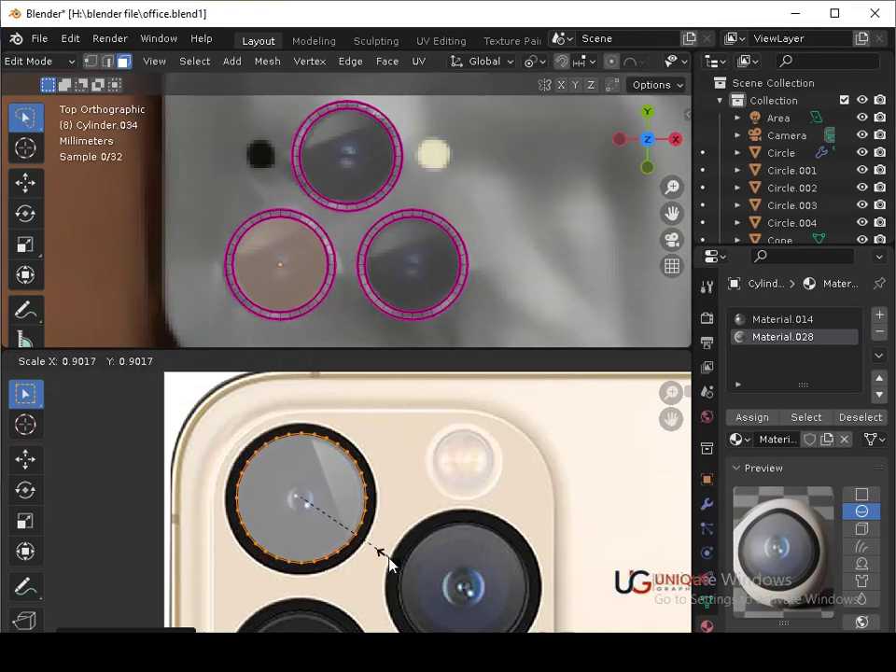
# - Nudge the last lens island into place so it matches the photo lens, and confirm
pyautogui.click(396, 564)
pyautogui.press('g')
pyautogui.press('Down')
pyautogui.press('Left')
pyautogui.press('Right')
pyautogui.press('Left')
pyautogui.press('Return')
pyautogui.press('ctrl+s')
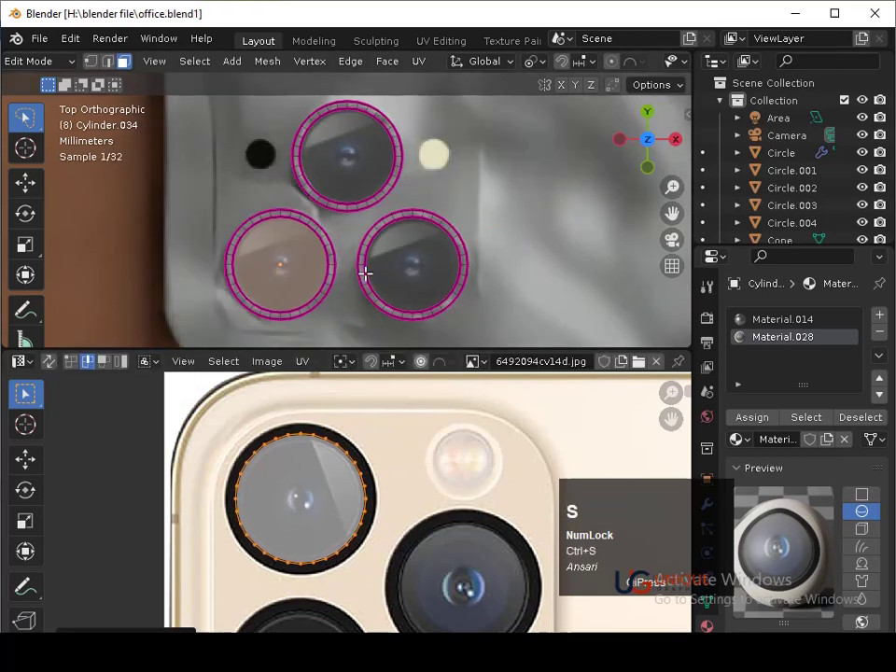
# - Leave Edit Mode on the lens rings, save, and select the phone body Cube.036
pyautogui.press('Tab')
pyautogui.middleClick(388, 274)
pyautogui.press('ctrl+s')
pyautogui.click(544, 289)
pyautogui.press('ctrl+s')
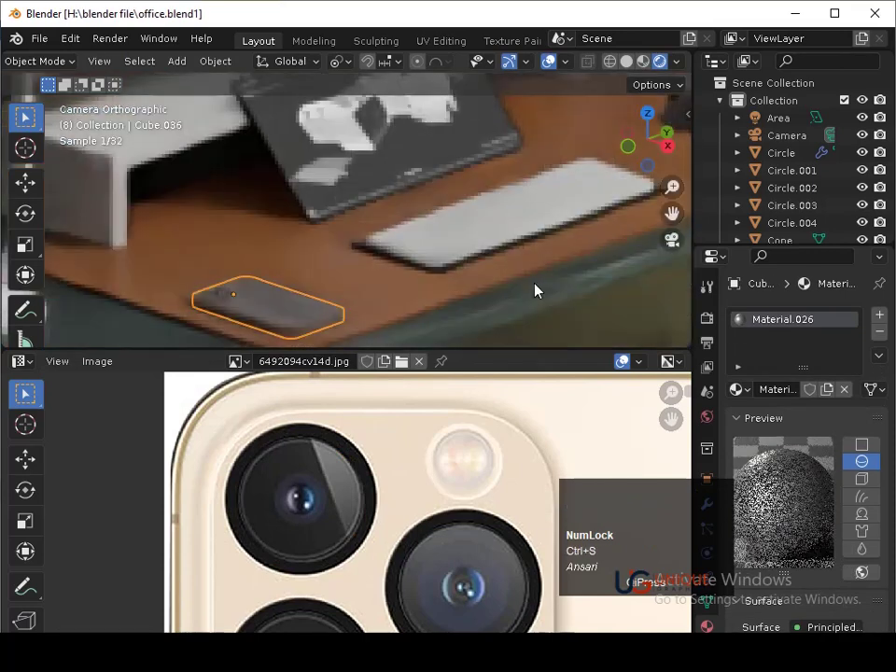
# - Set a new shade for the phone body's base colour and save the file
pyautogui.click(544, 288)
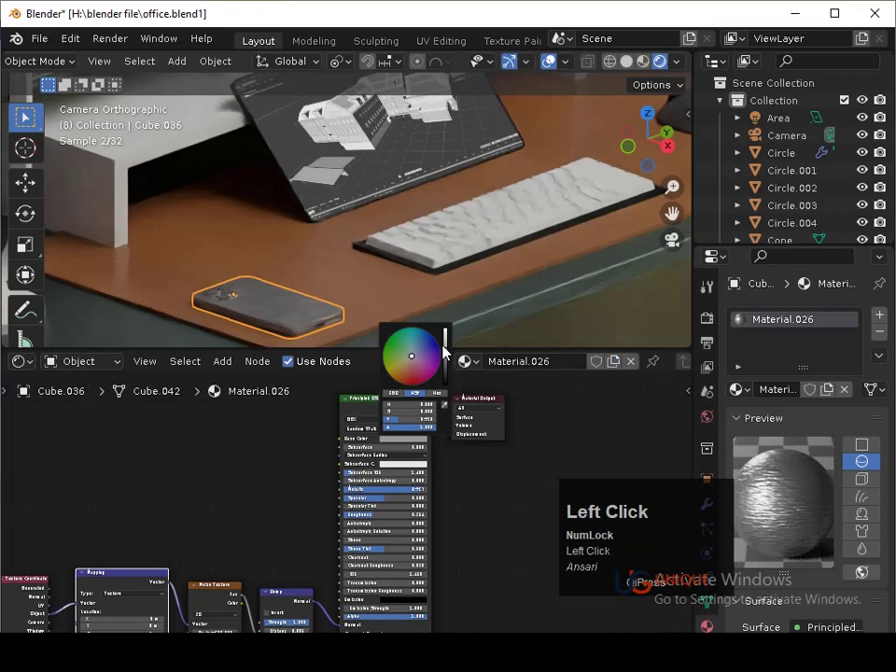
pyautogui.click(454, 350)
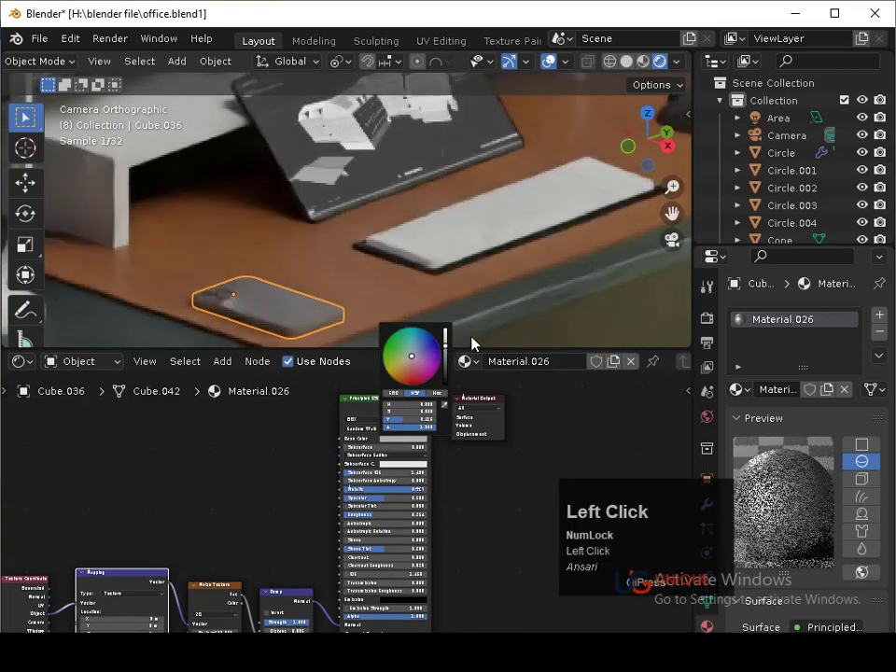
pyautogui.click(419, 445)
pyautogui.press('ctrl+s')
# - Pull back to the full-room camera view and select the ceiling Area light
pyautogui.moveTo(589, 334); pyautogui.dragTo(375, 207)
pyautogui.middleClick(376, 211)
pyautogui.middleClick(376, 258)
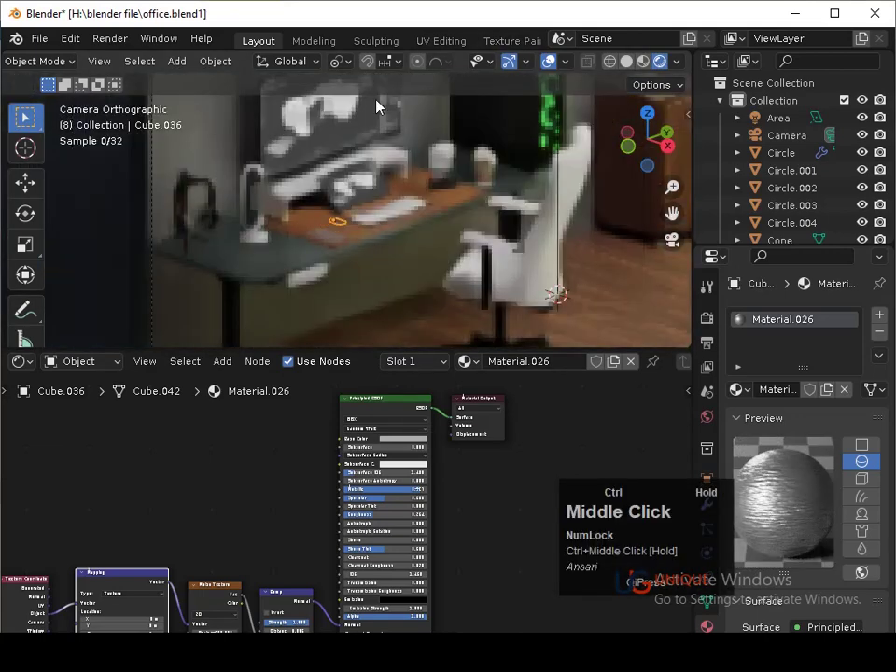
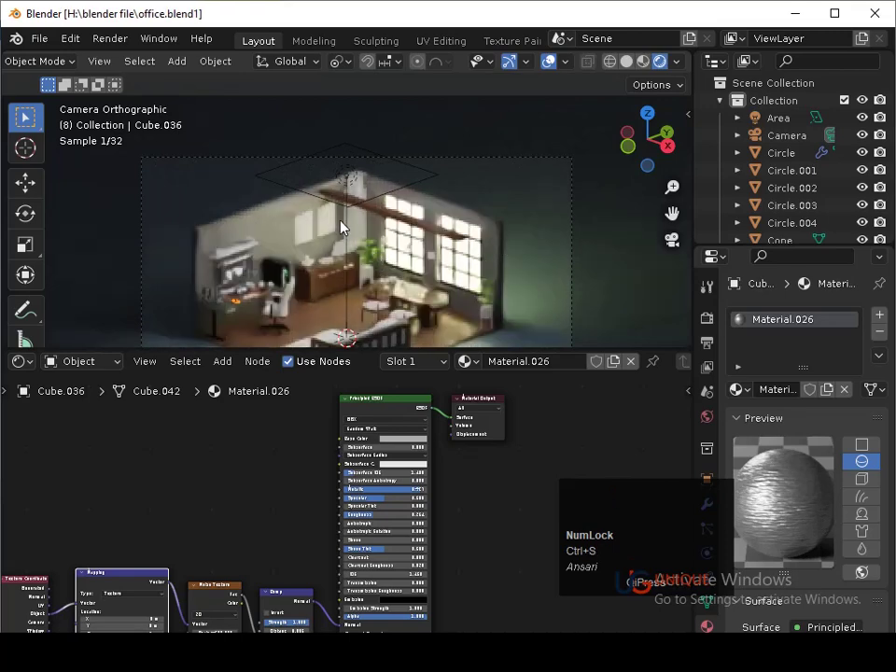
pyautogui.click(357, 208)
pyautogui.press('h')
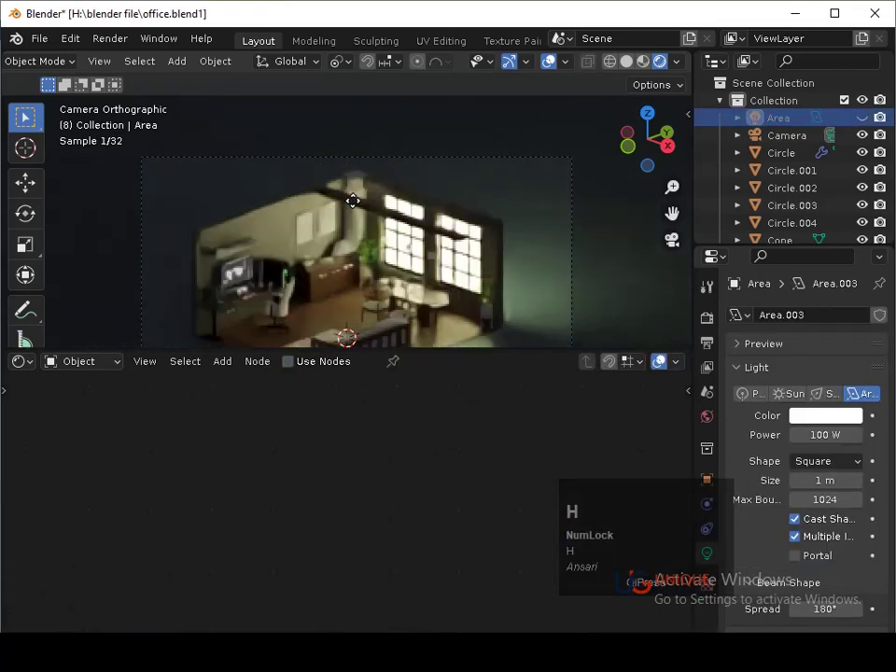
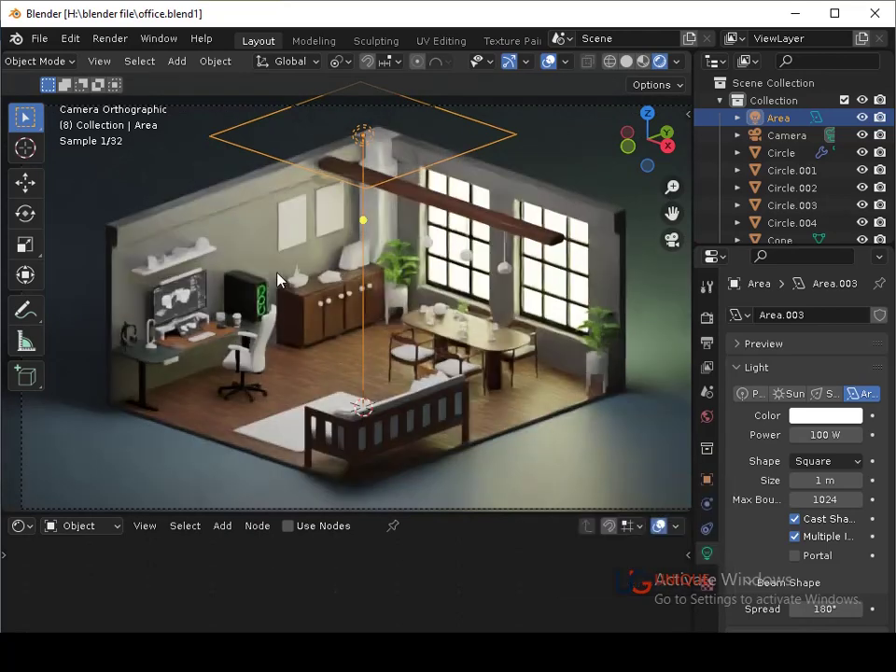
pyautogui.press('h')
pyautogui.press('alt+h')
pyautogui.middleClick(191, 361)
pyautogui.middleClick(321, 330)
pyautogui.click(235, 268)
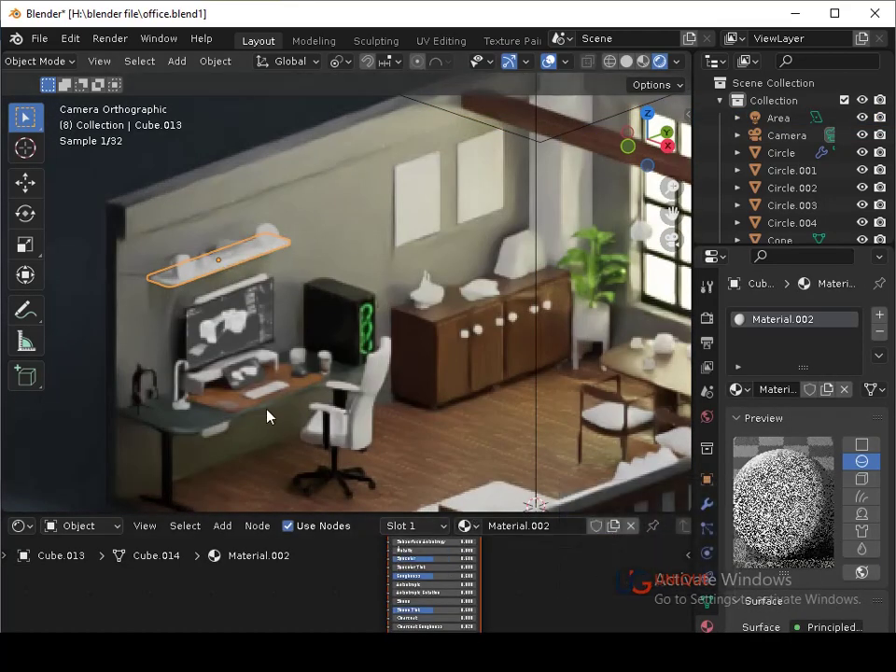
# - Assign the existing wooden Material.008 to the wall shelf Cube.013 and save
pyautogui.click(251, 410)
pyautogui.click(193, 283)
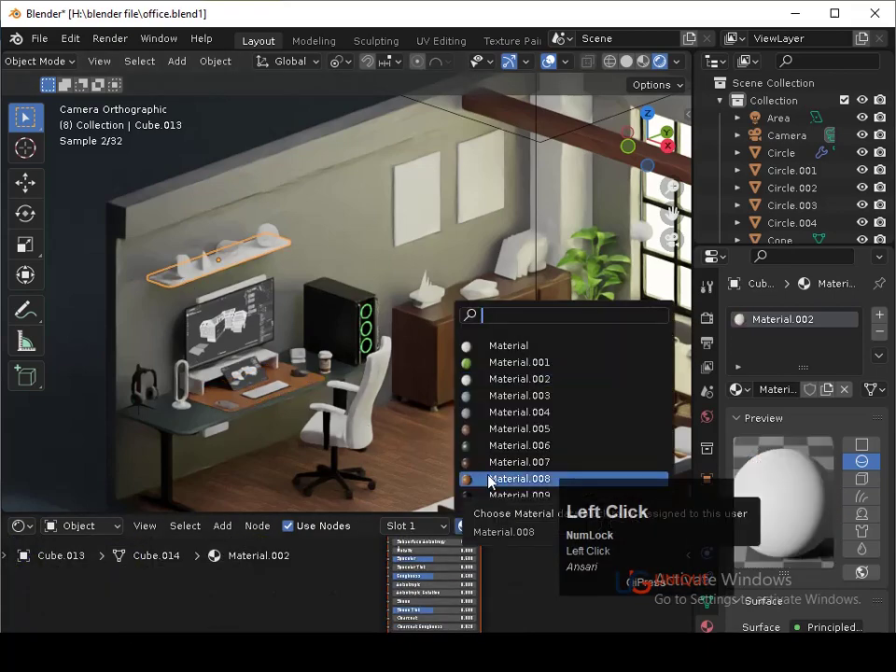
pyautogui.press('3')
pyautogui.press('ctrl+s')
pyautogui.middleClick(336, 370)
pyautogui.press('ctrl+s')
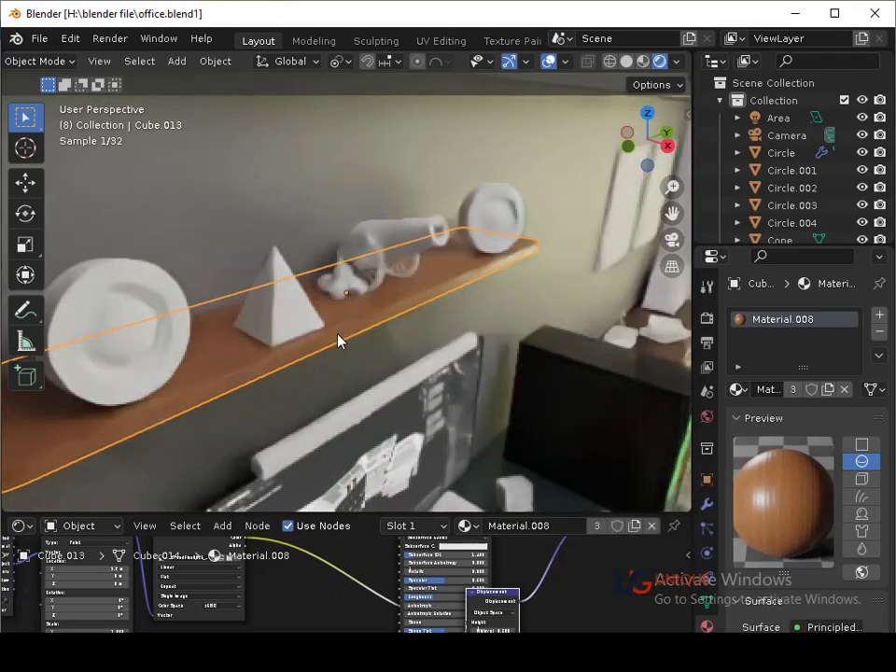
pyautogui.press('ctrl+s')
# - Select the round plate Cylinder.012 on the shelf and browse the existing-material list for it
pyautogui.moveTo(321, 380); pyautogui.dragTo(191, 326)
pyautogui.click(191, 326)
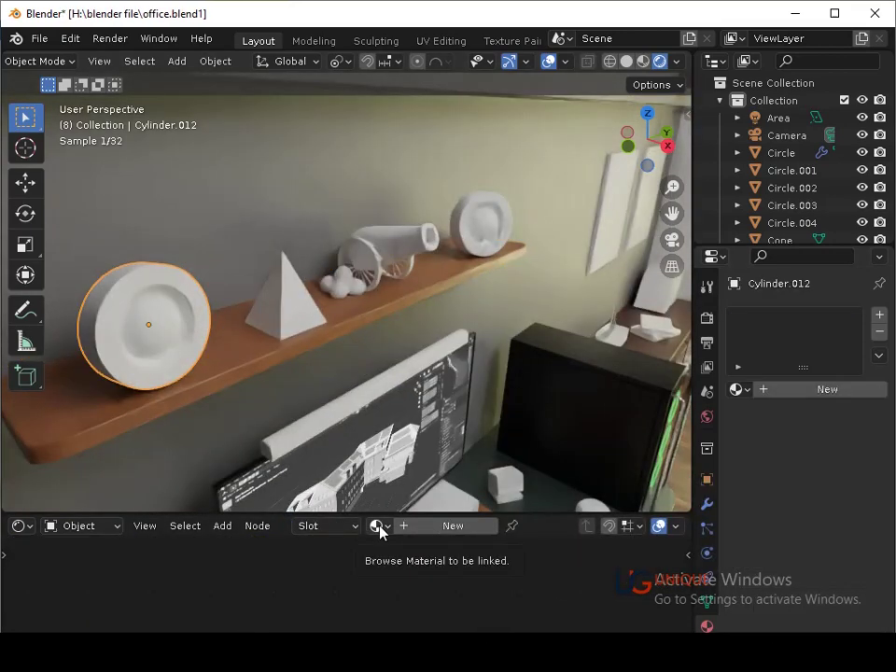
pyautogui.click(392, 531)
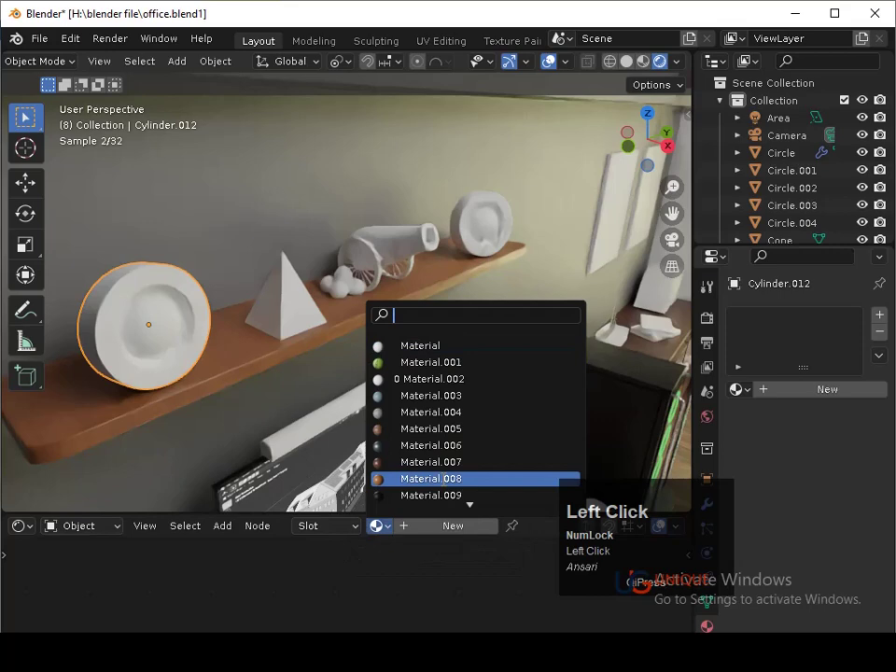
pyautogui.scroll(-3)
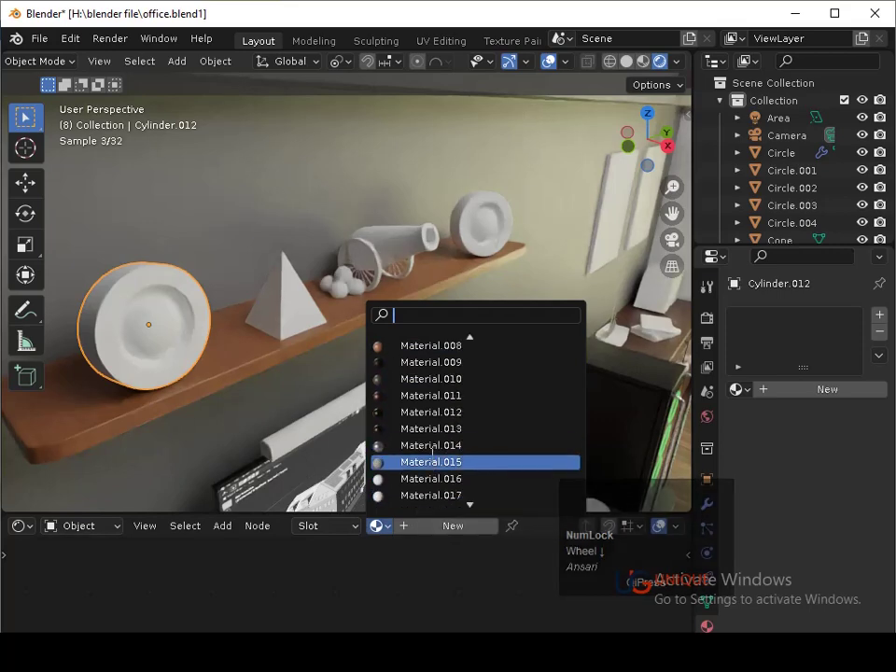